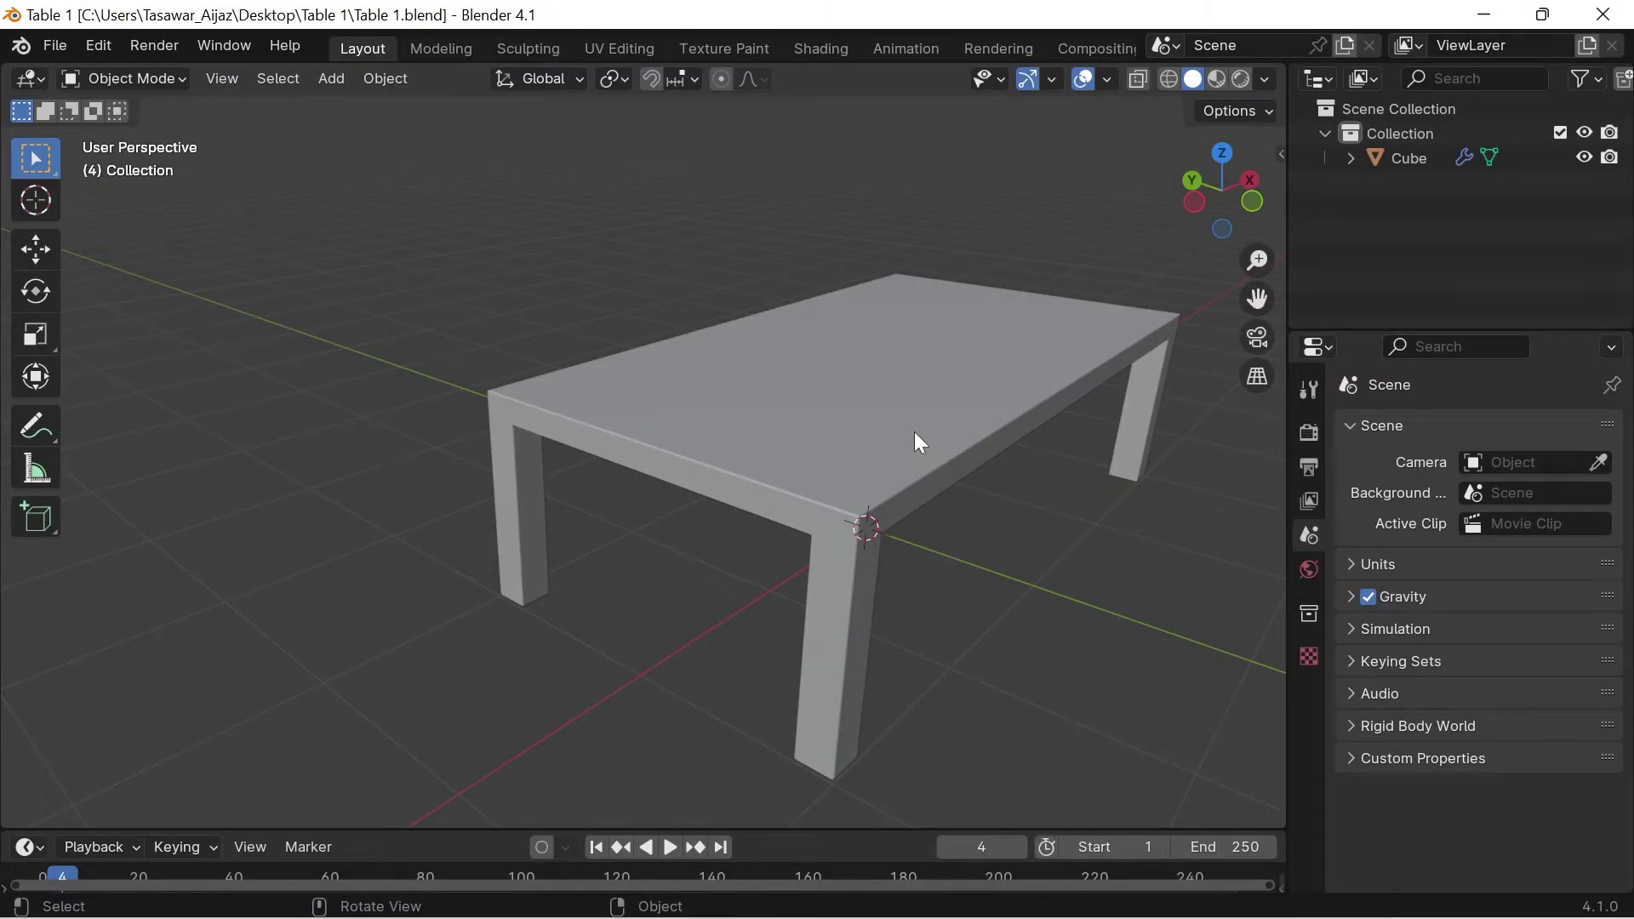
# Rename the selected Cube object to Table
pyautogui.click(922, 438)
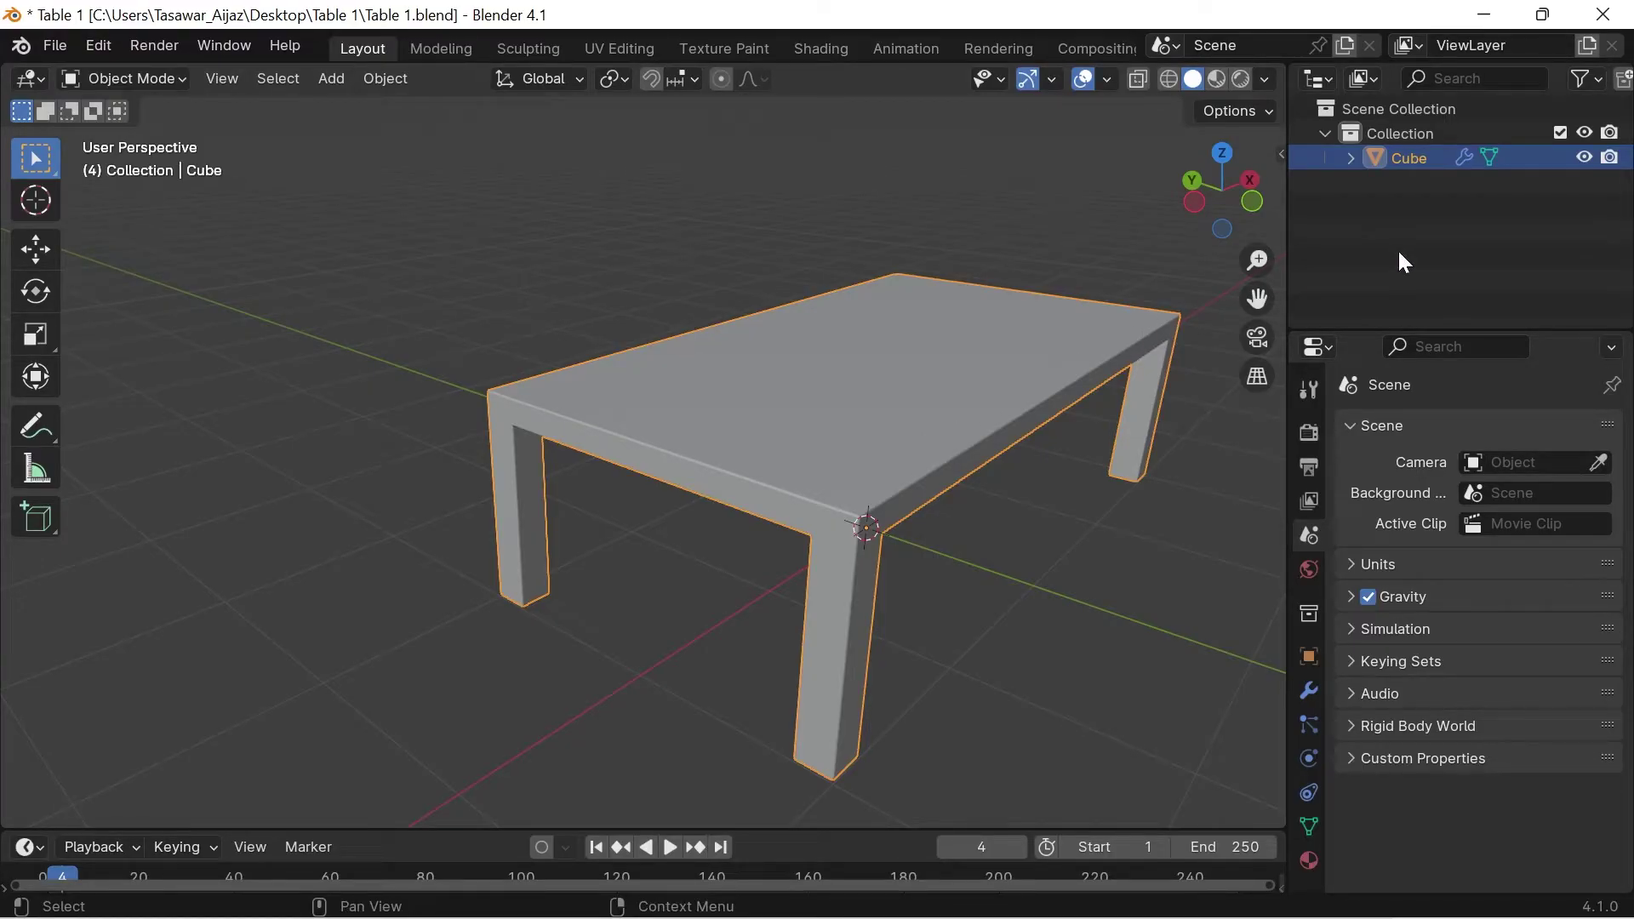
pyautogui.press('F2')
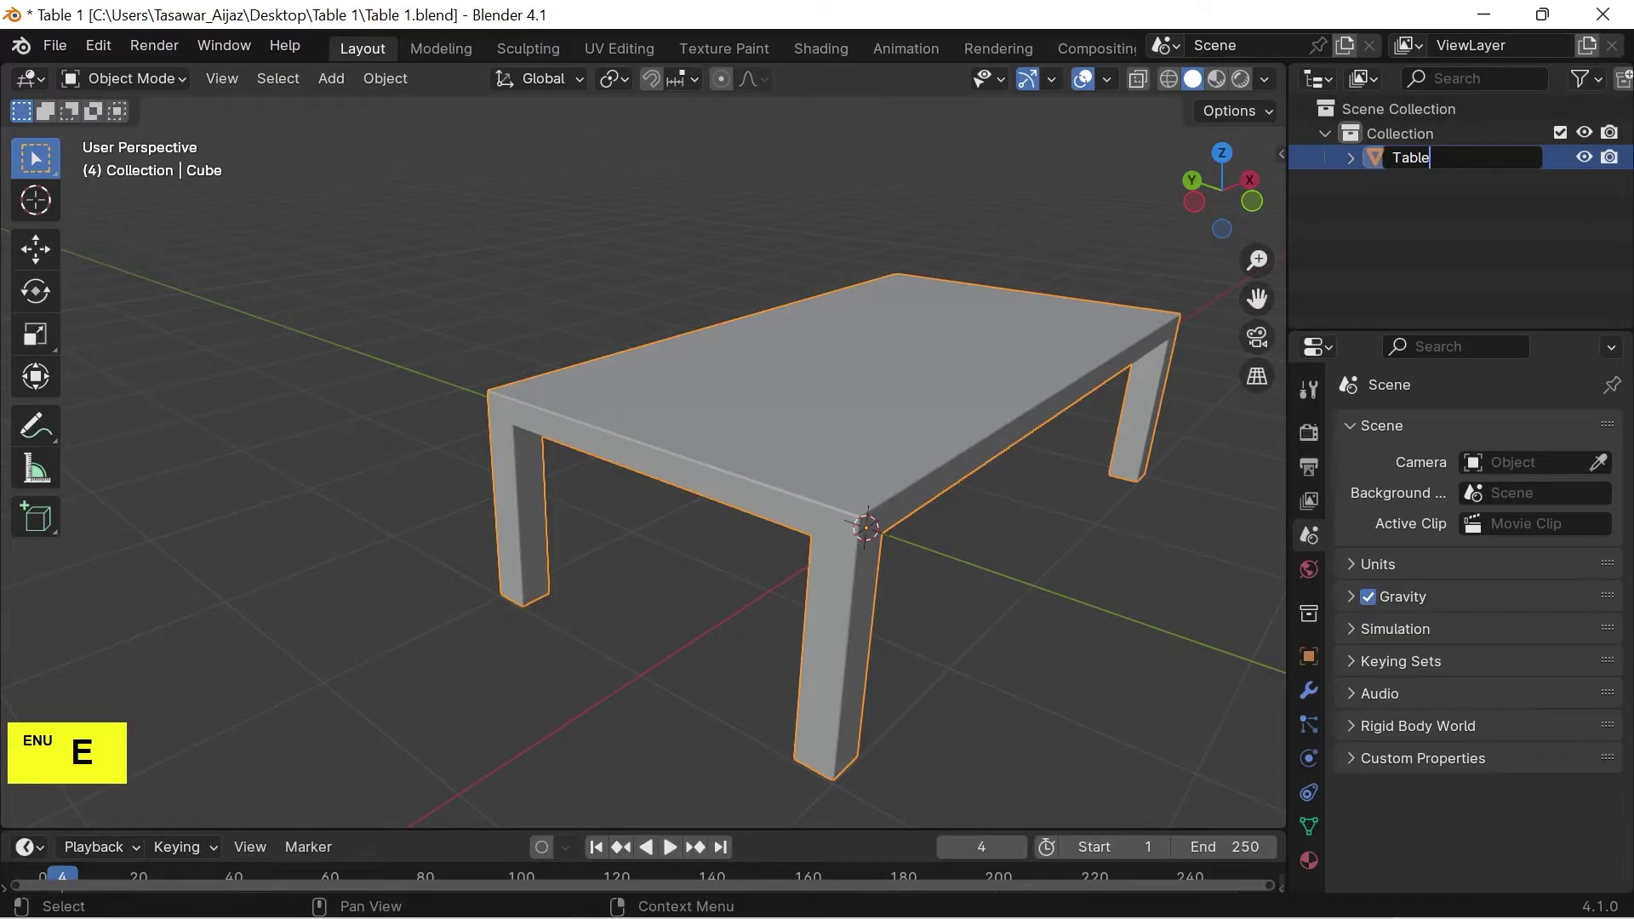
pyautogui.press('Return')
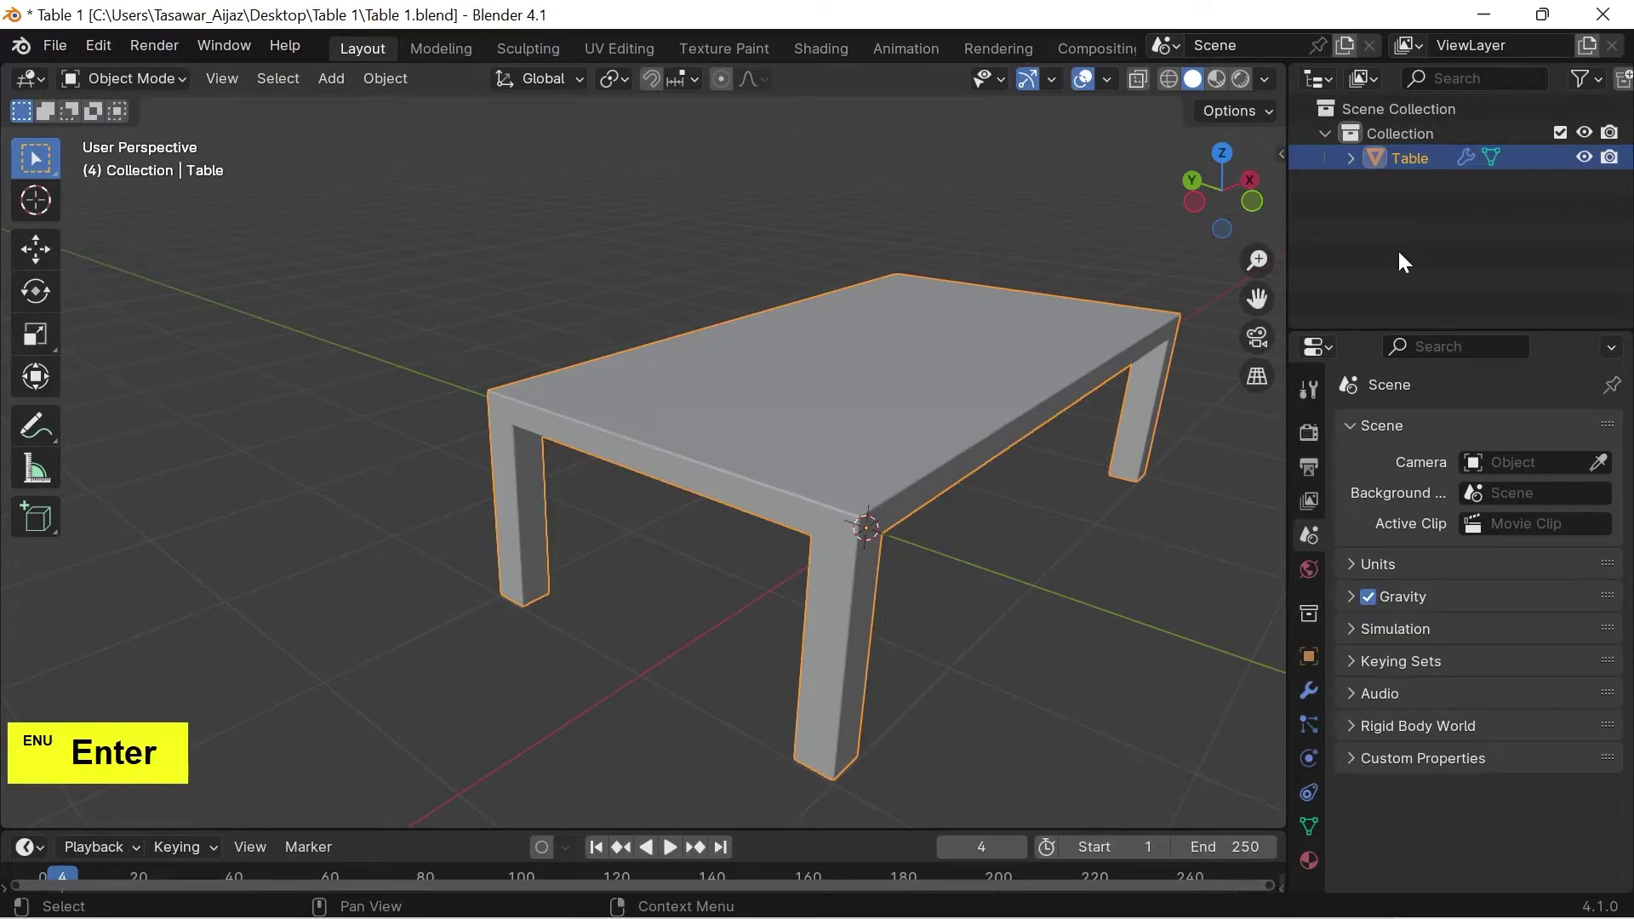
# Set viewport shading to MatCap lighting with Random object colours, tinting the table green
pyautogui.click(1279, 81)
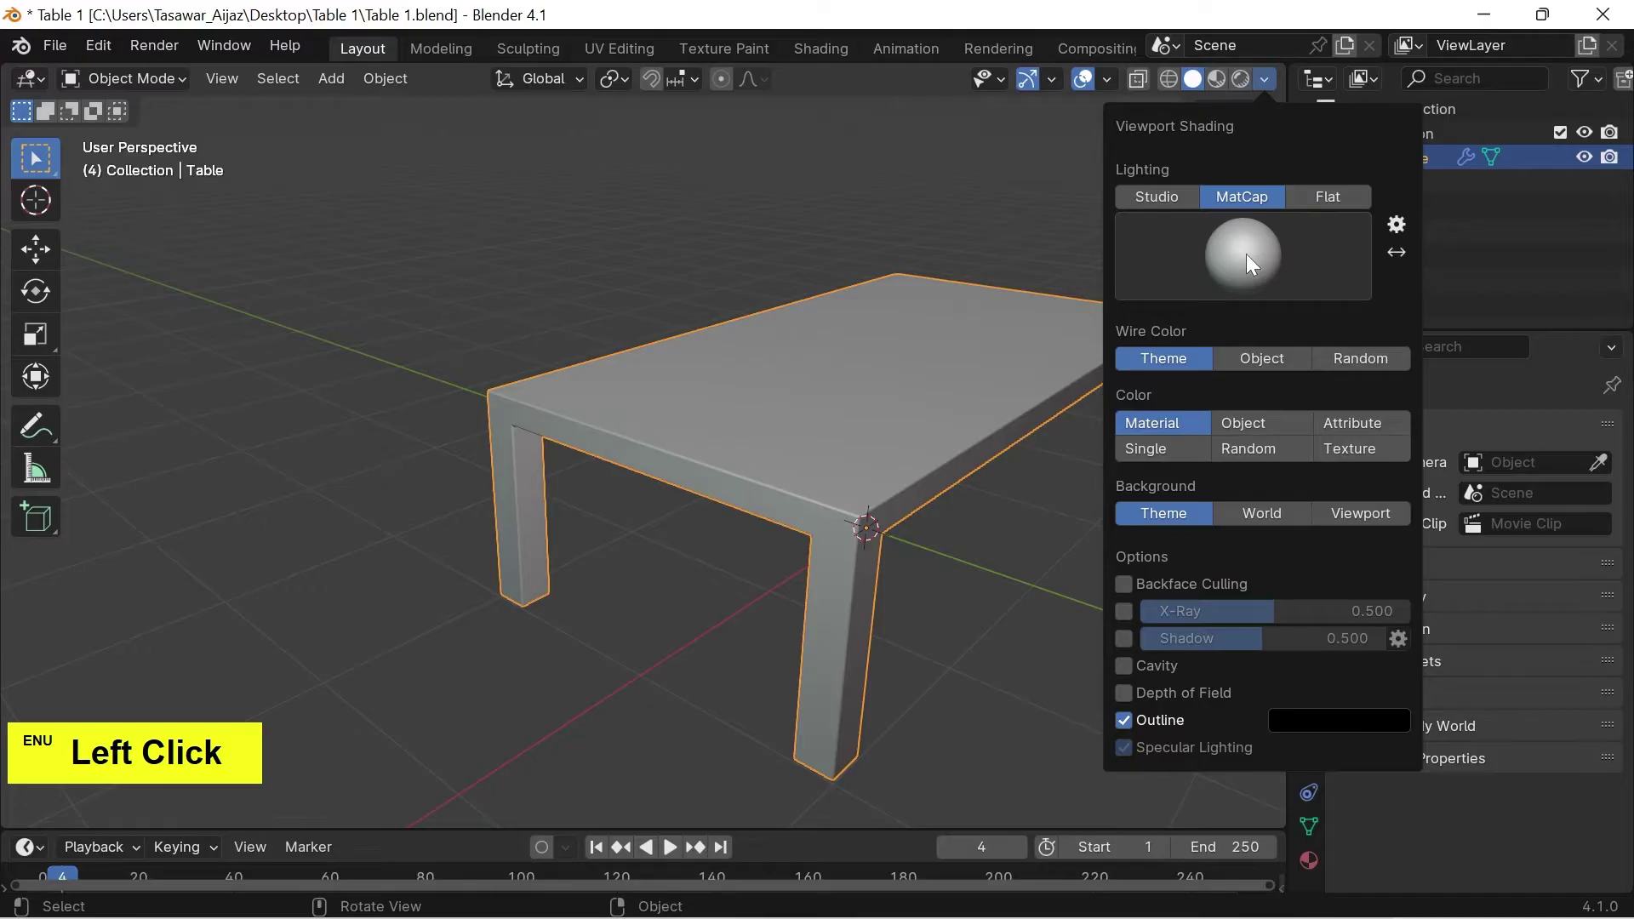
pyautogui.click(1254, 261)
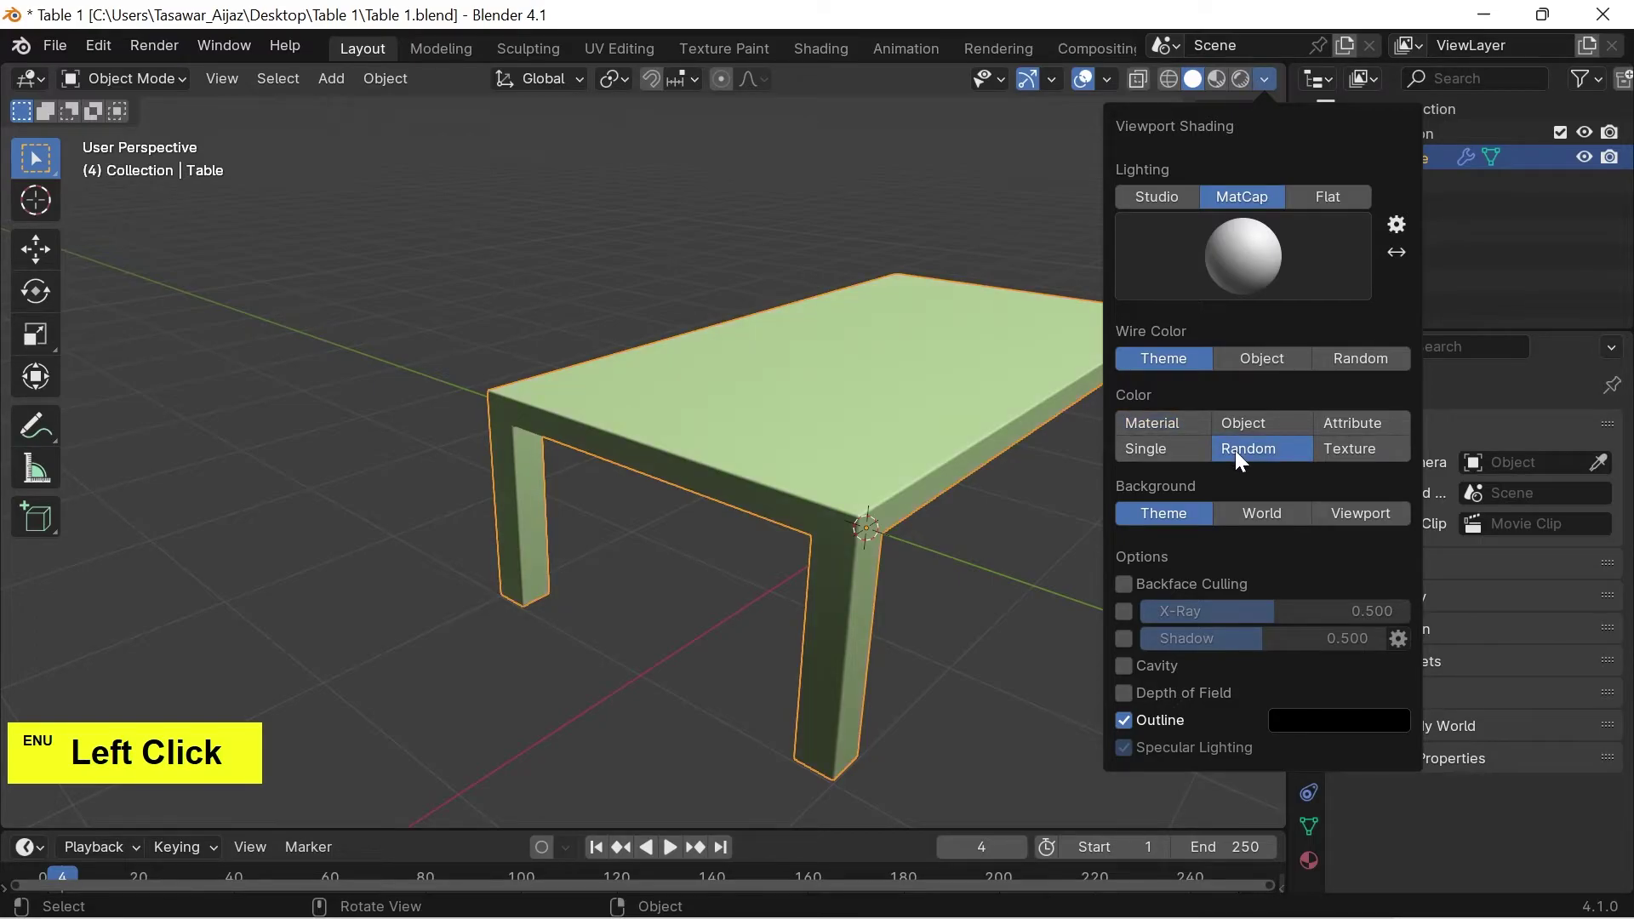
pyautogui.click(1084, 511)
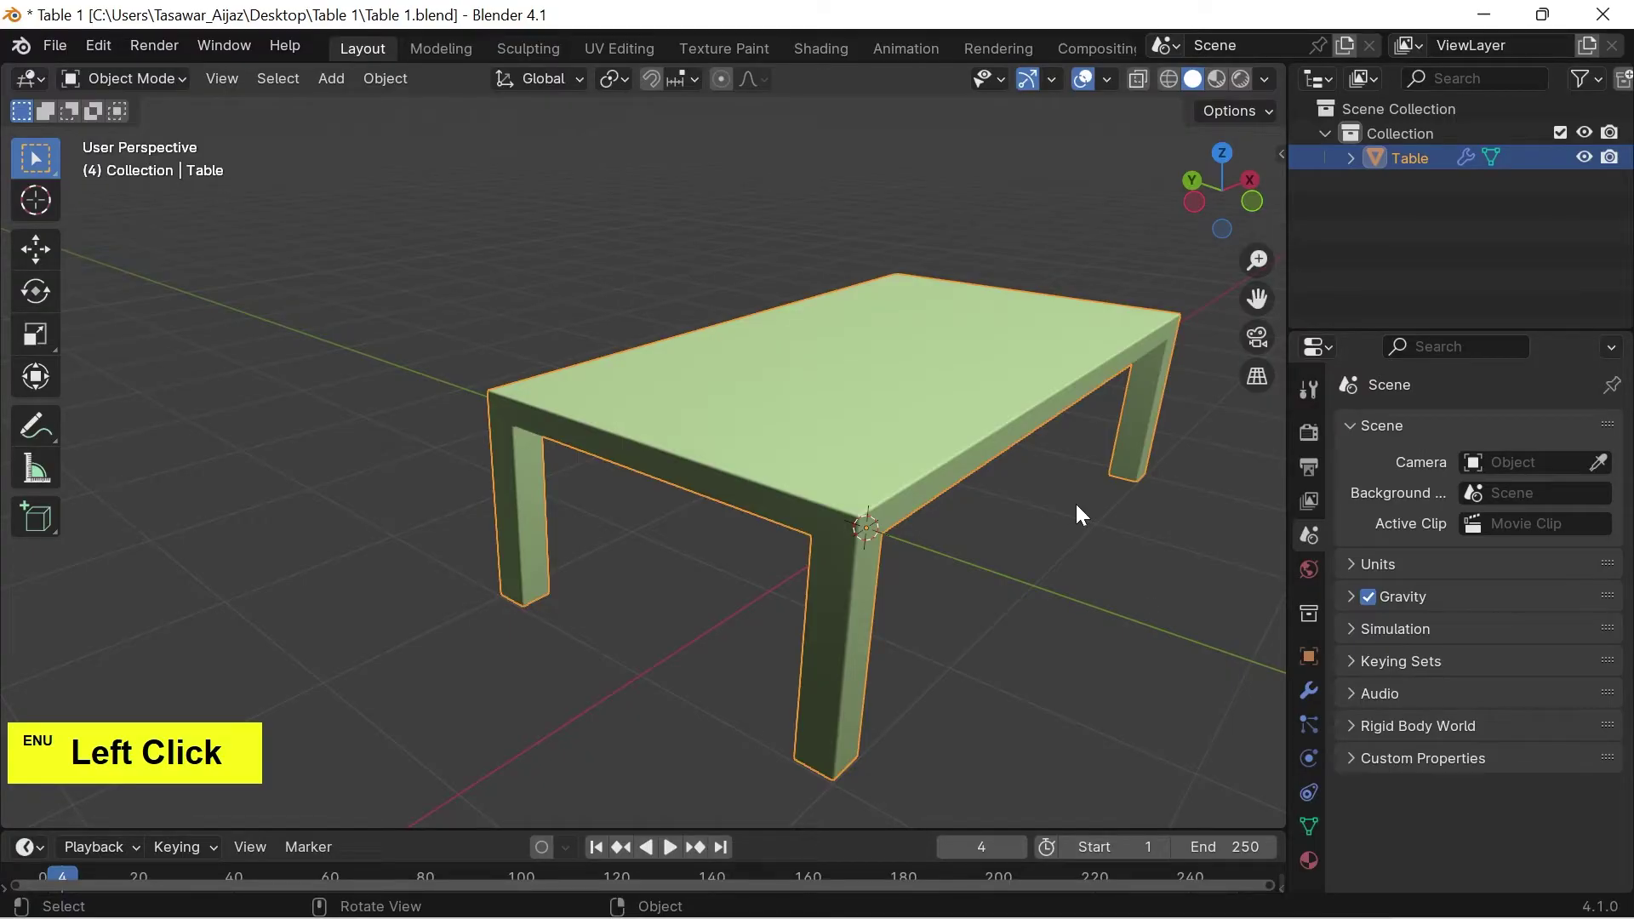
# Adjust the table's name by appending a 1, then remove it again to keep Table
pyautogui.press('F2')
pyautogui.press('Right')
pyautogui.press('1')
pyautogui.press('Return')
pyautogui.press('F2')
pyautogui.press('Right')
pyautogui.press('BackSpace')
pyautogui.press('Return')
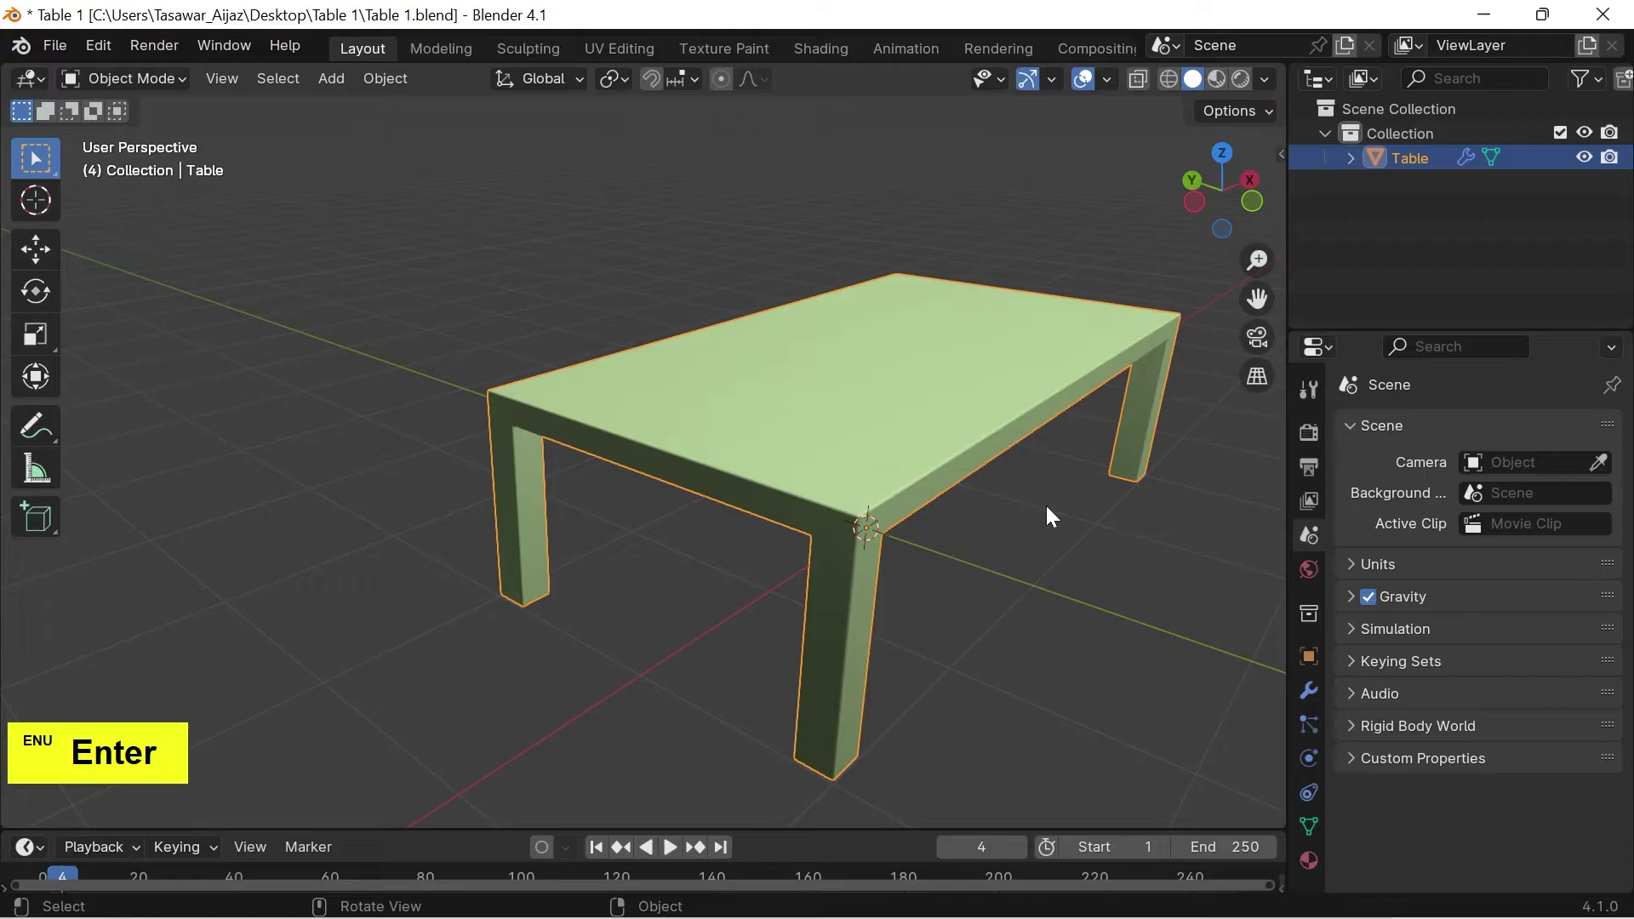
# From front view, shift the table left of the world origin along X
pyautogui.press('1')
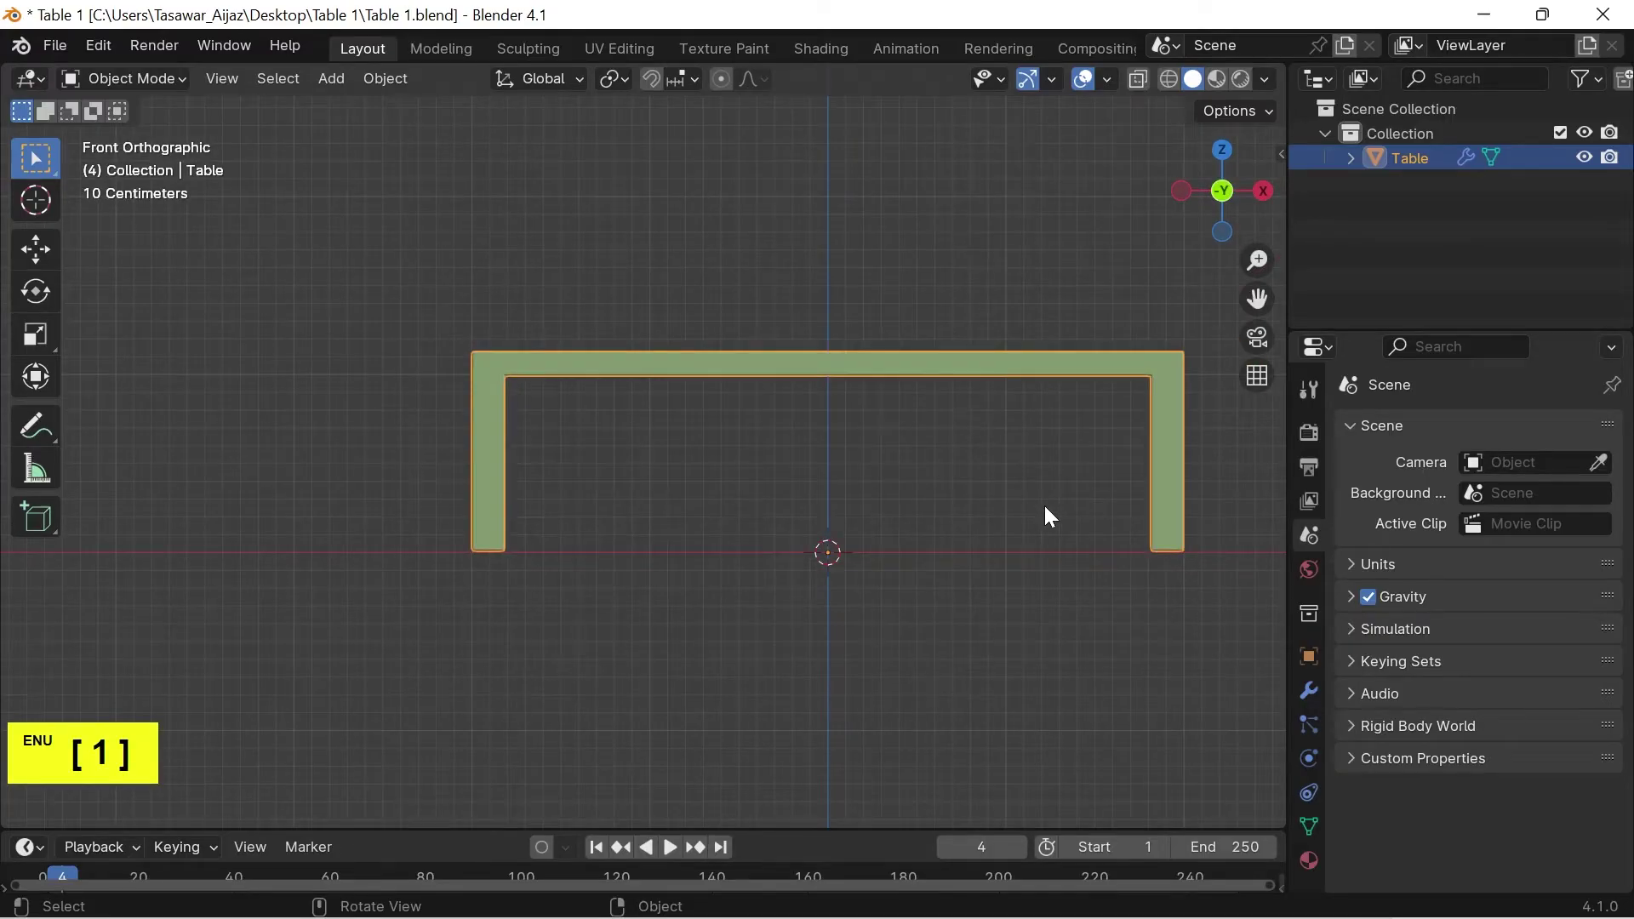
pyautogui.click(976, 367)
pyautogui.scroll(-3)
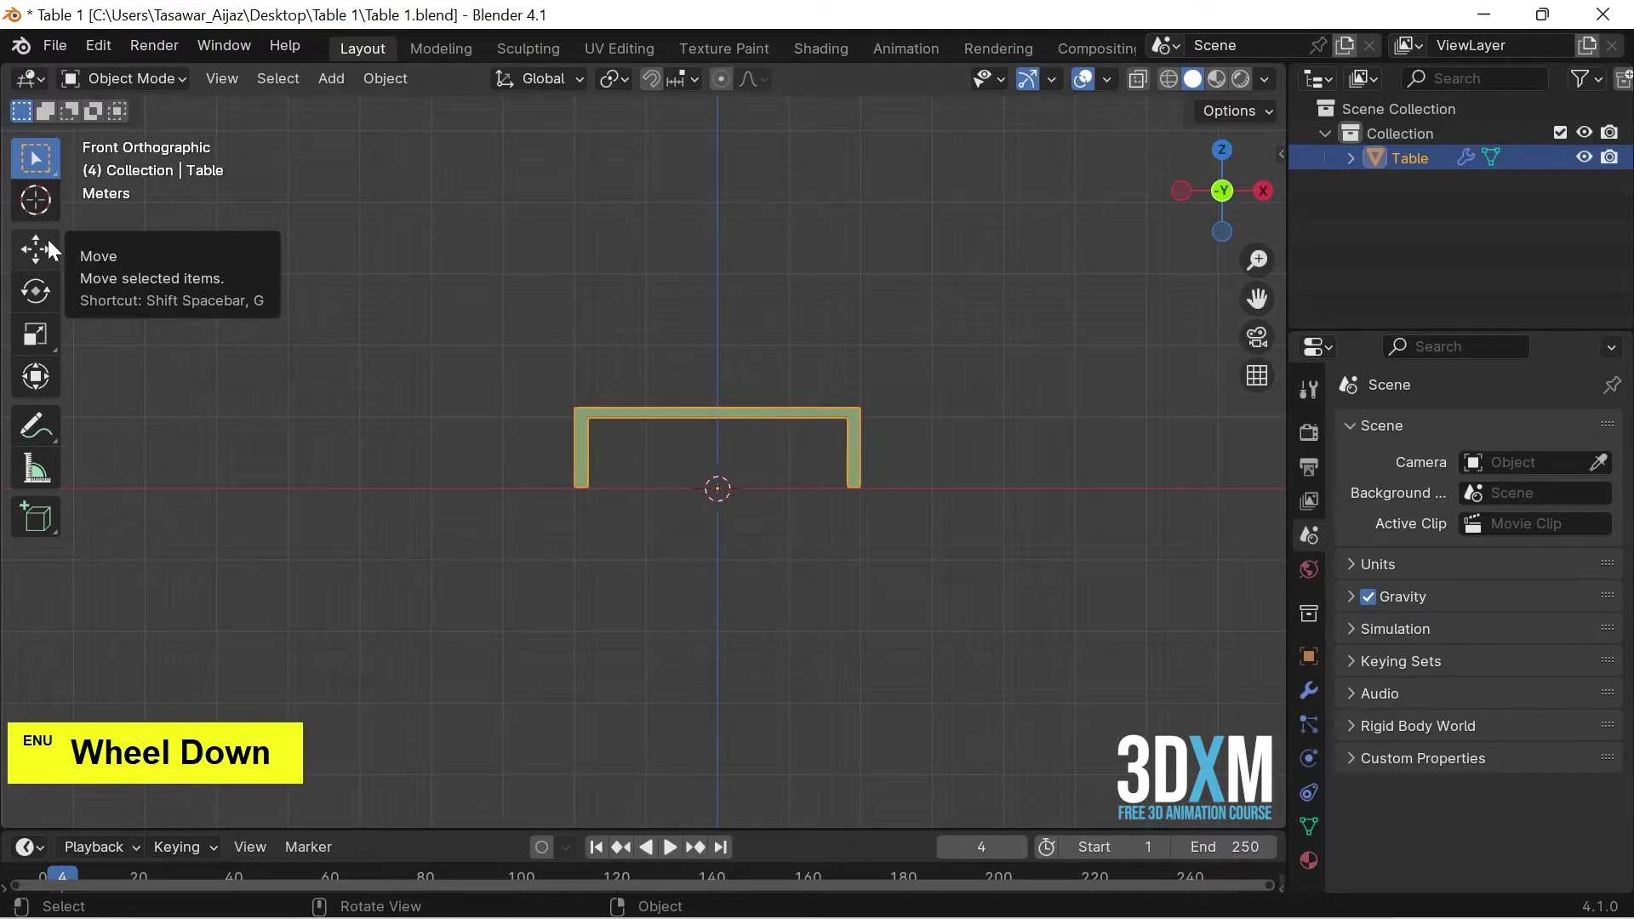
pyautogui.click(56, 246)
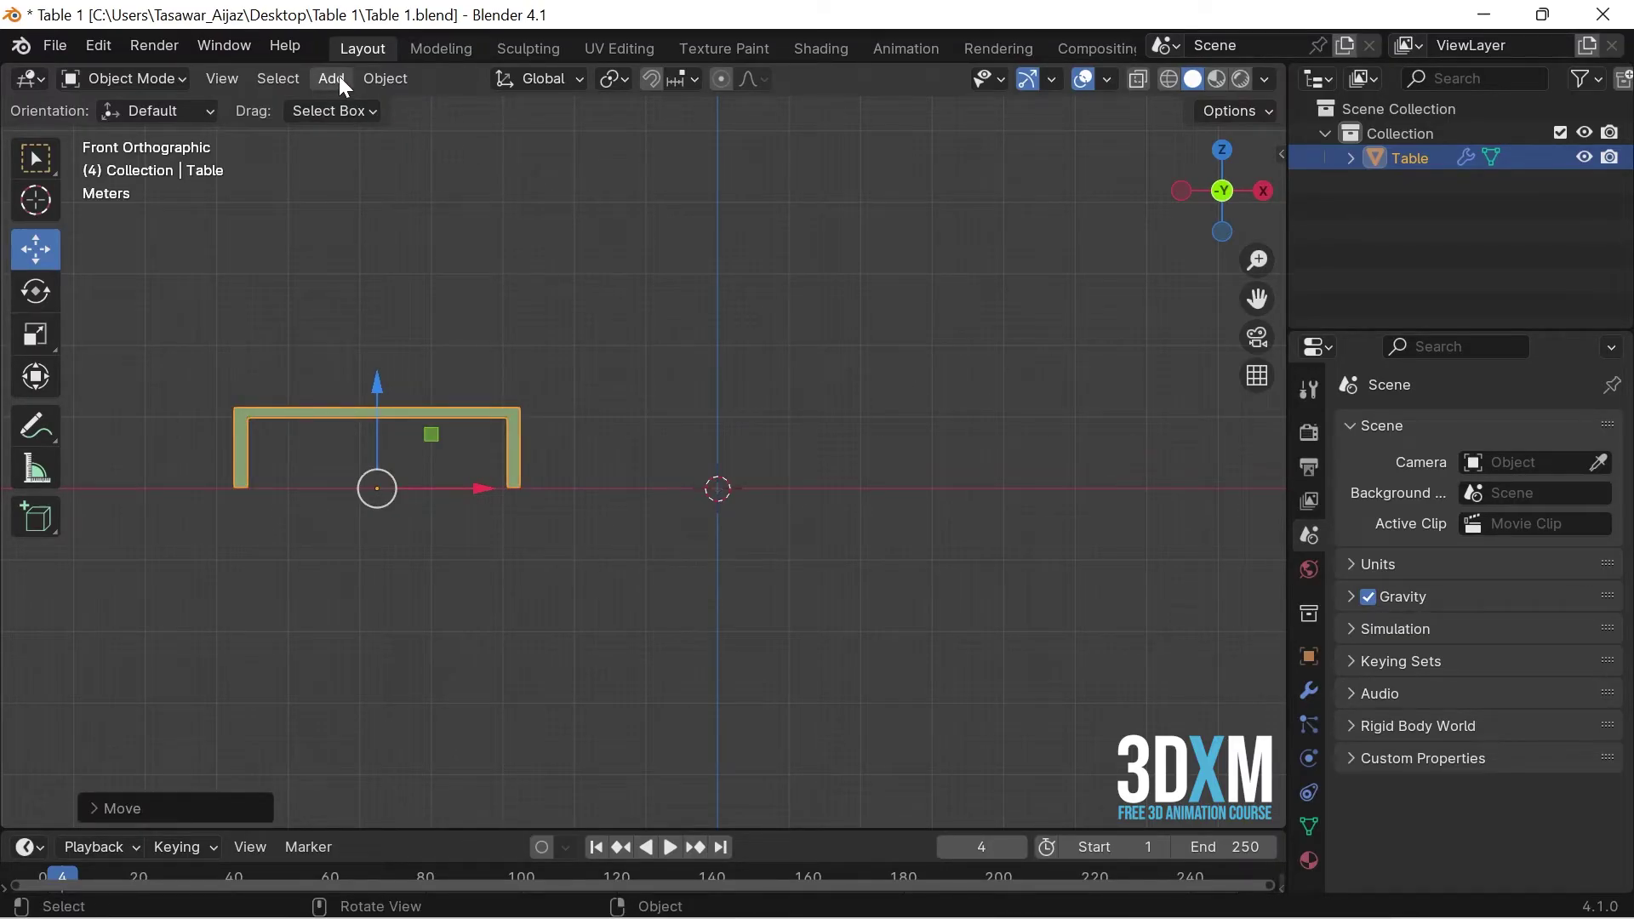
# Add a cube at the origin, shrink it evenly and flatten it along Z into a thin slab
pyautogui.click(346, 82)
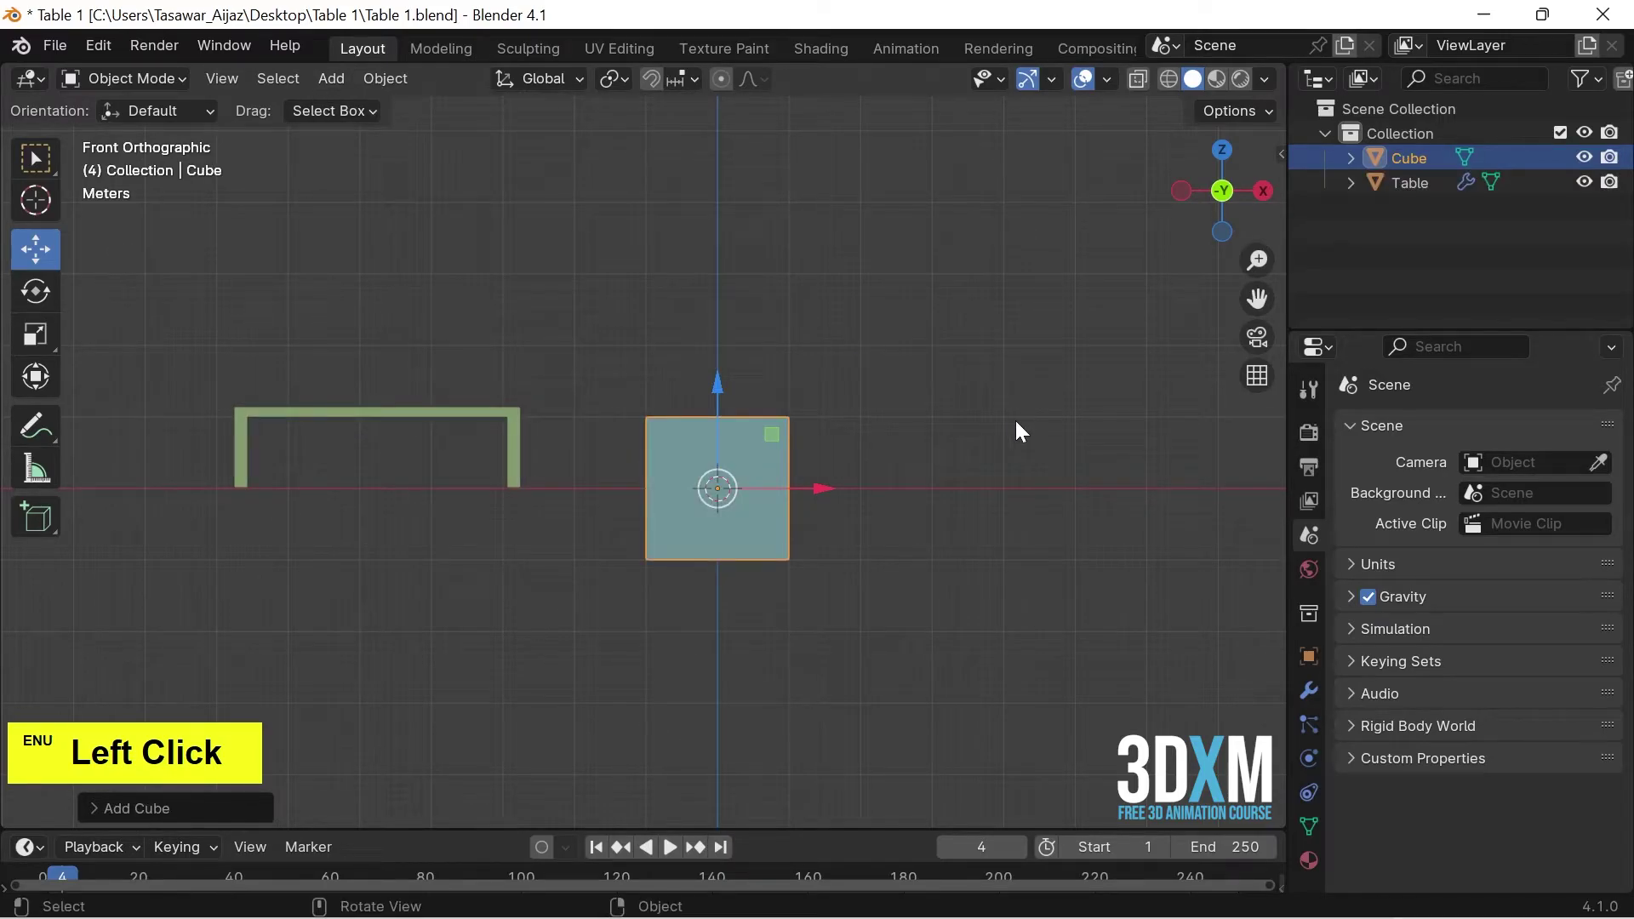
pyautogui.press('Tab')
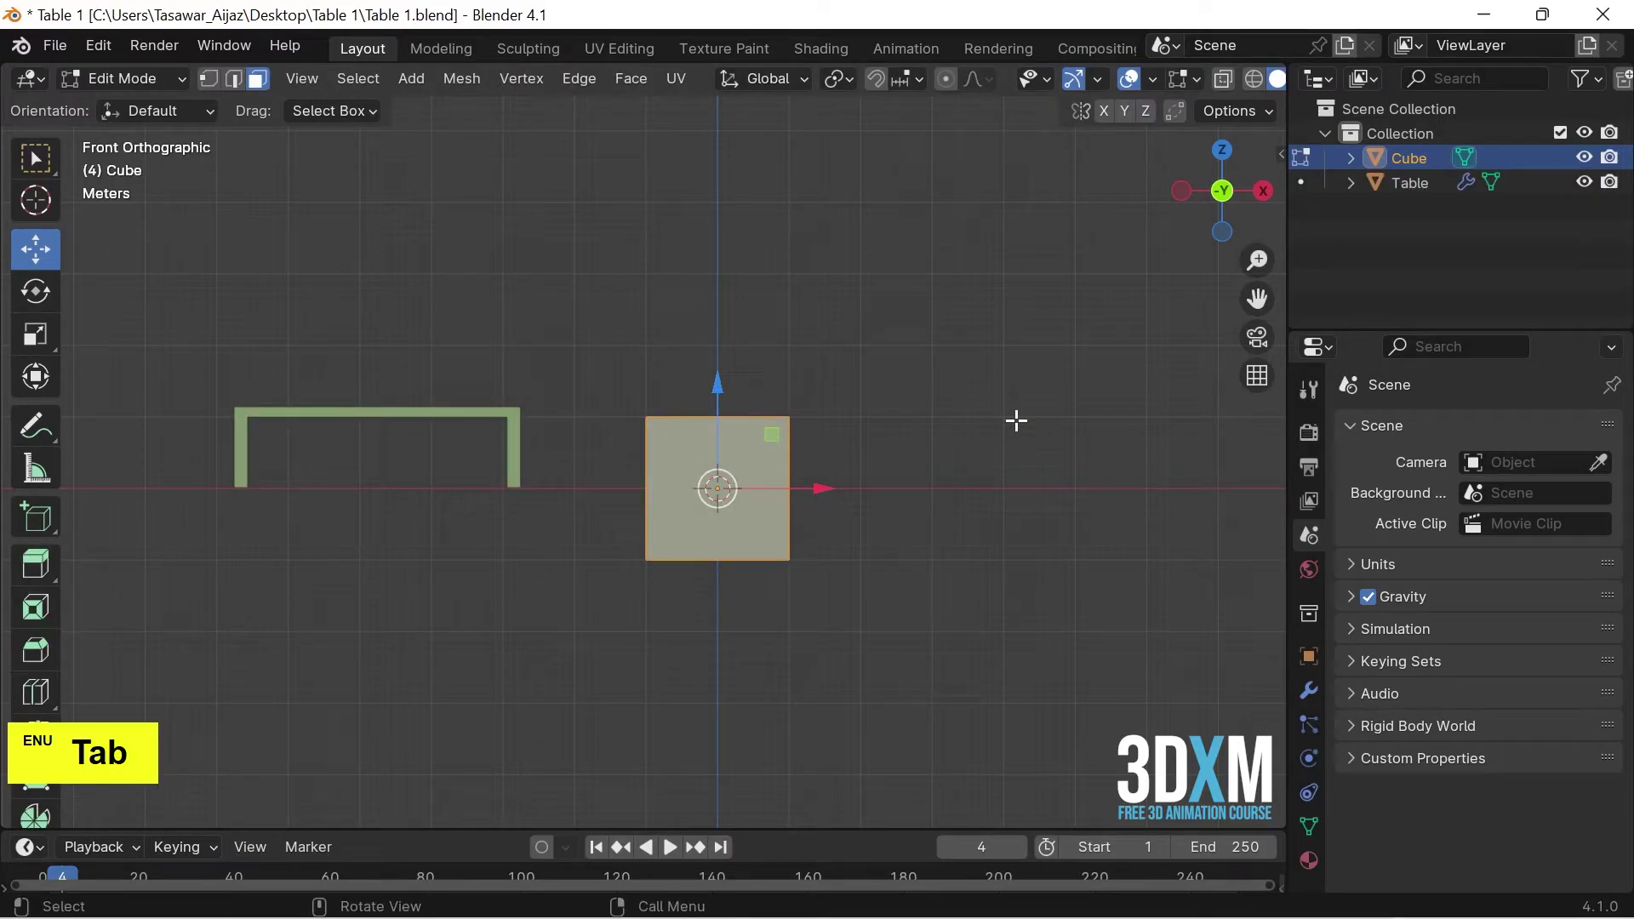
pyautogui.press('7')
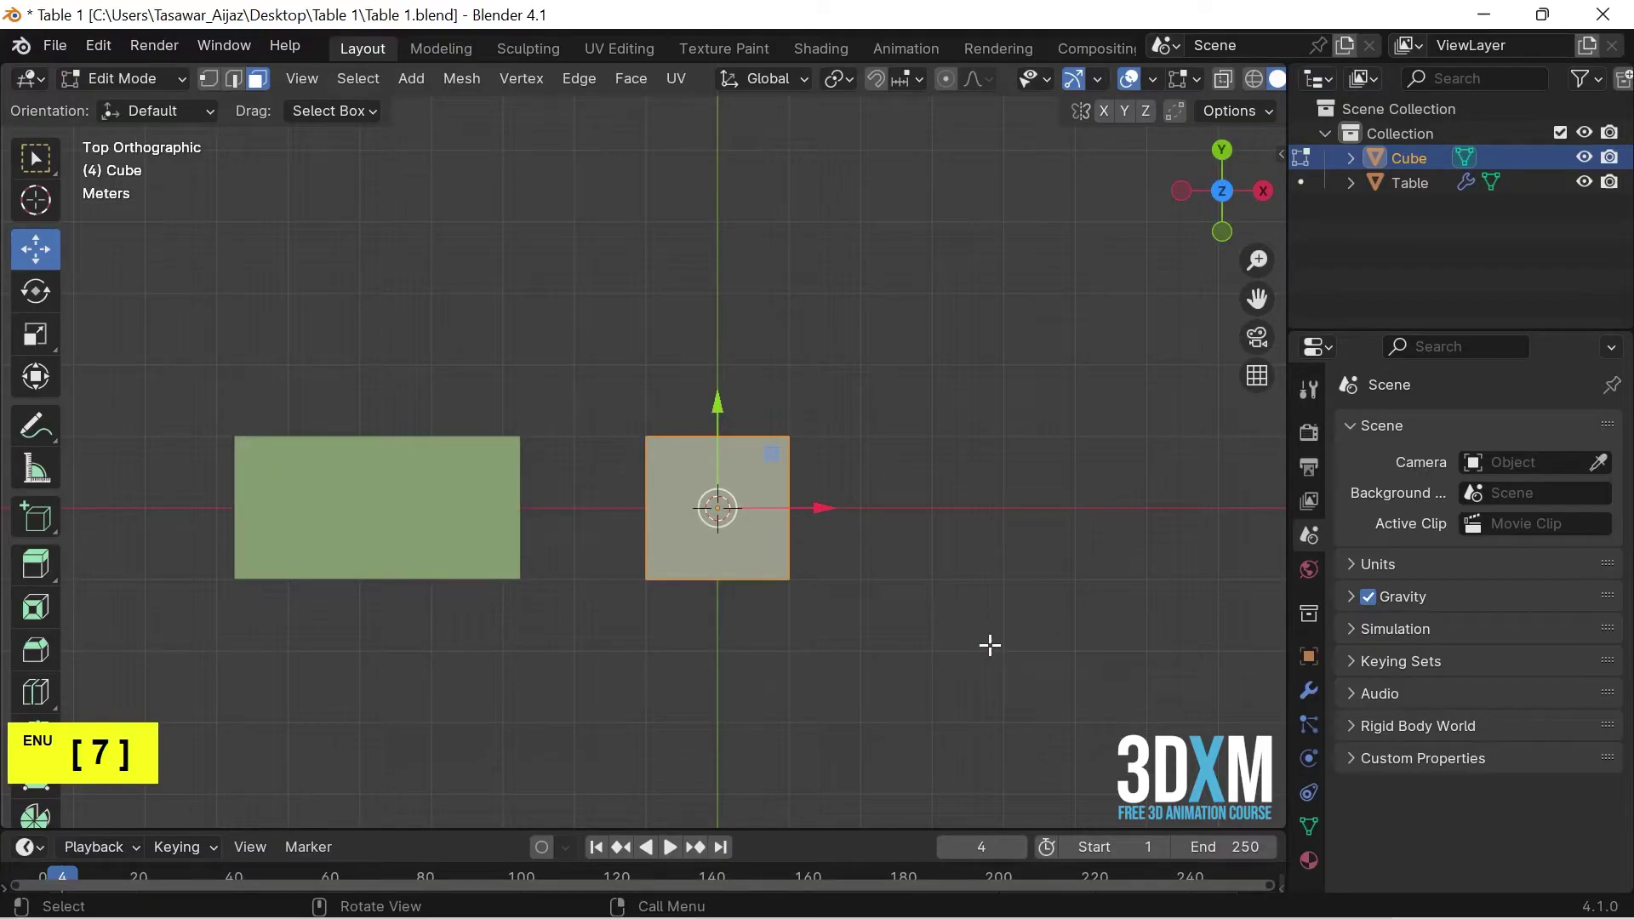
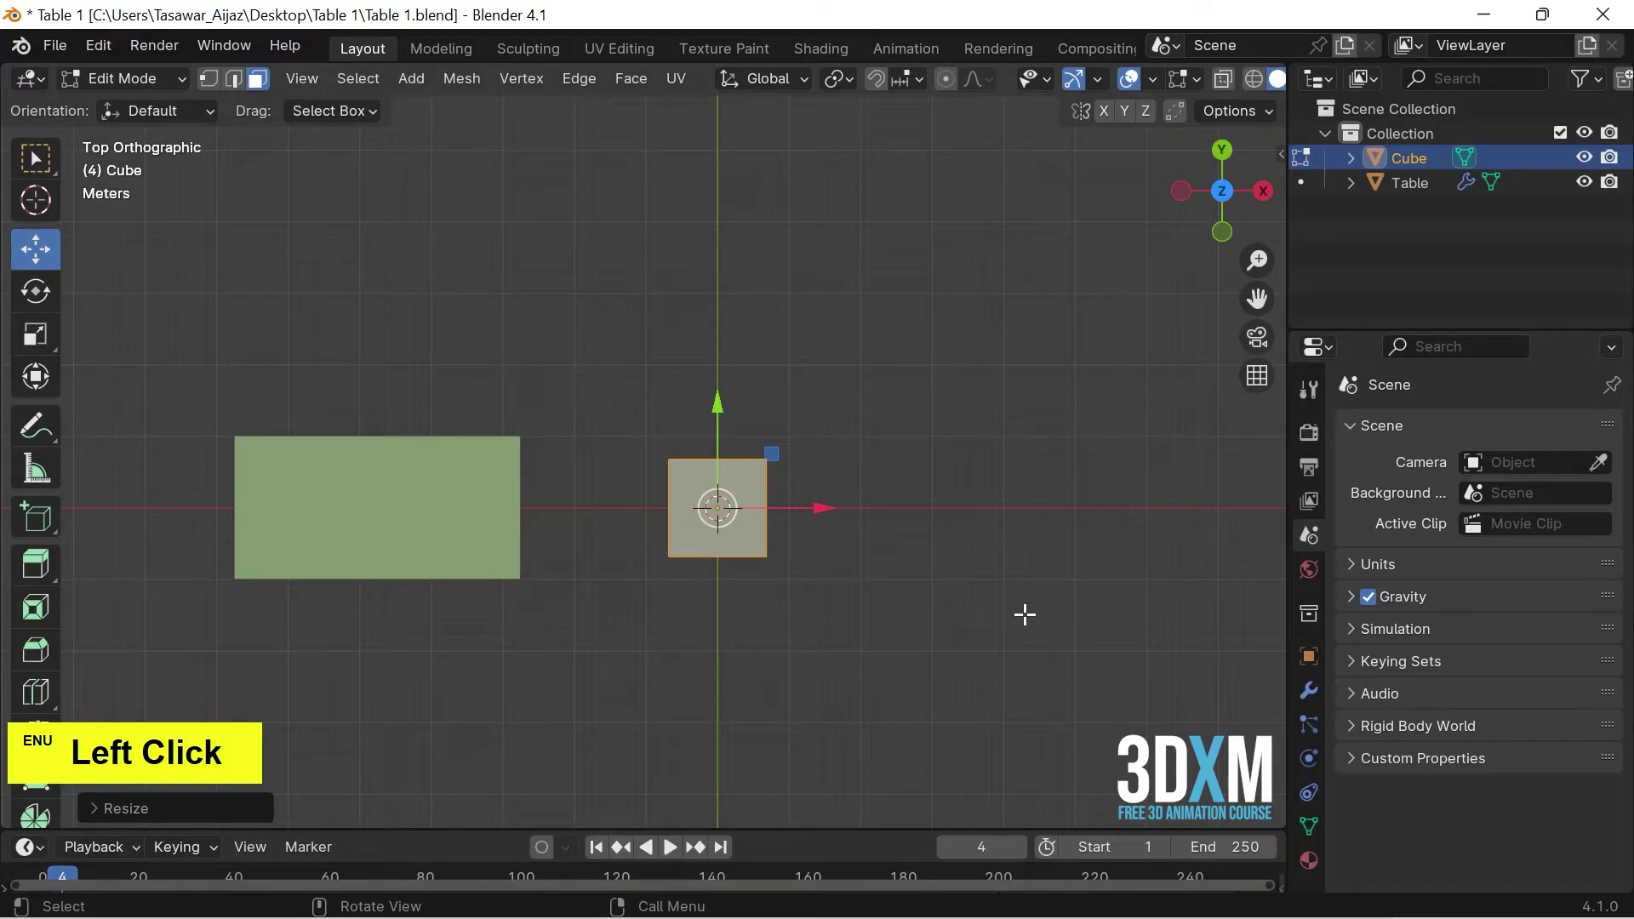
pyautogui.press('1')
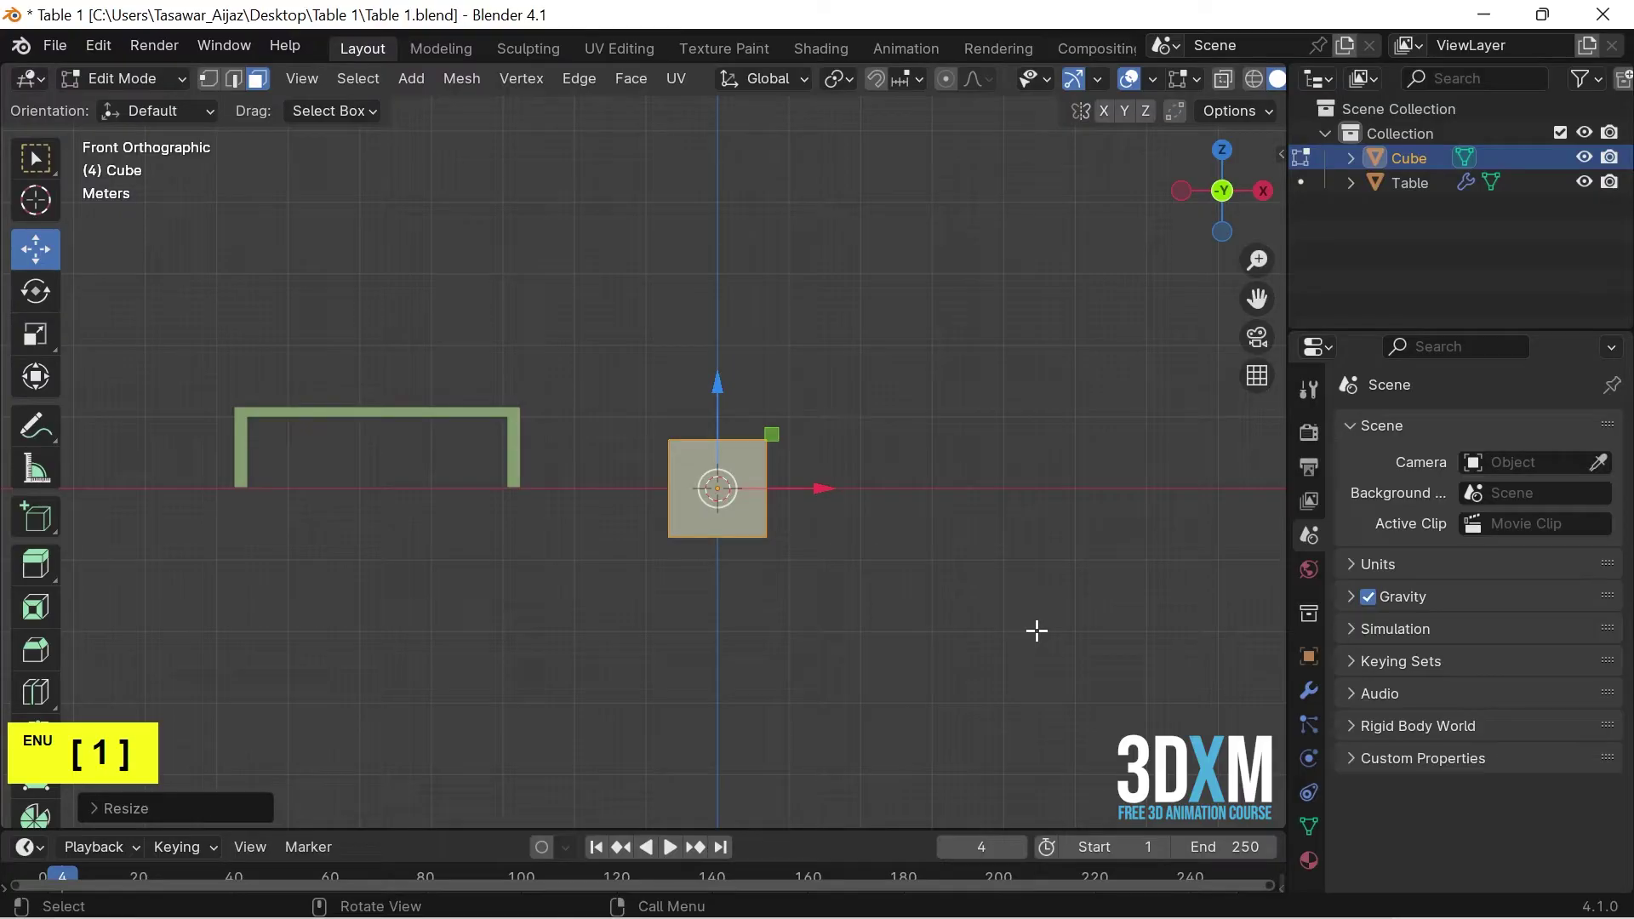
pyautogui.press('s')
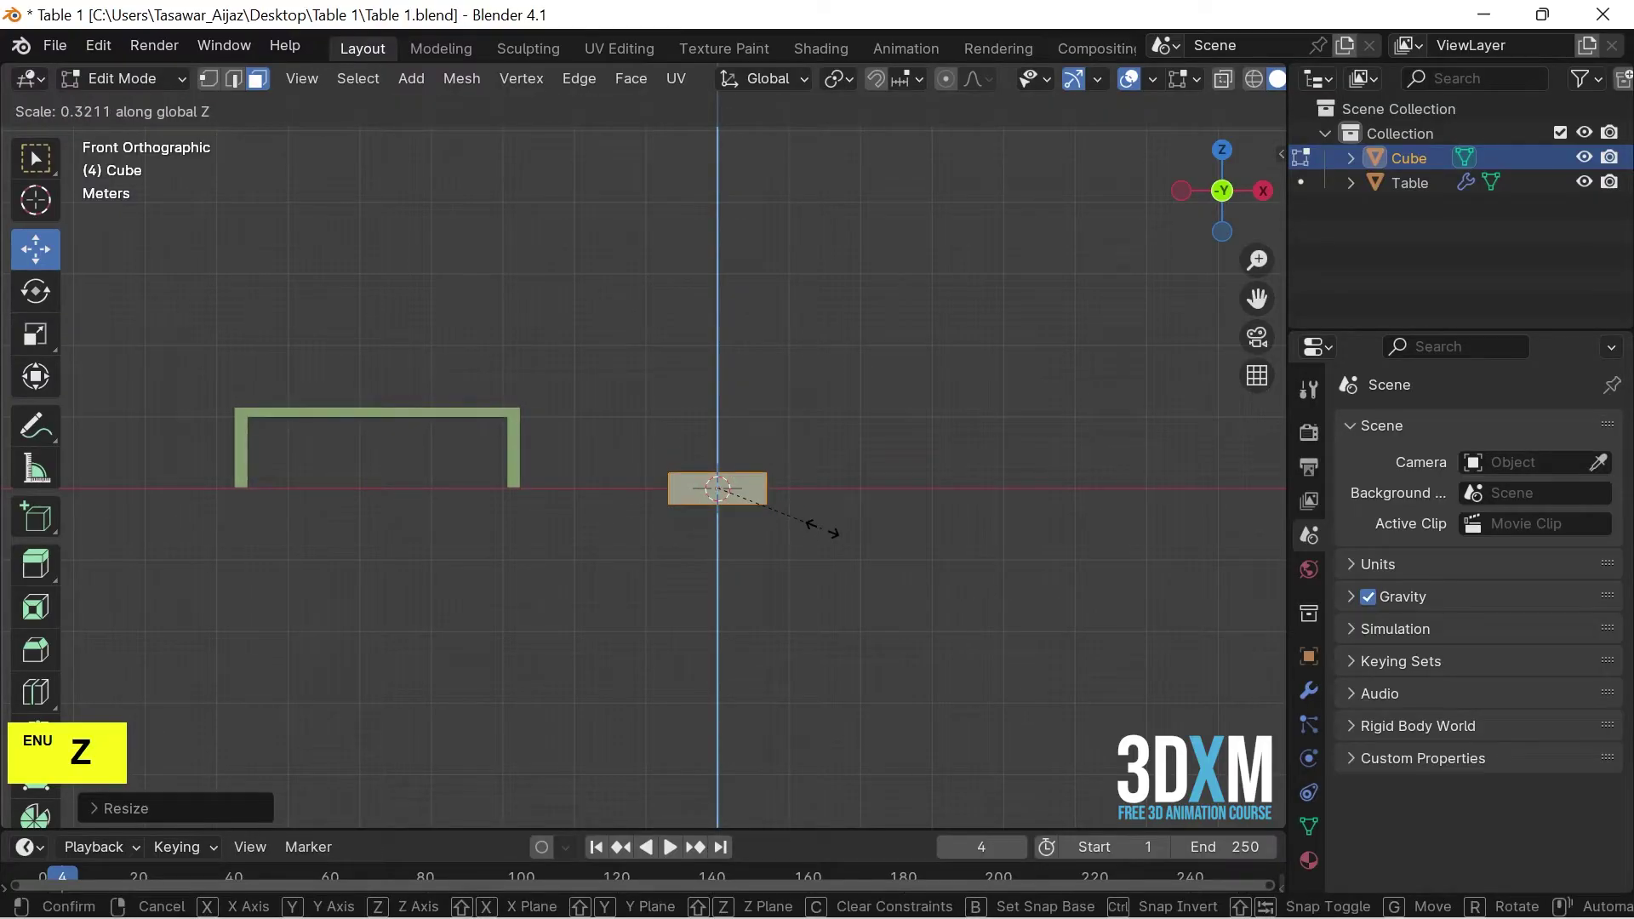
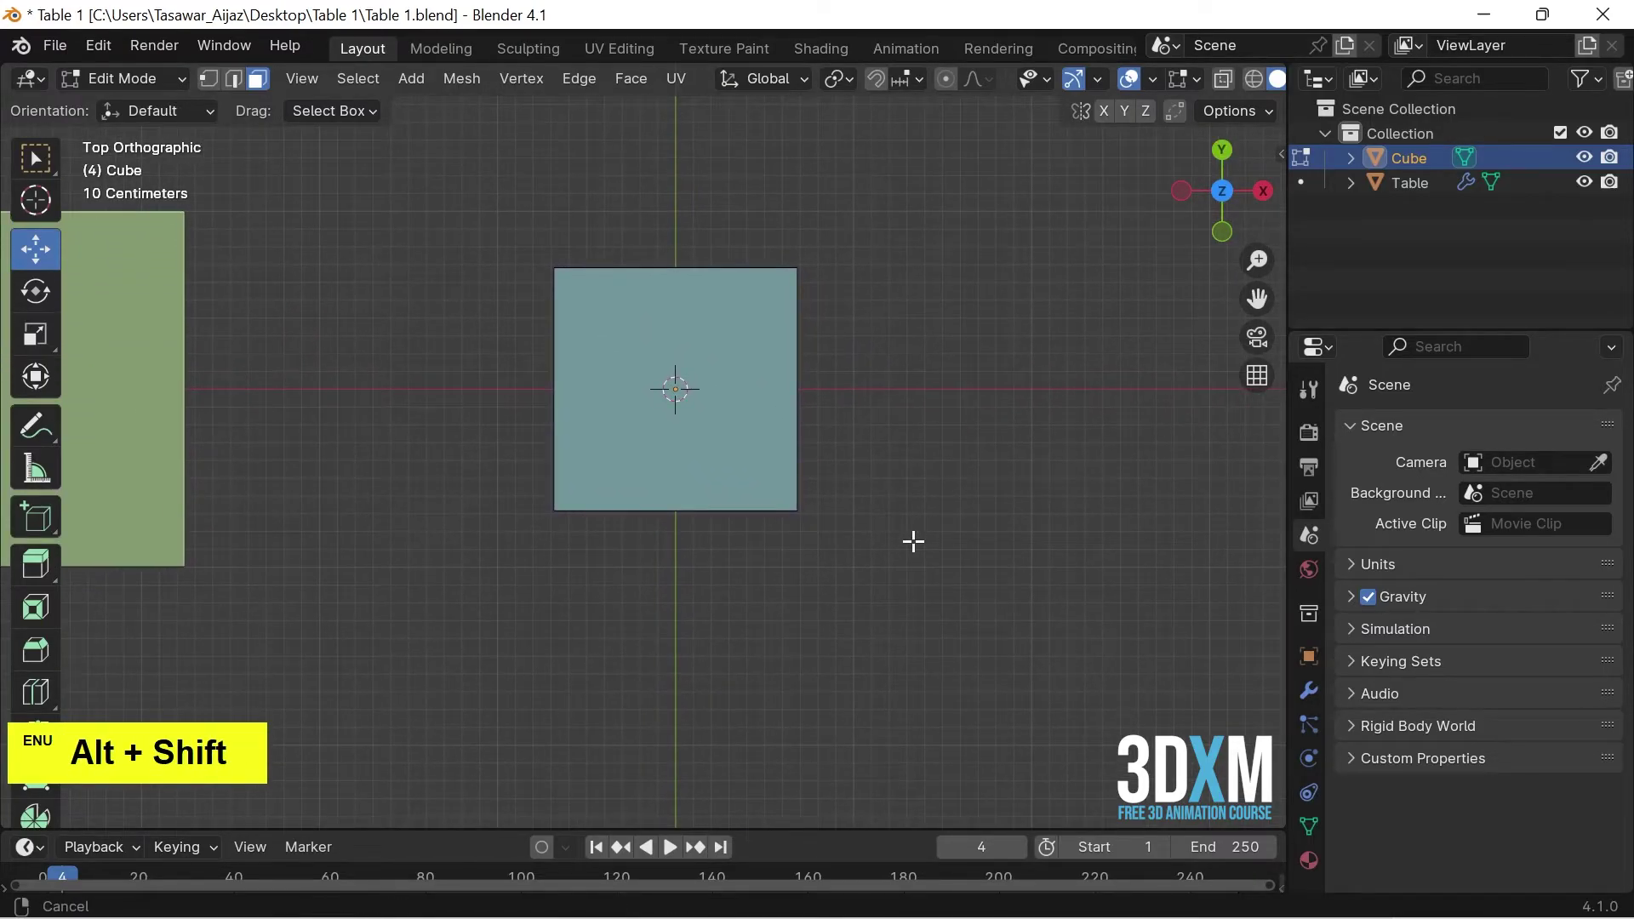
# Add crossing loop cuts and bevel both centre loops outward, leaving square corner sections
pyautogui.press('ctrl+r')
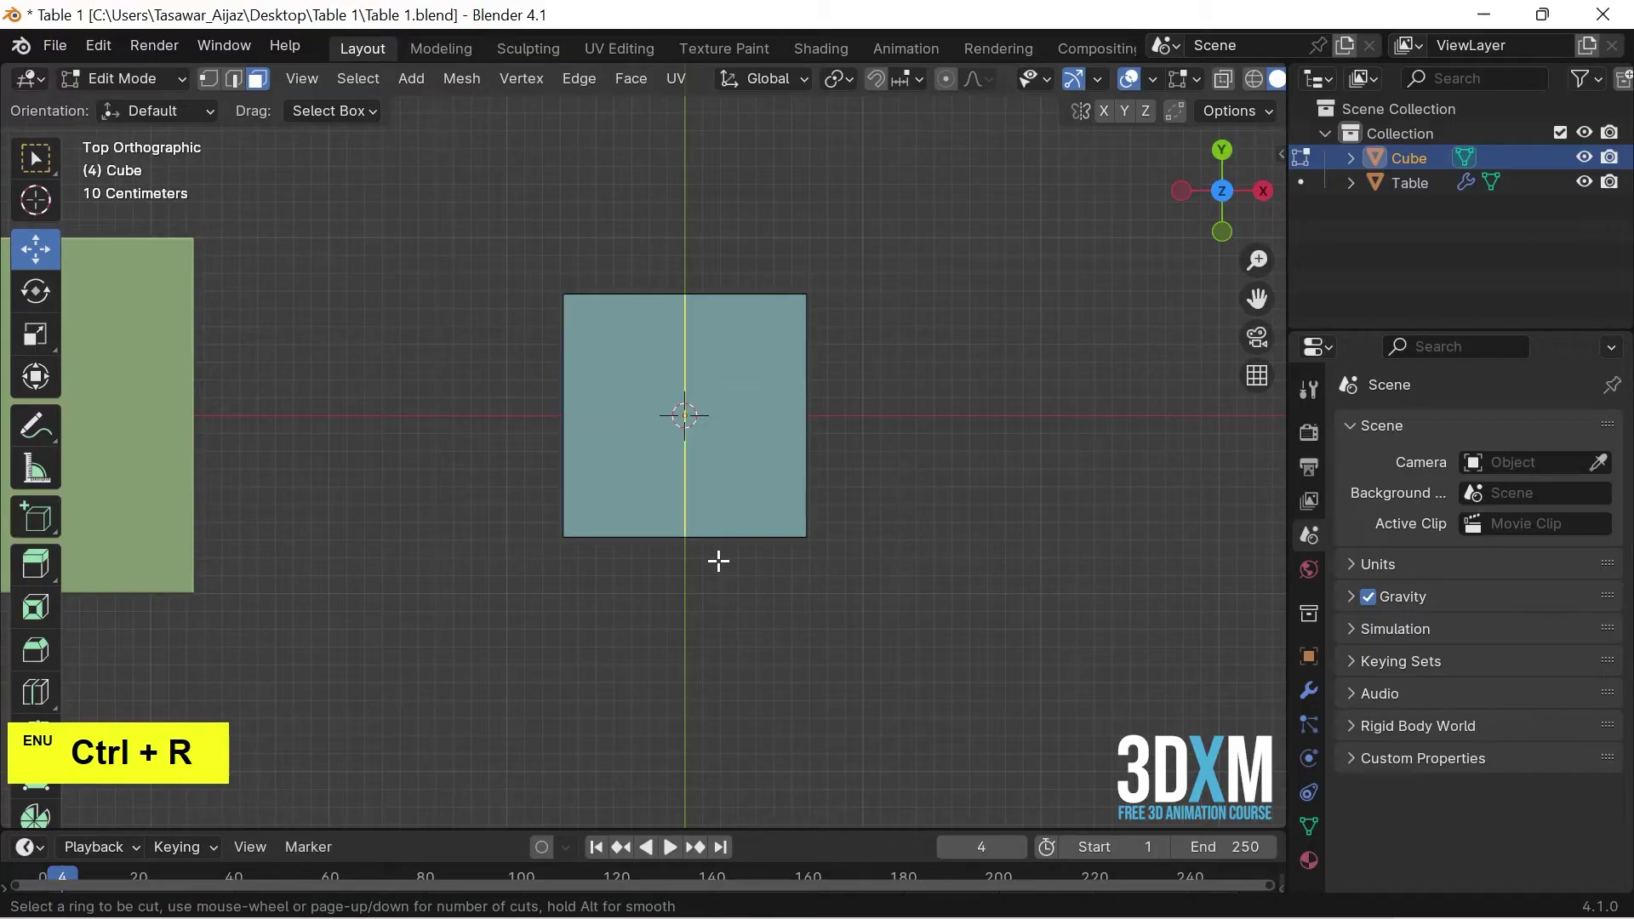
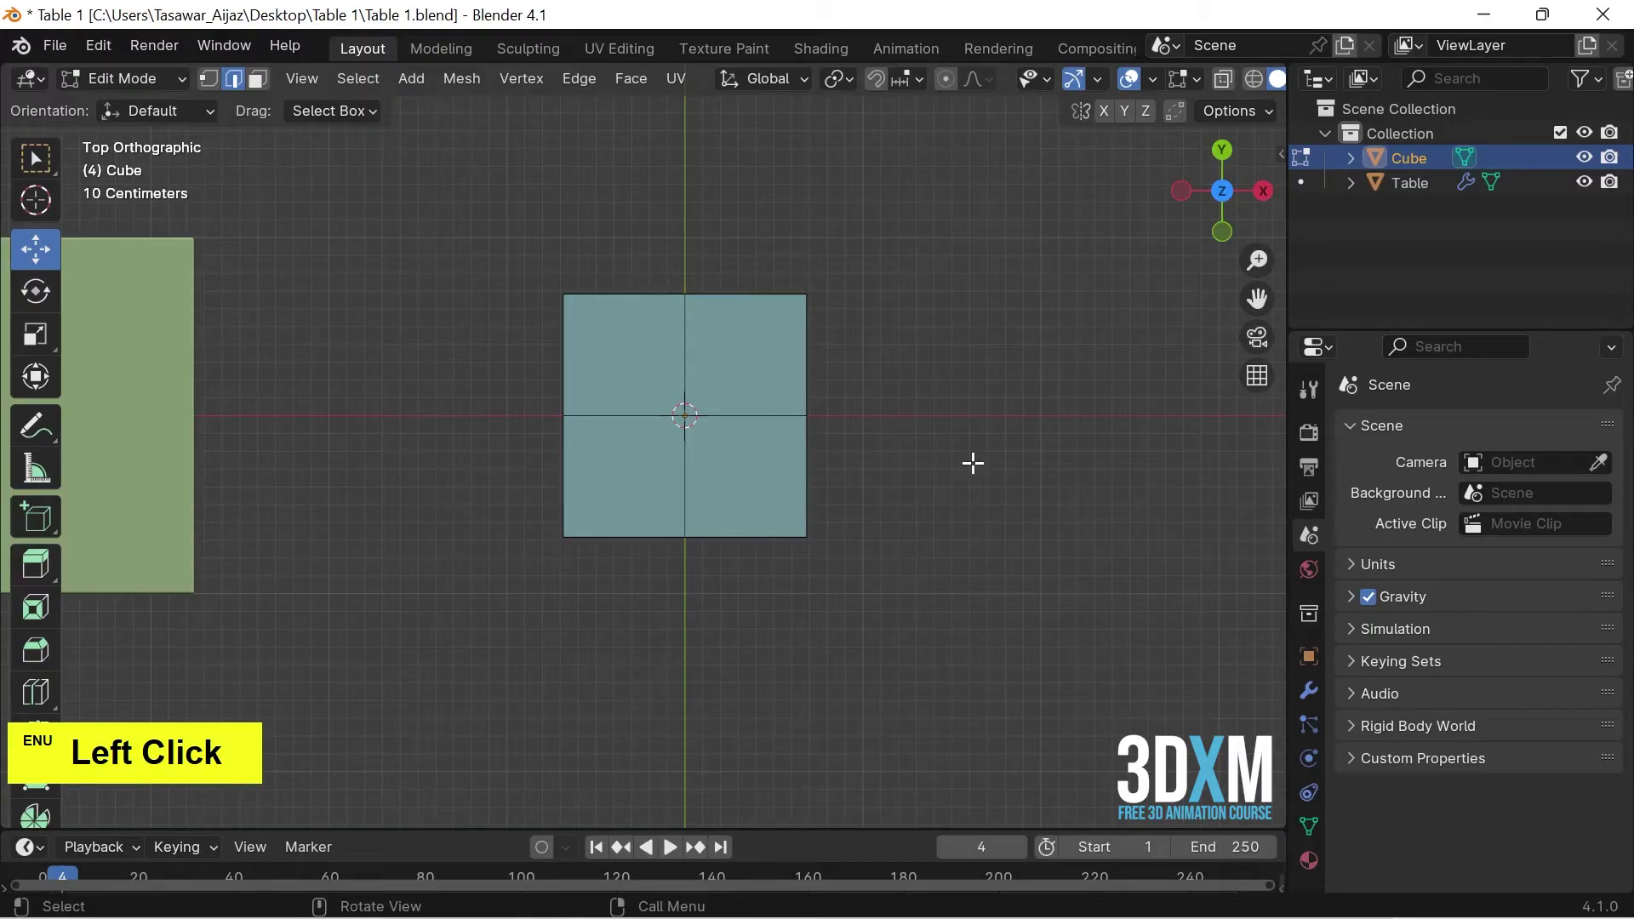
pyautogui.scroll(3)
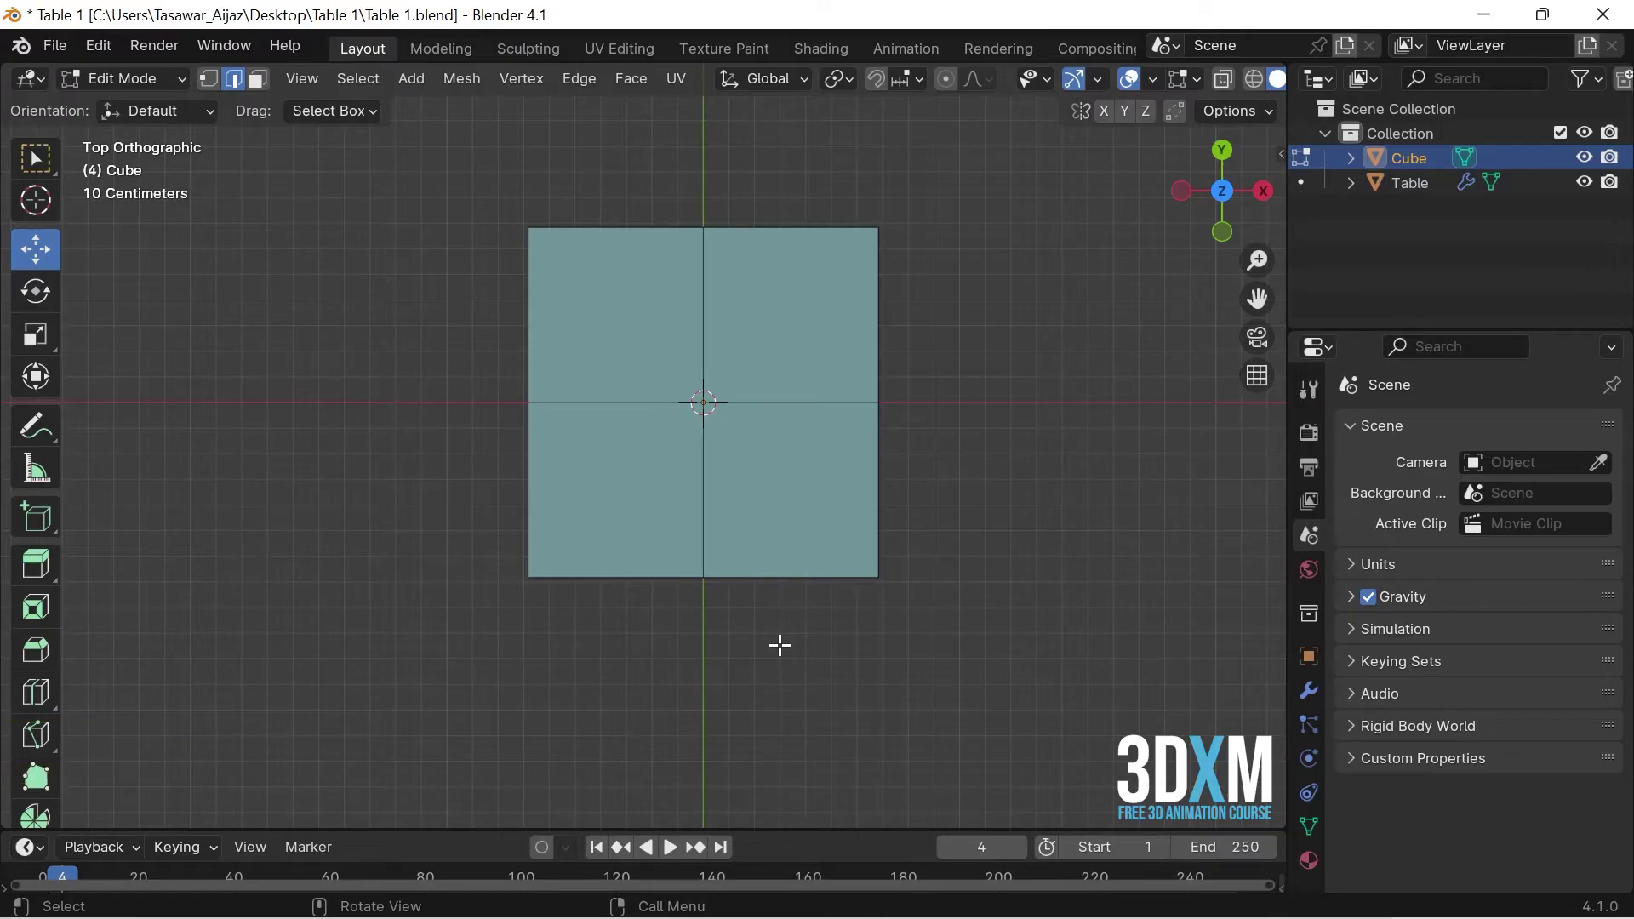
pyautogui.press('2')
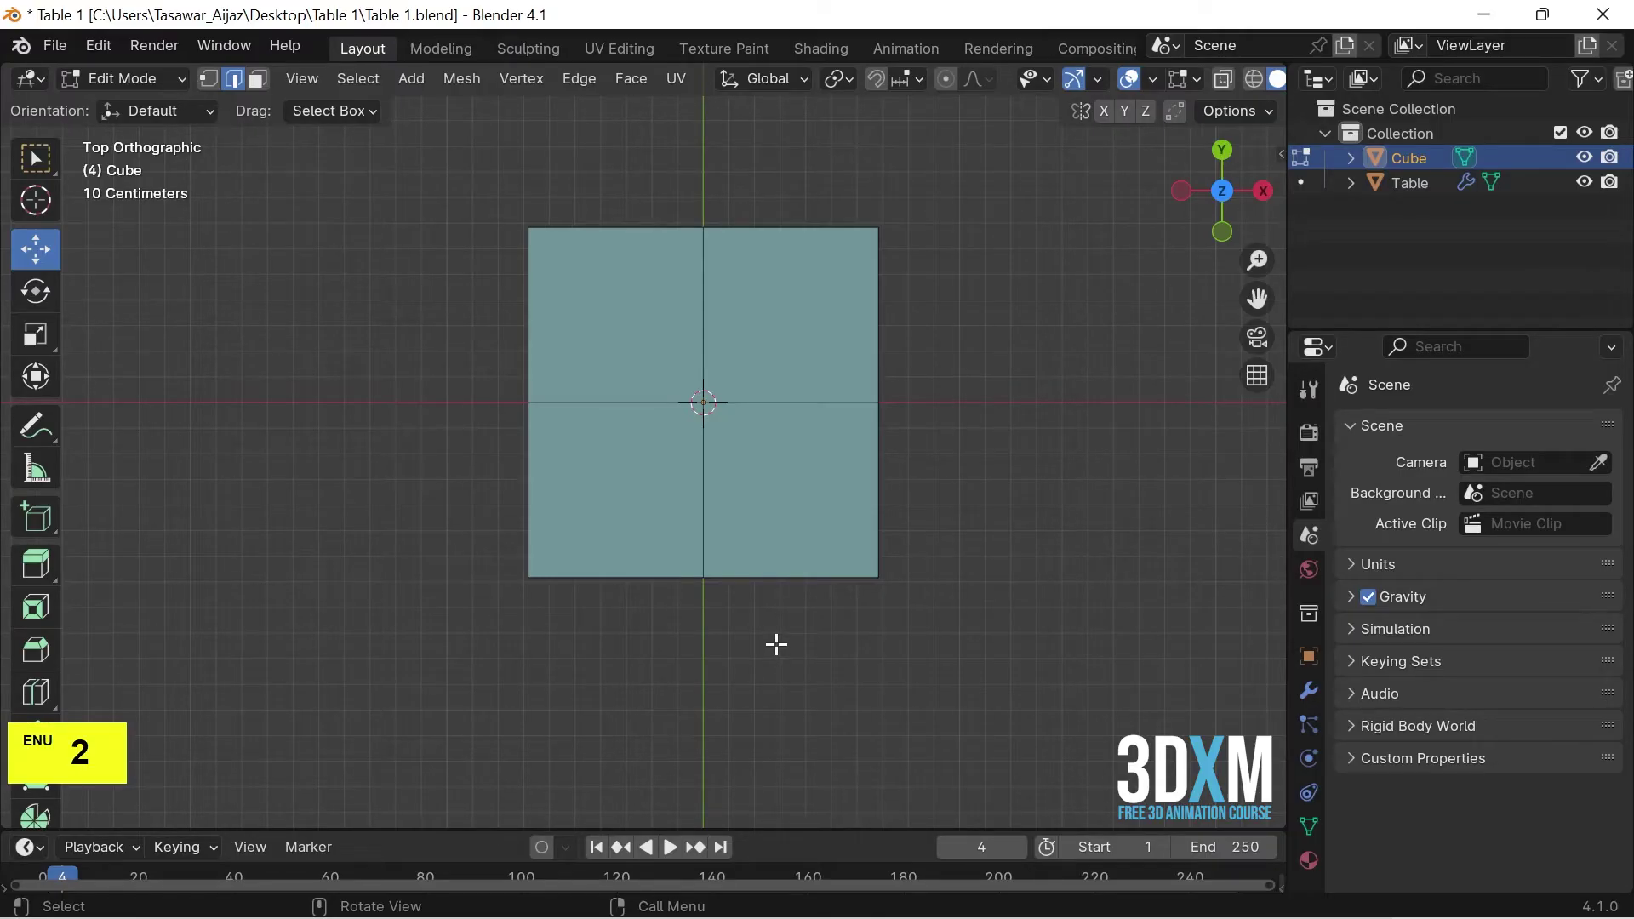
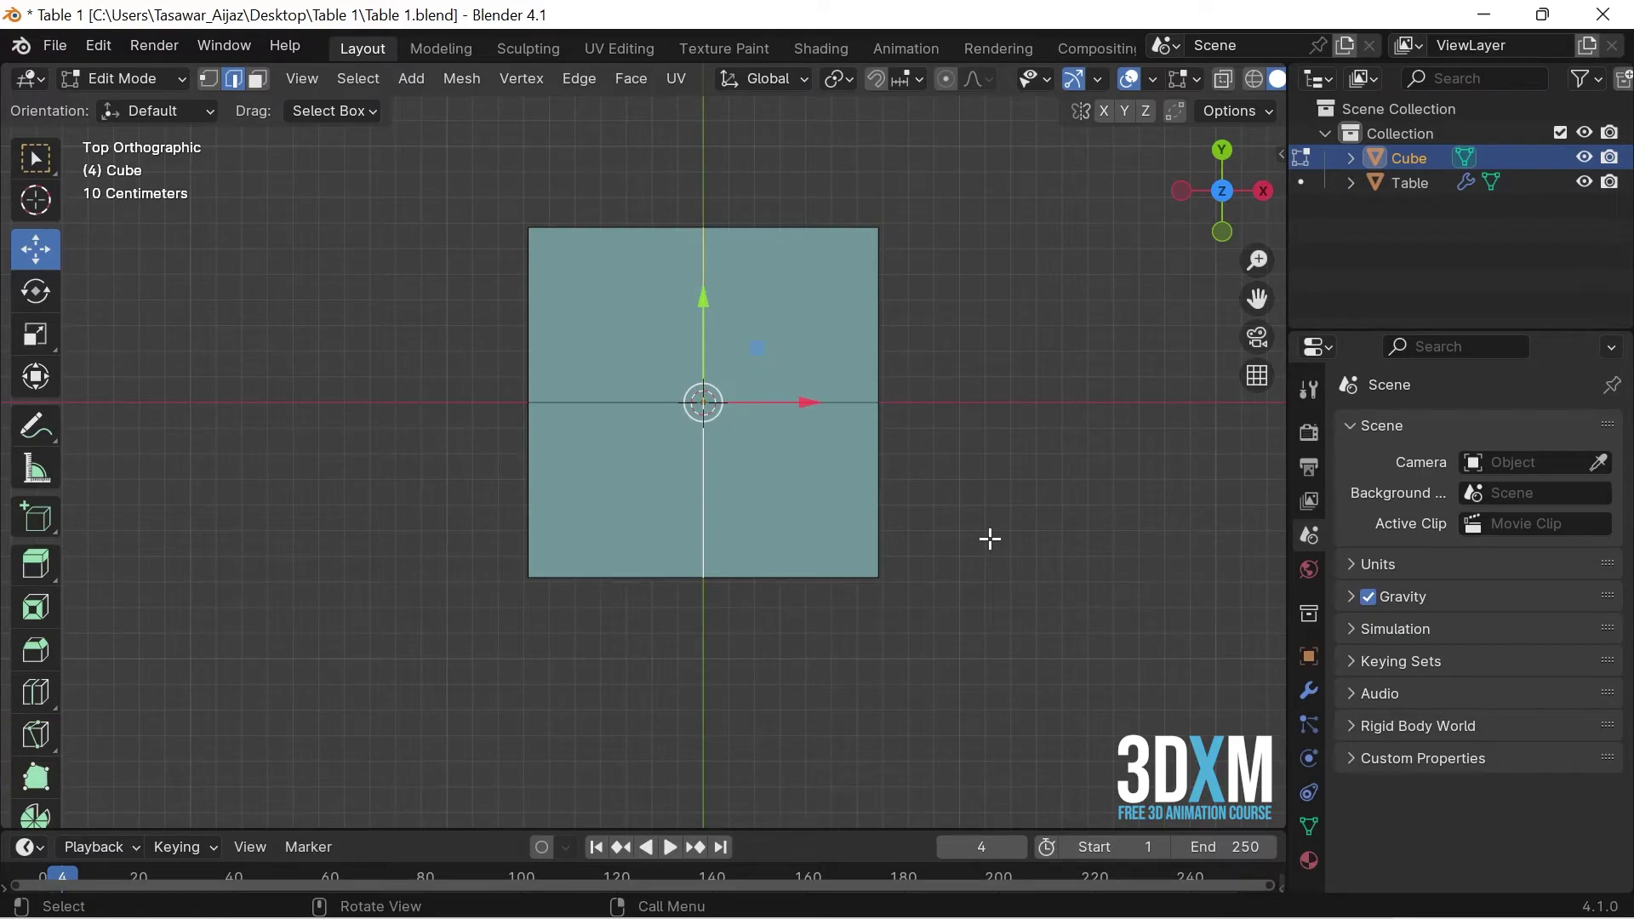
pyautogui.press('ctrl+b')
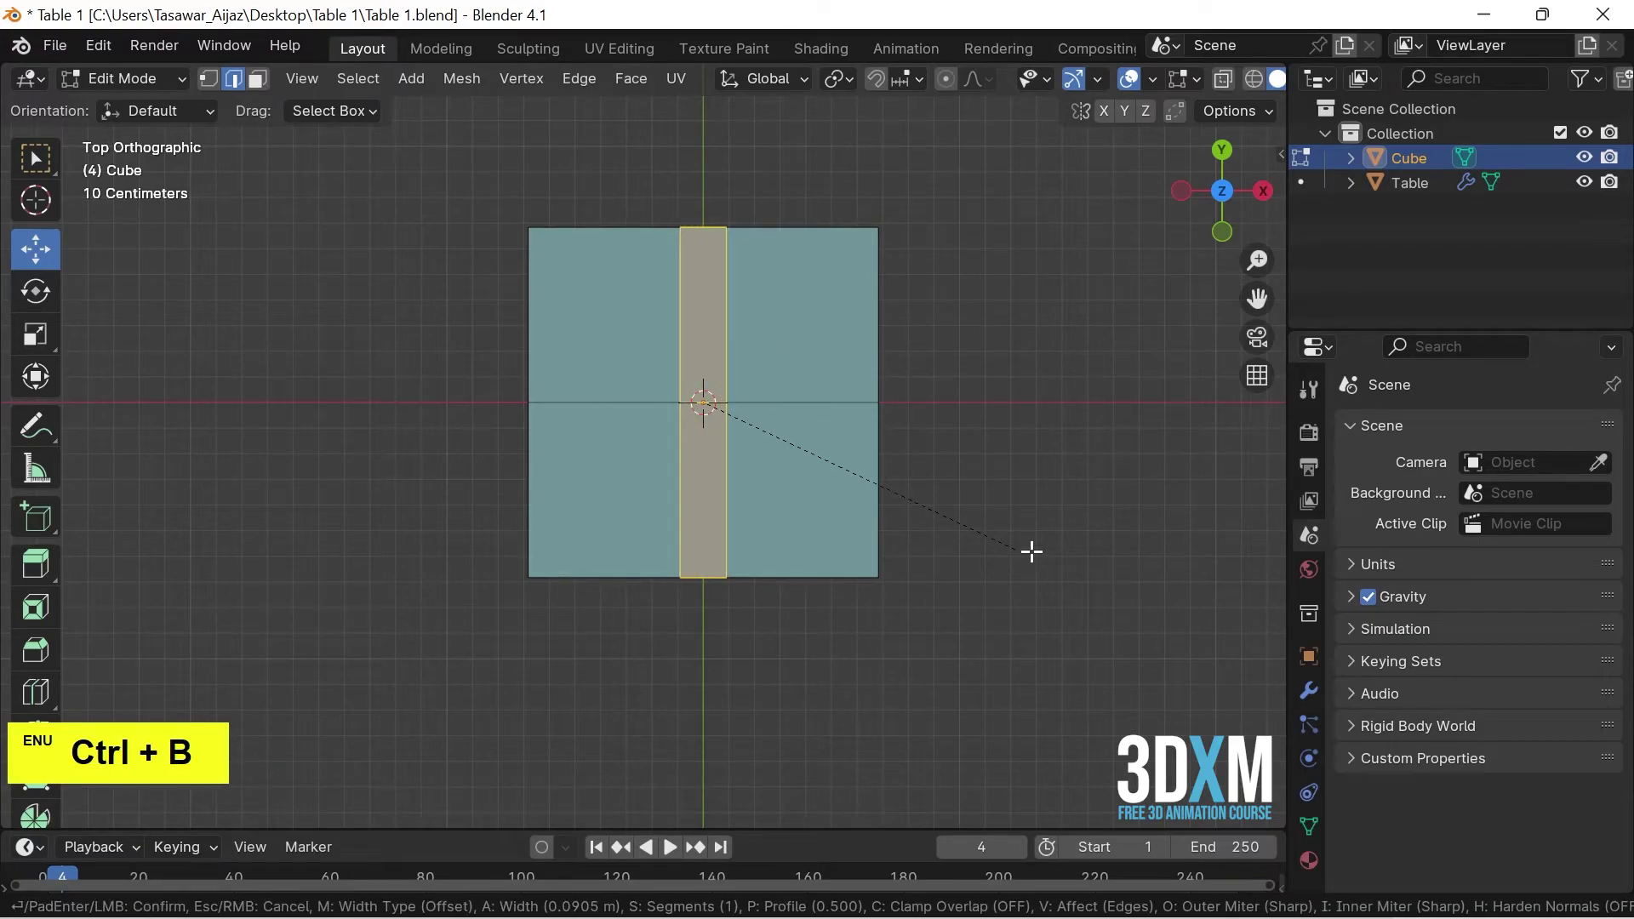
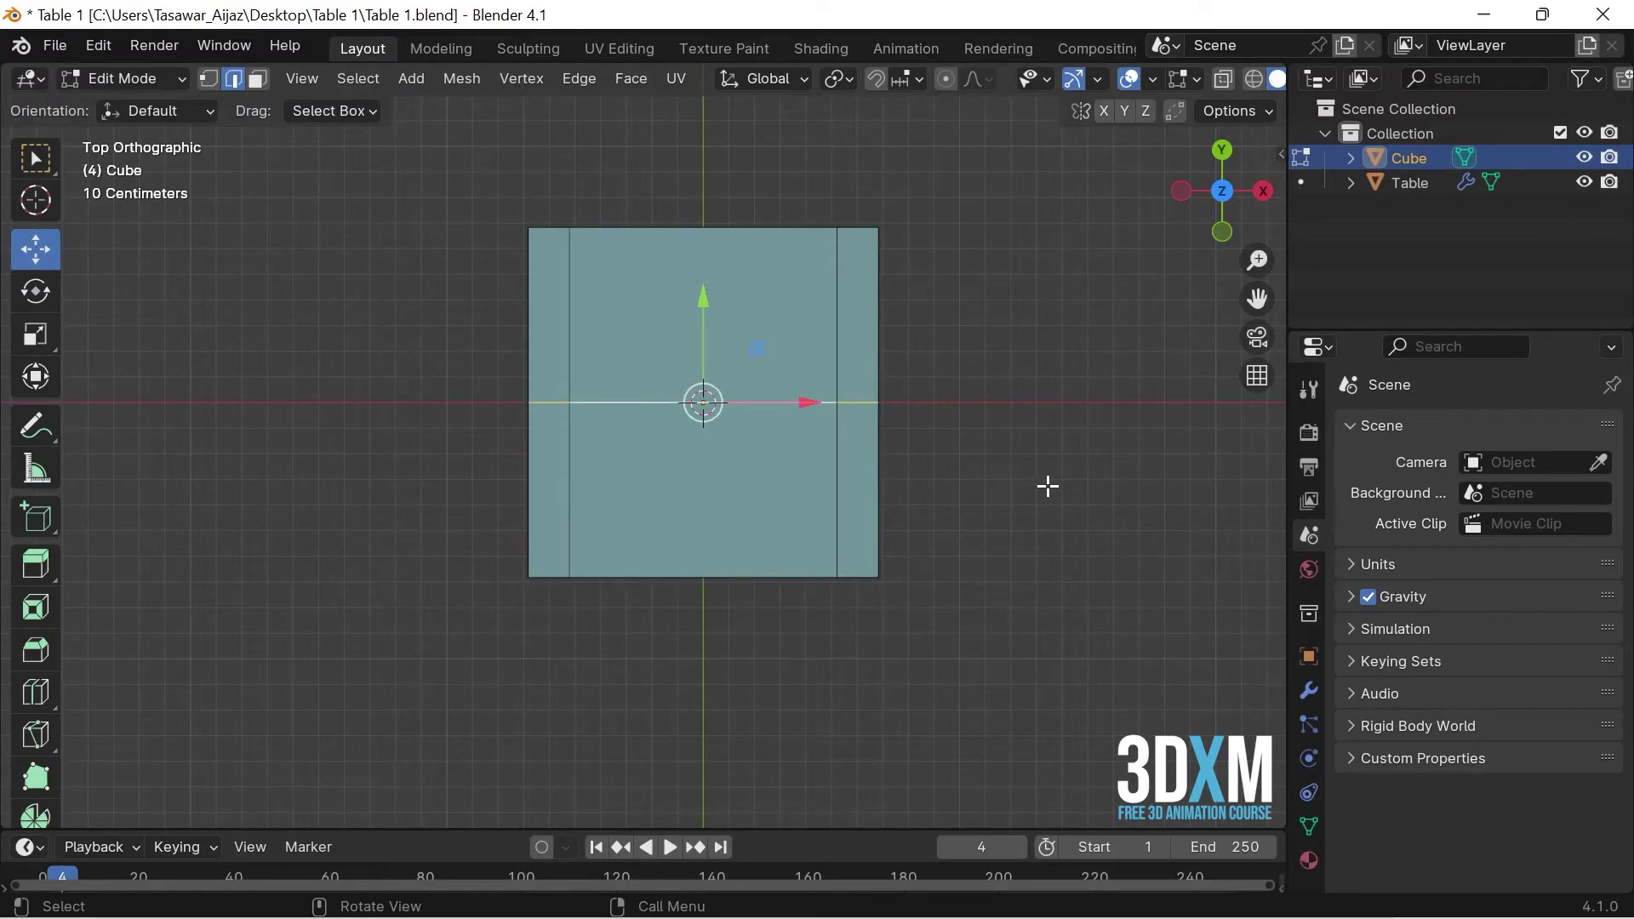
pyautogui.press('ctrl+b')
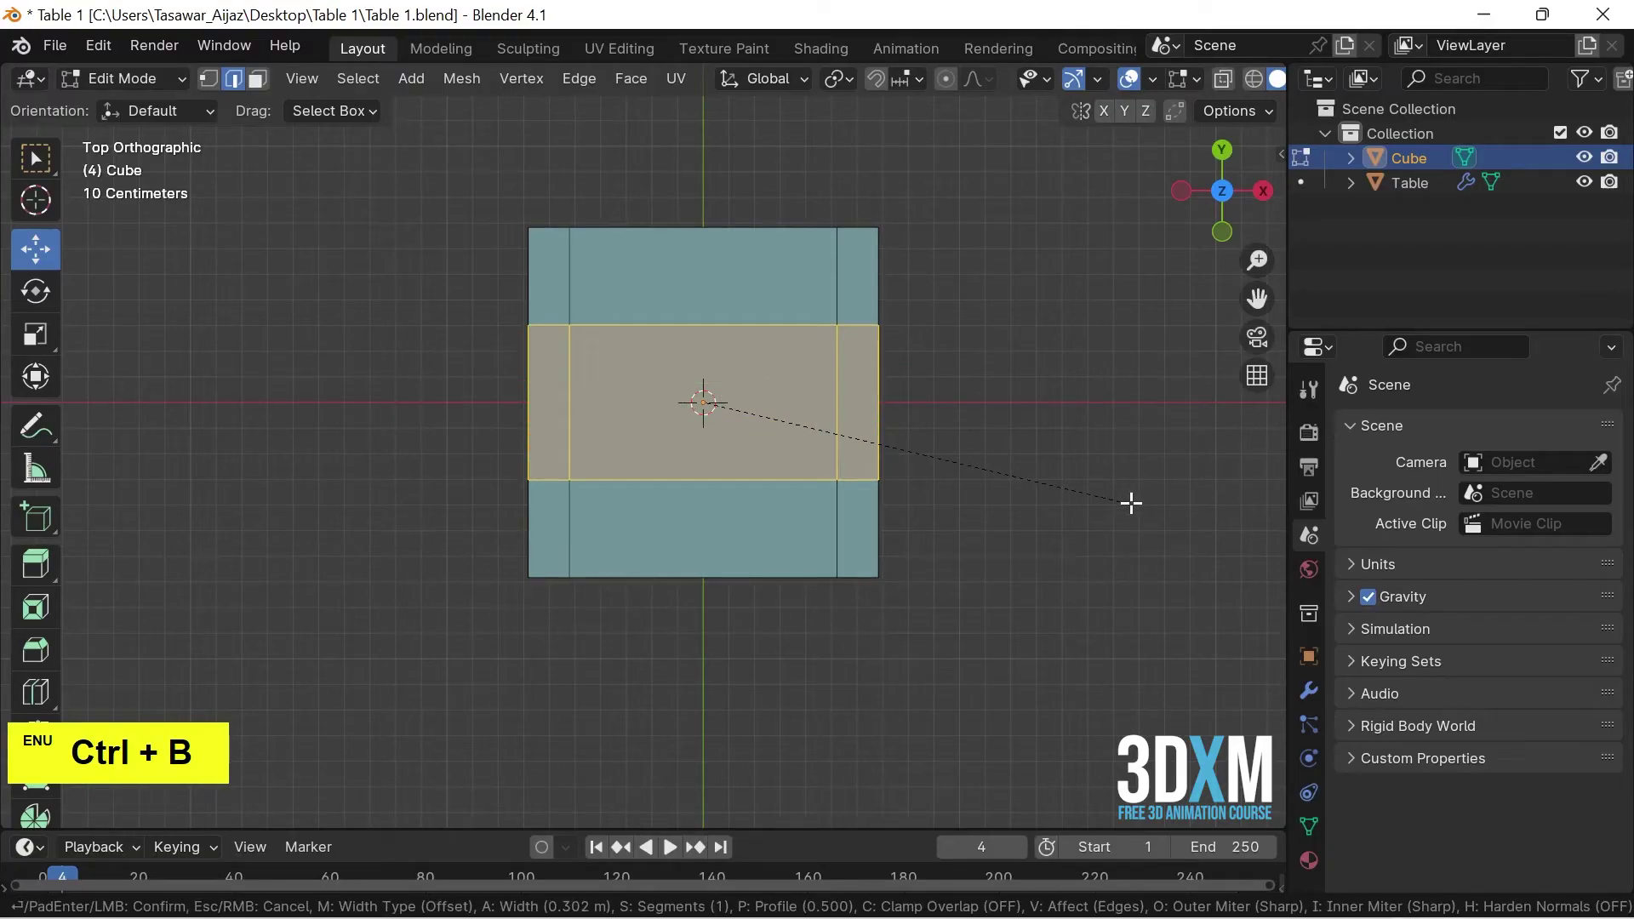
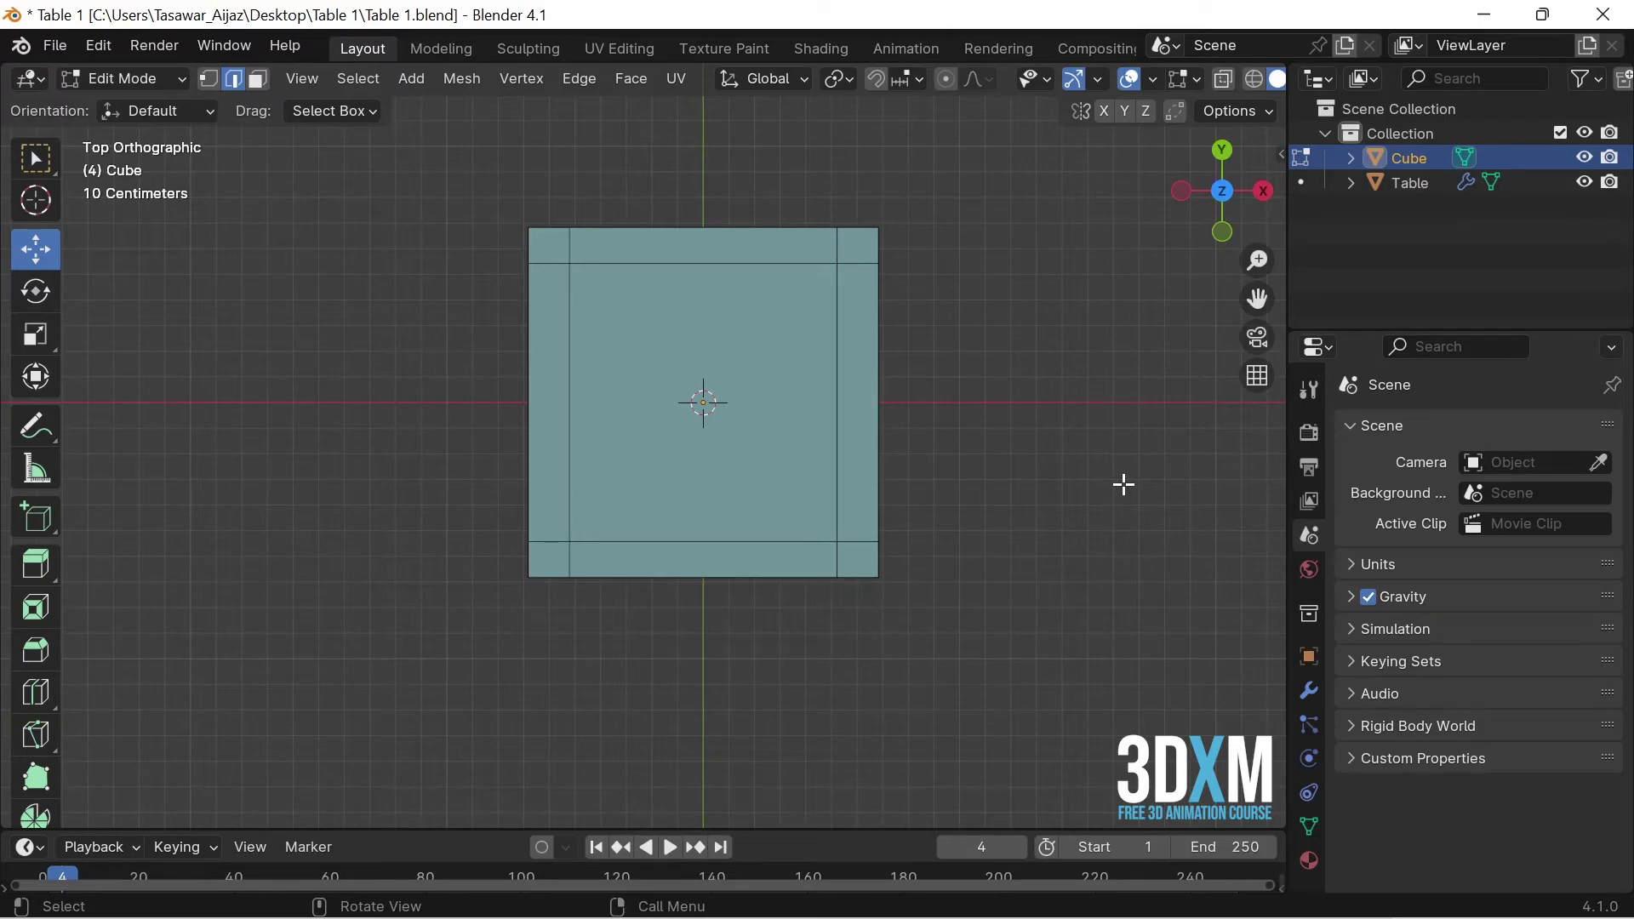
# Extrude the four corner faces downward about 0.75 m into legs reaching the floor
pyautogui.press('1')
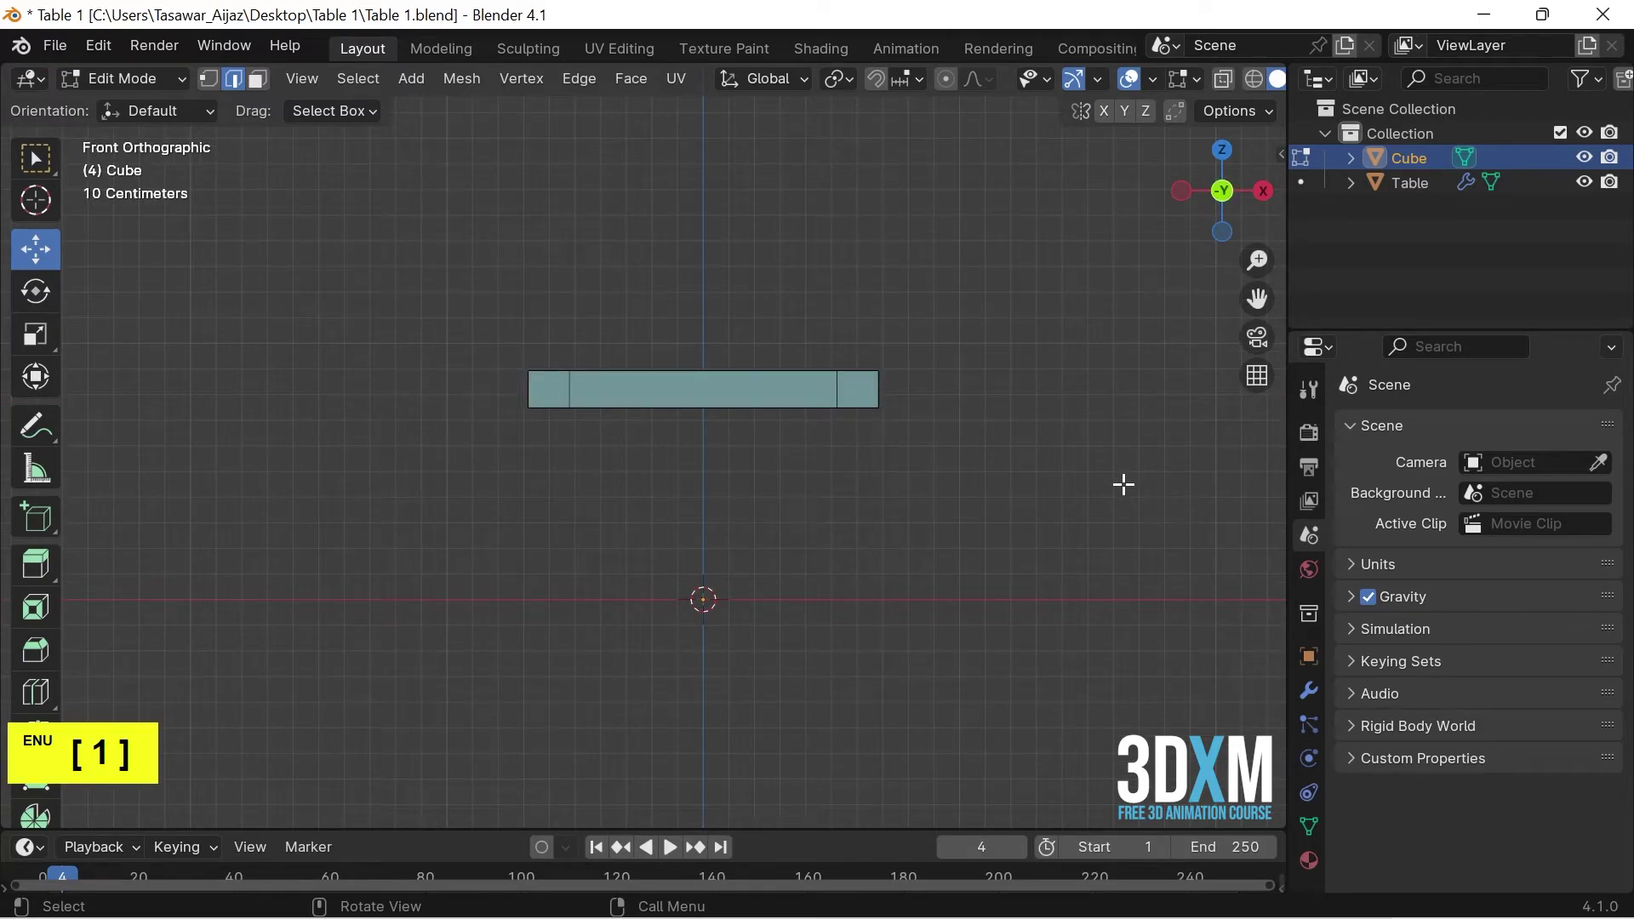
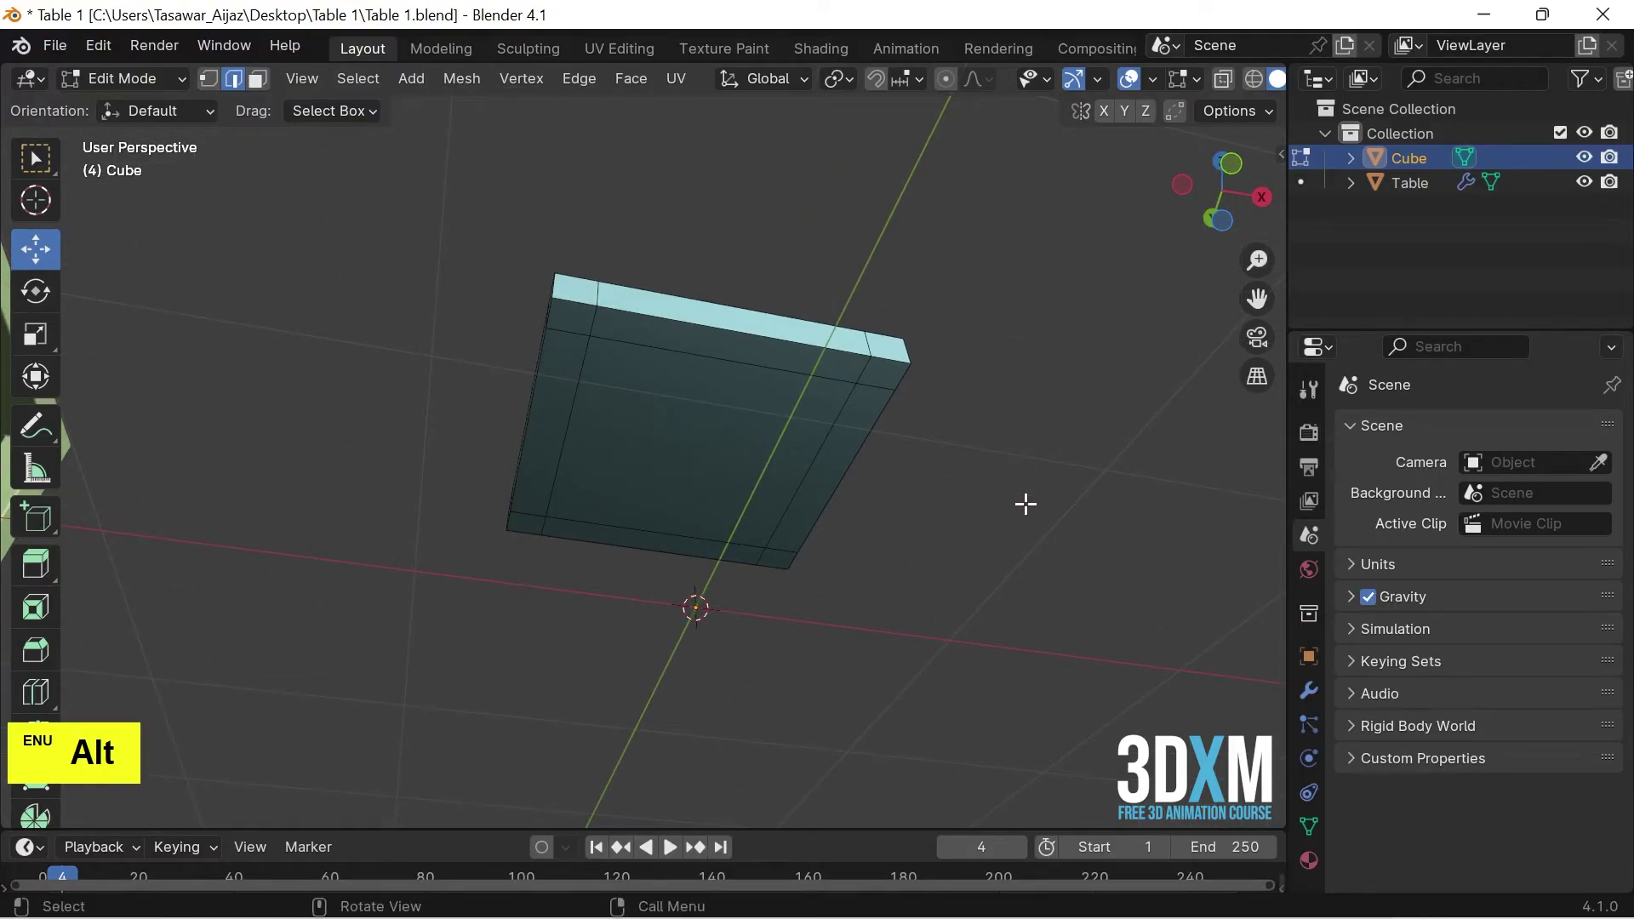
pyautogui.press('3')
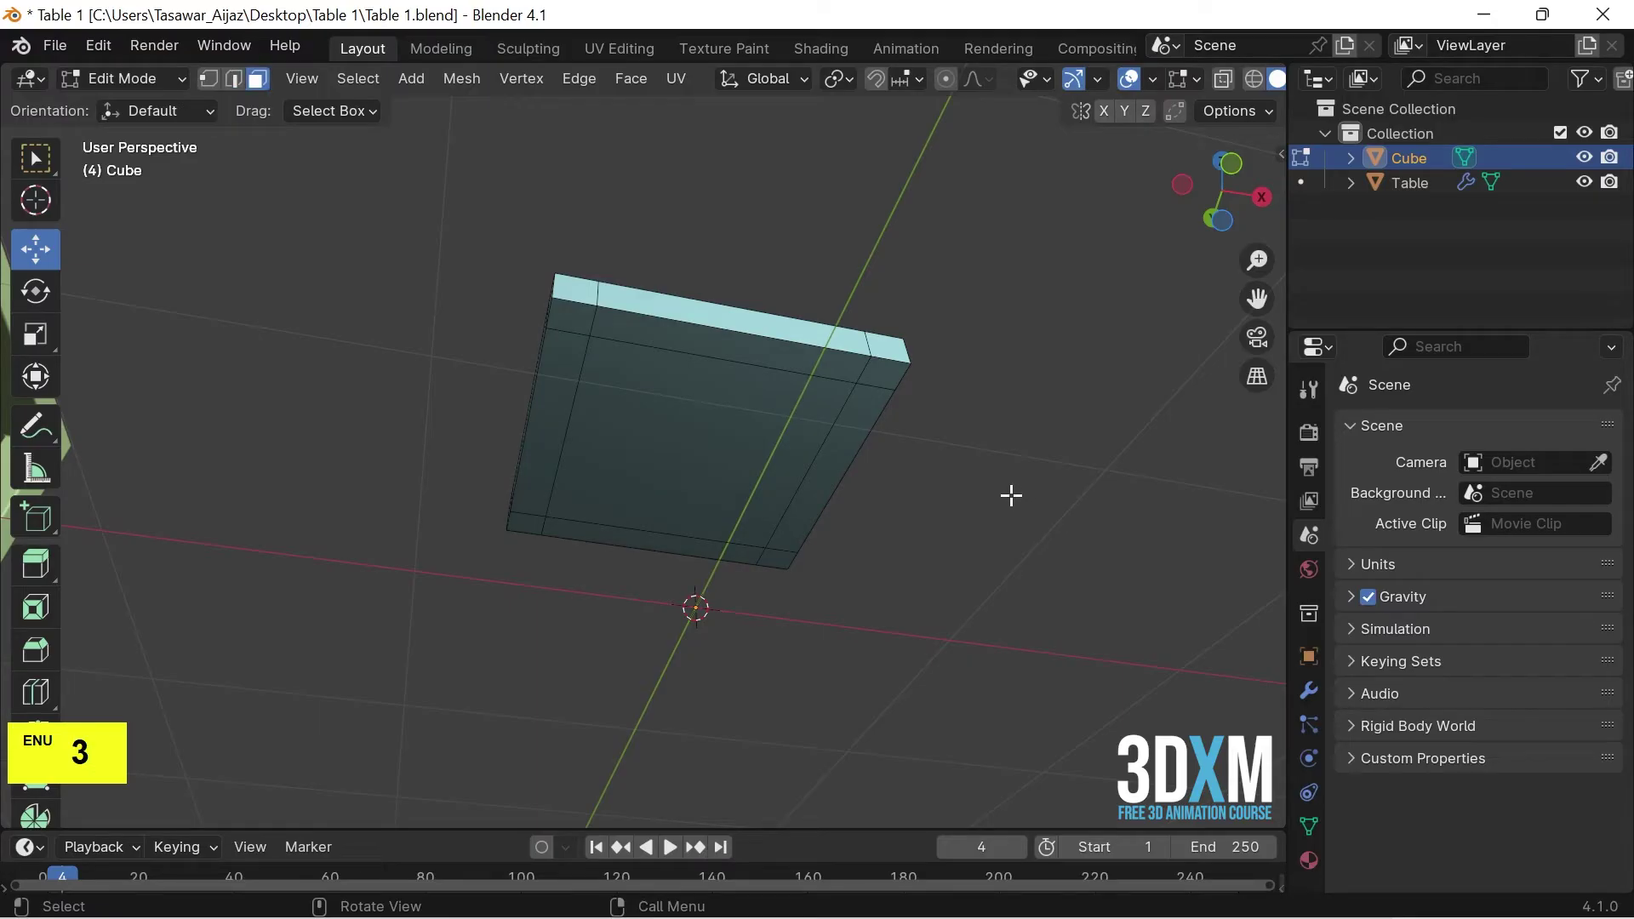
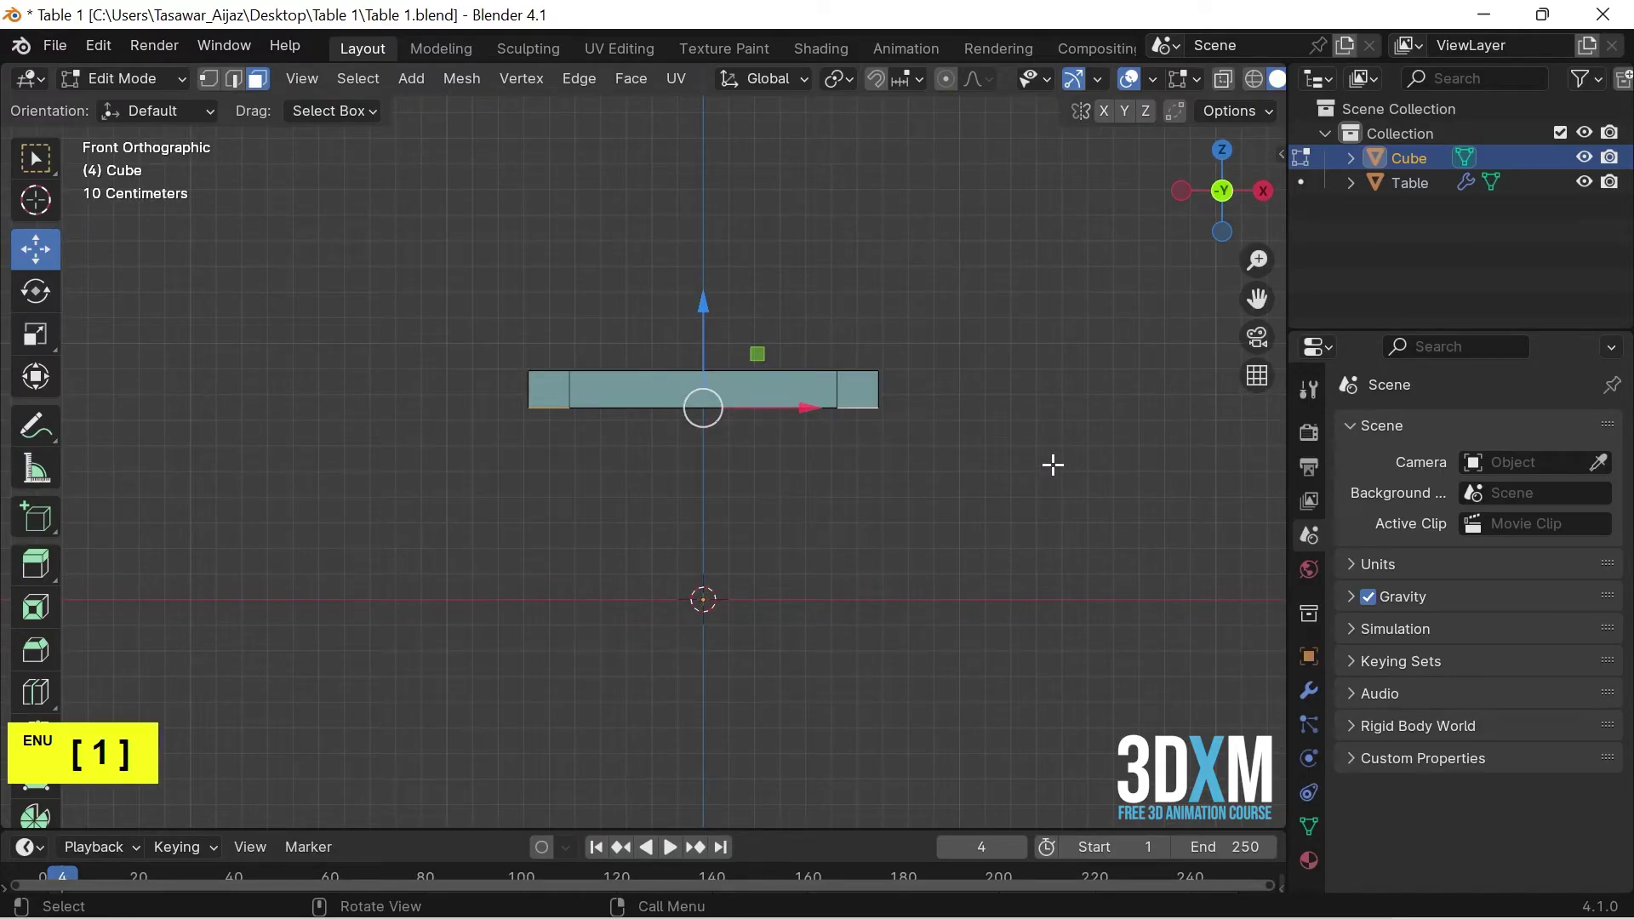
pyautogui.press('e')
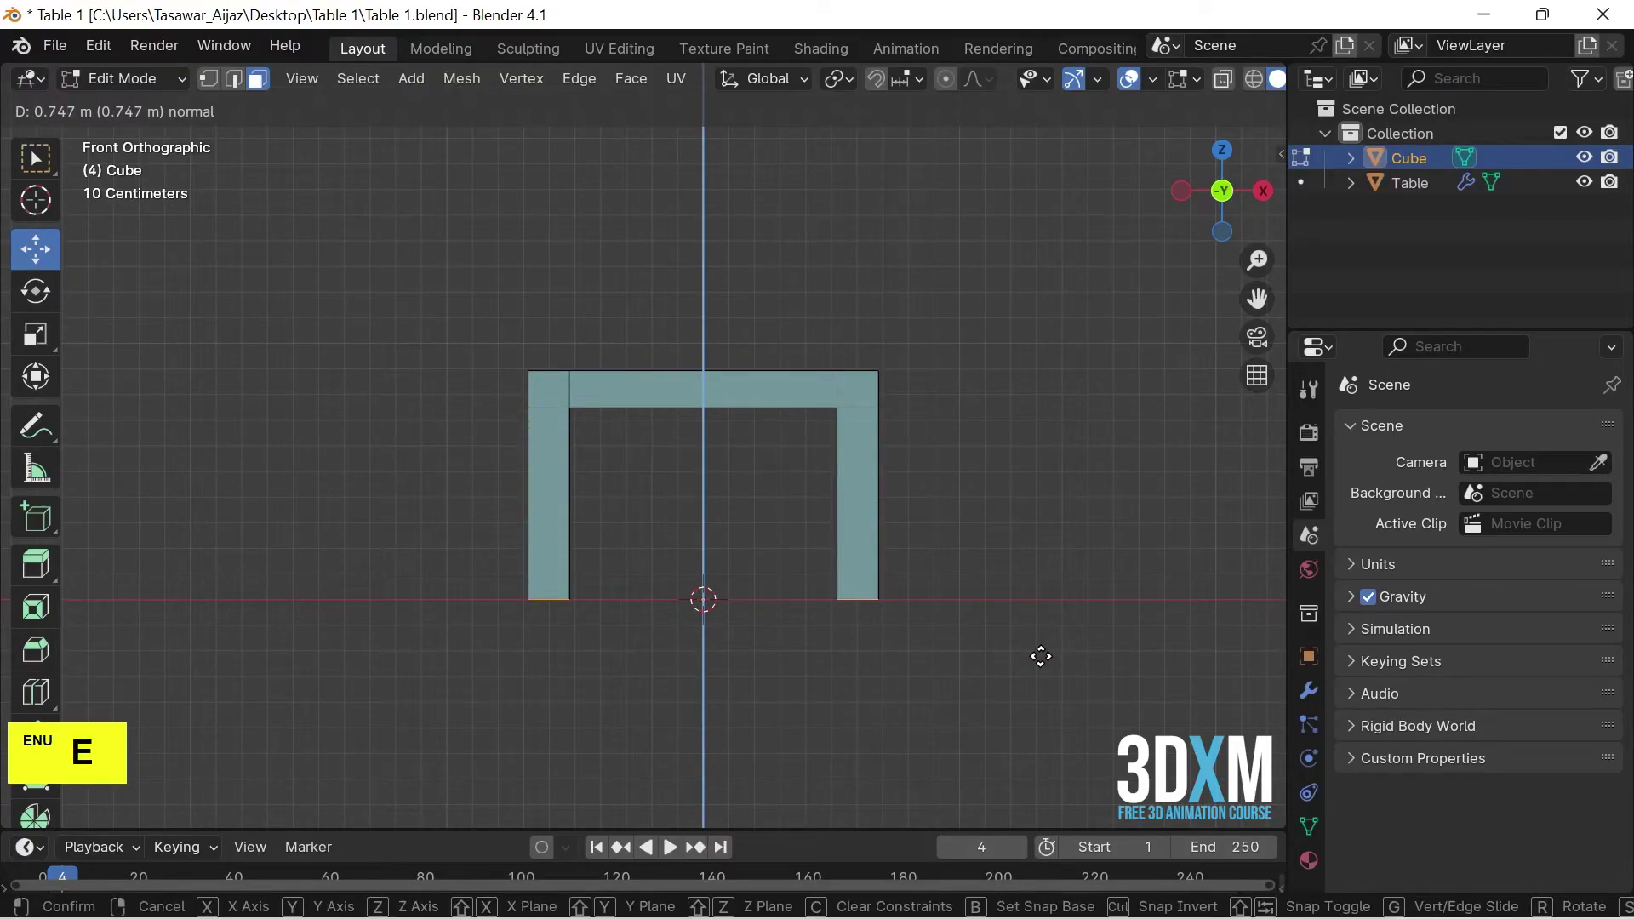
pyautogui.click(1047, 650)
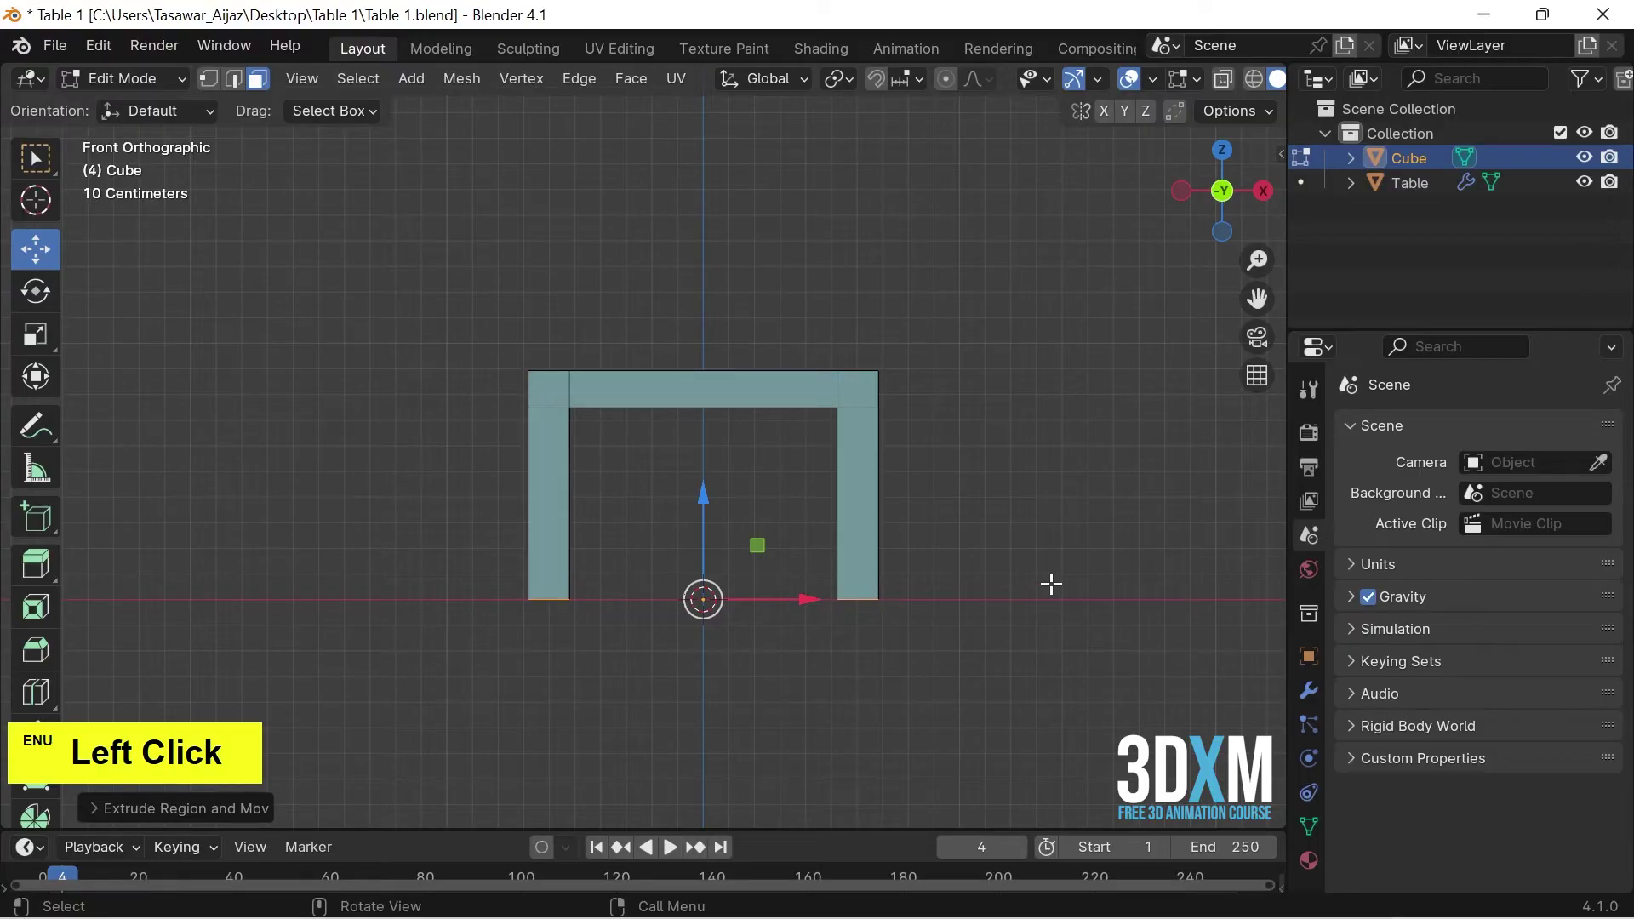
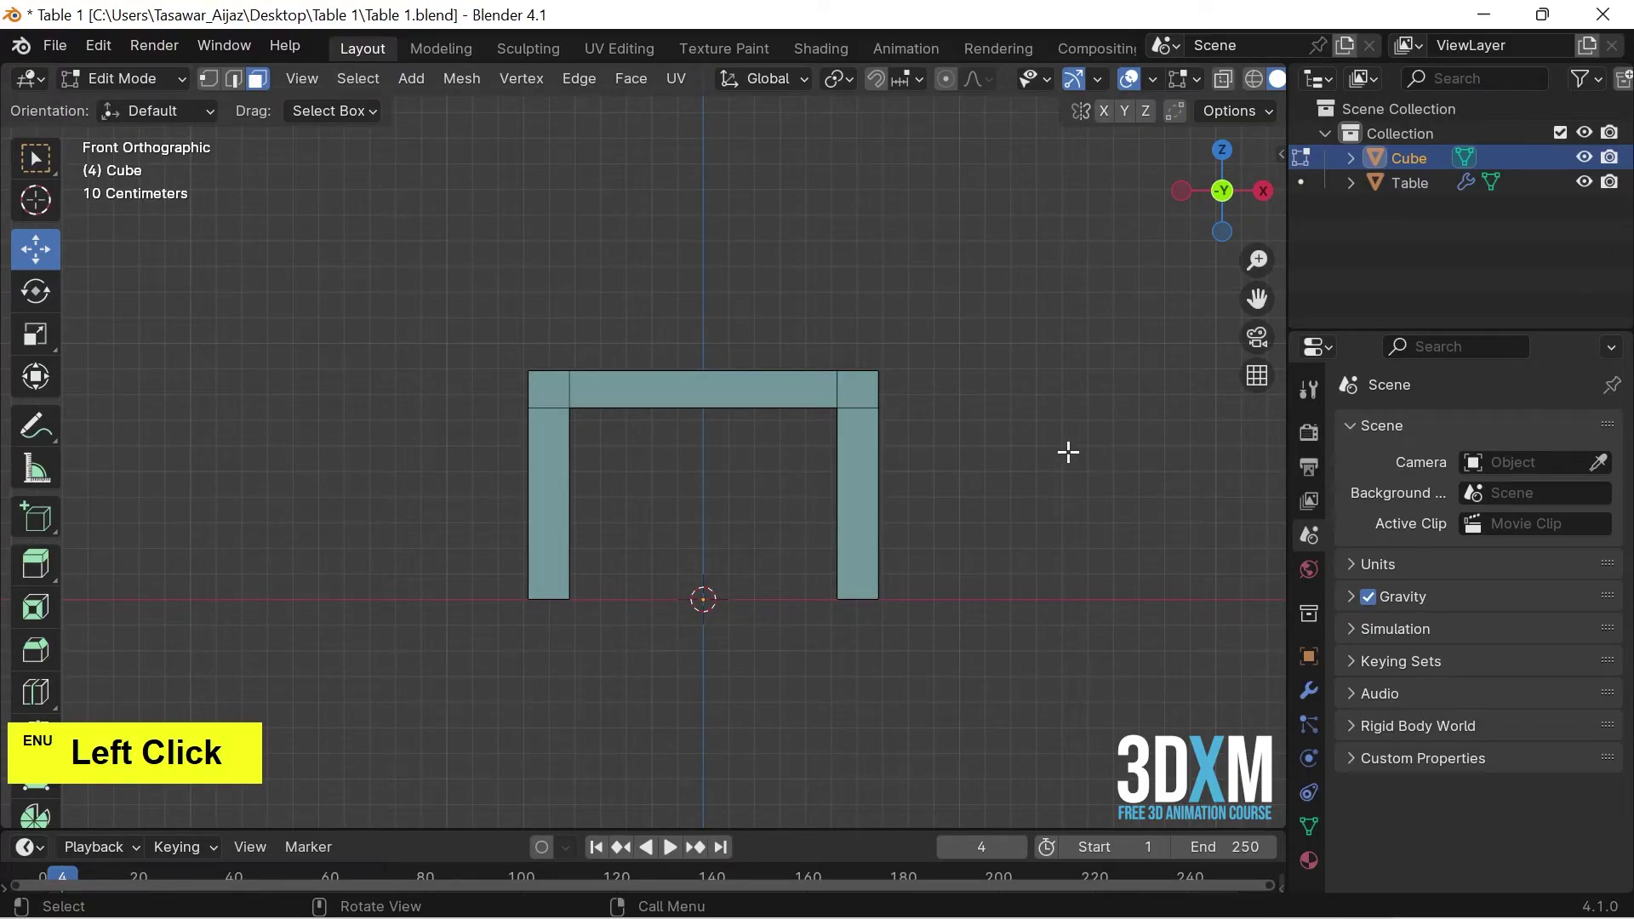
# Extrude the seat's rear strip upward about 1 m into a backrest and return to Object Mode
pyautogui.press('KP_7')
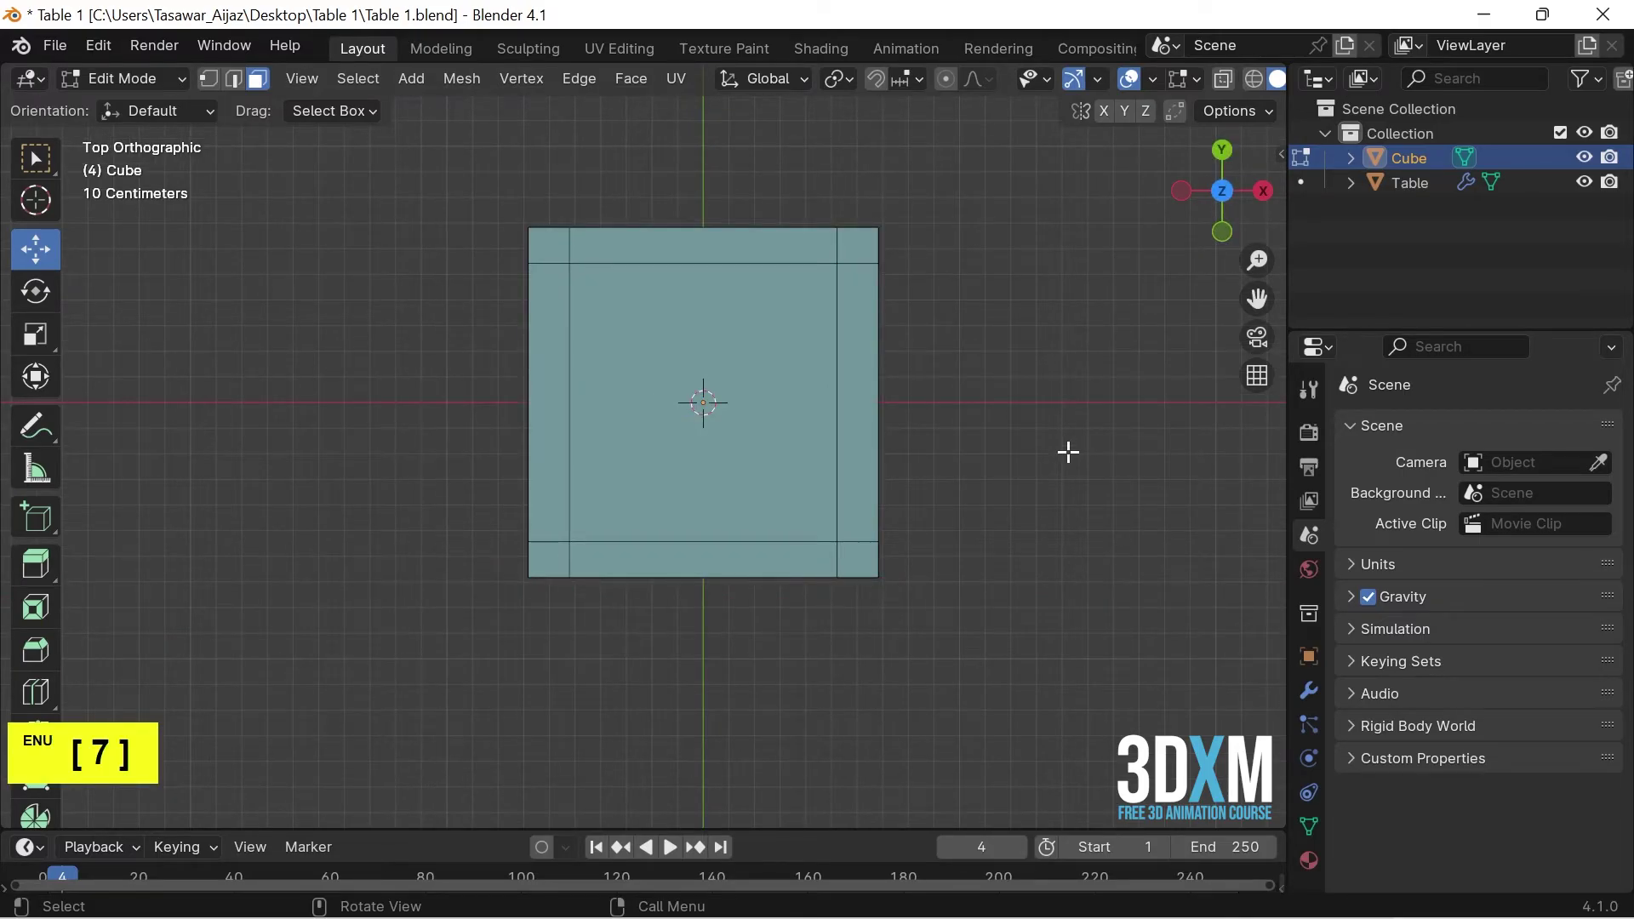
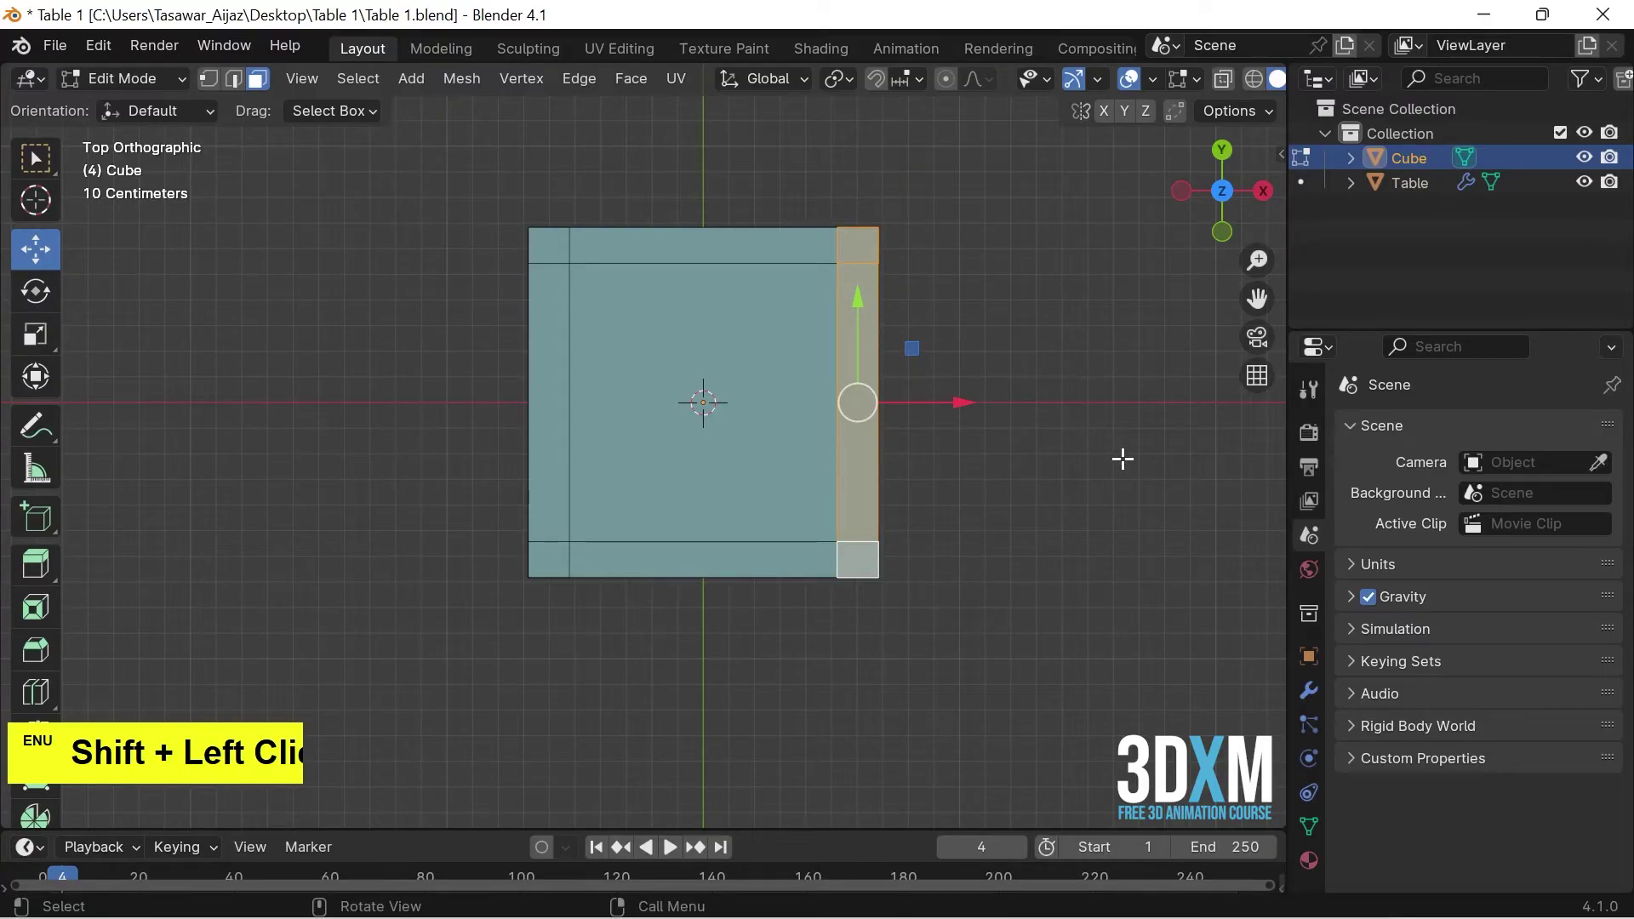
pyautogui.press('1')
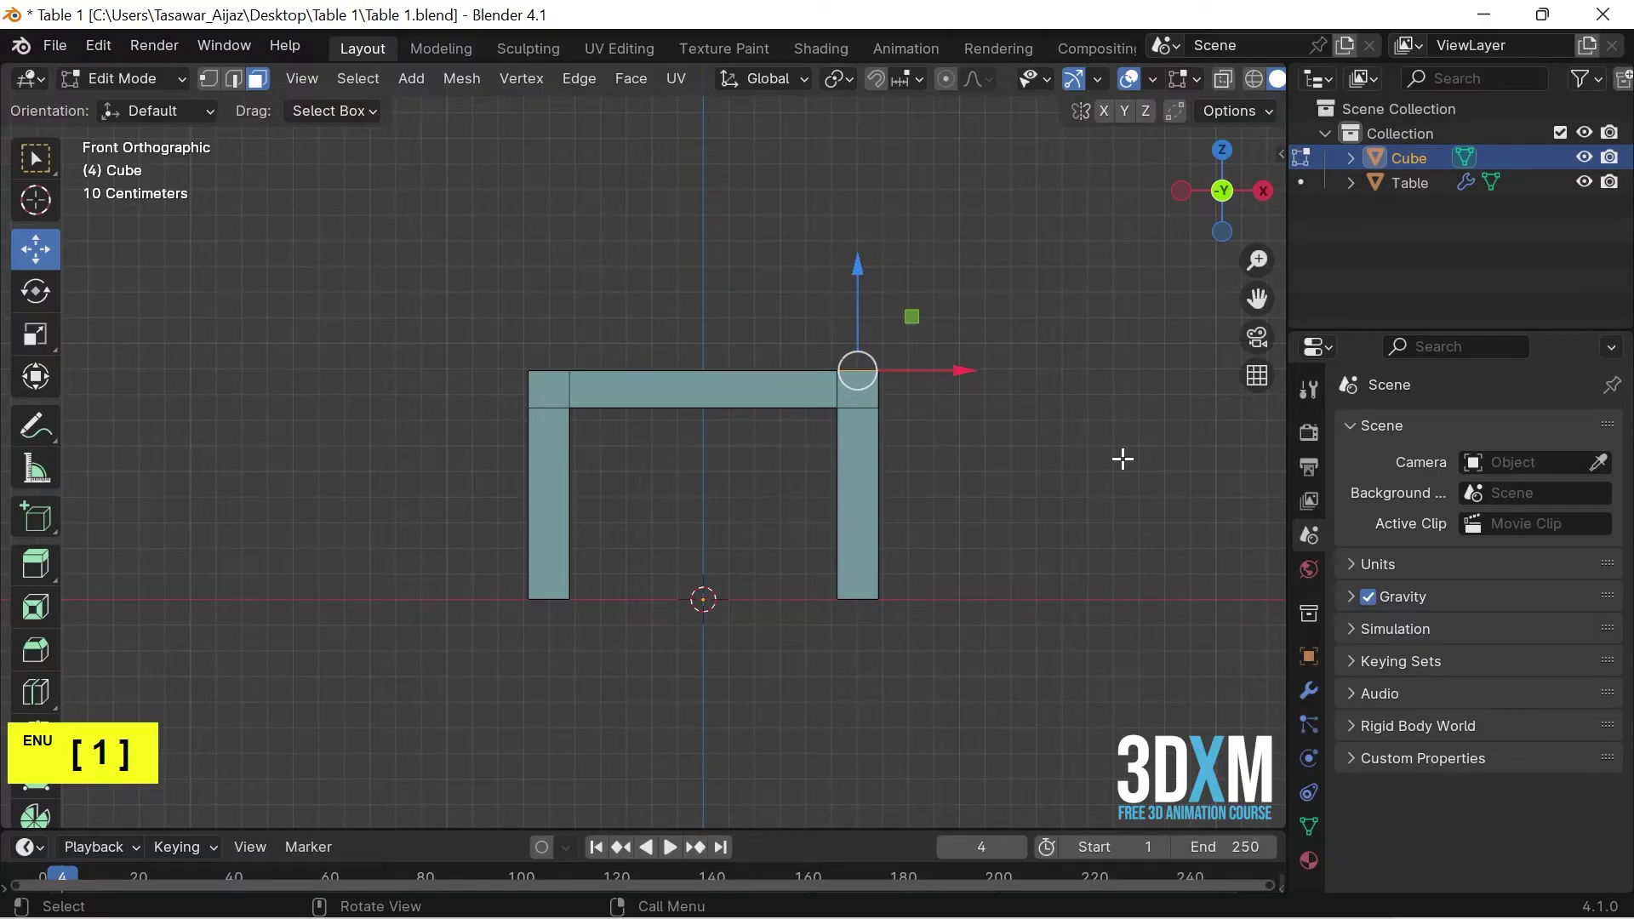
pyautogui.scroll(-3)
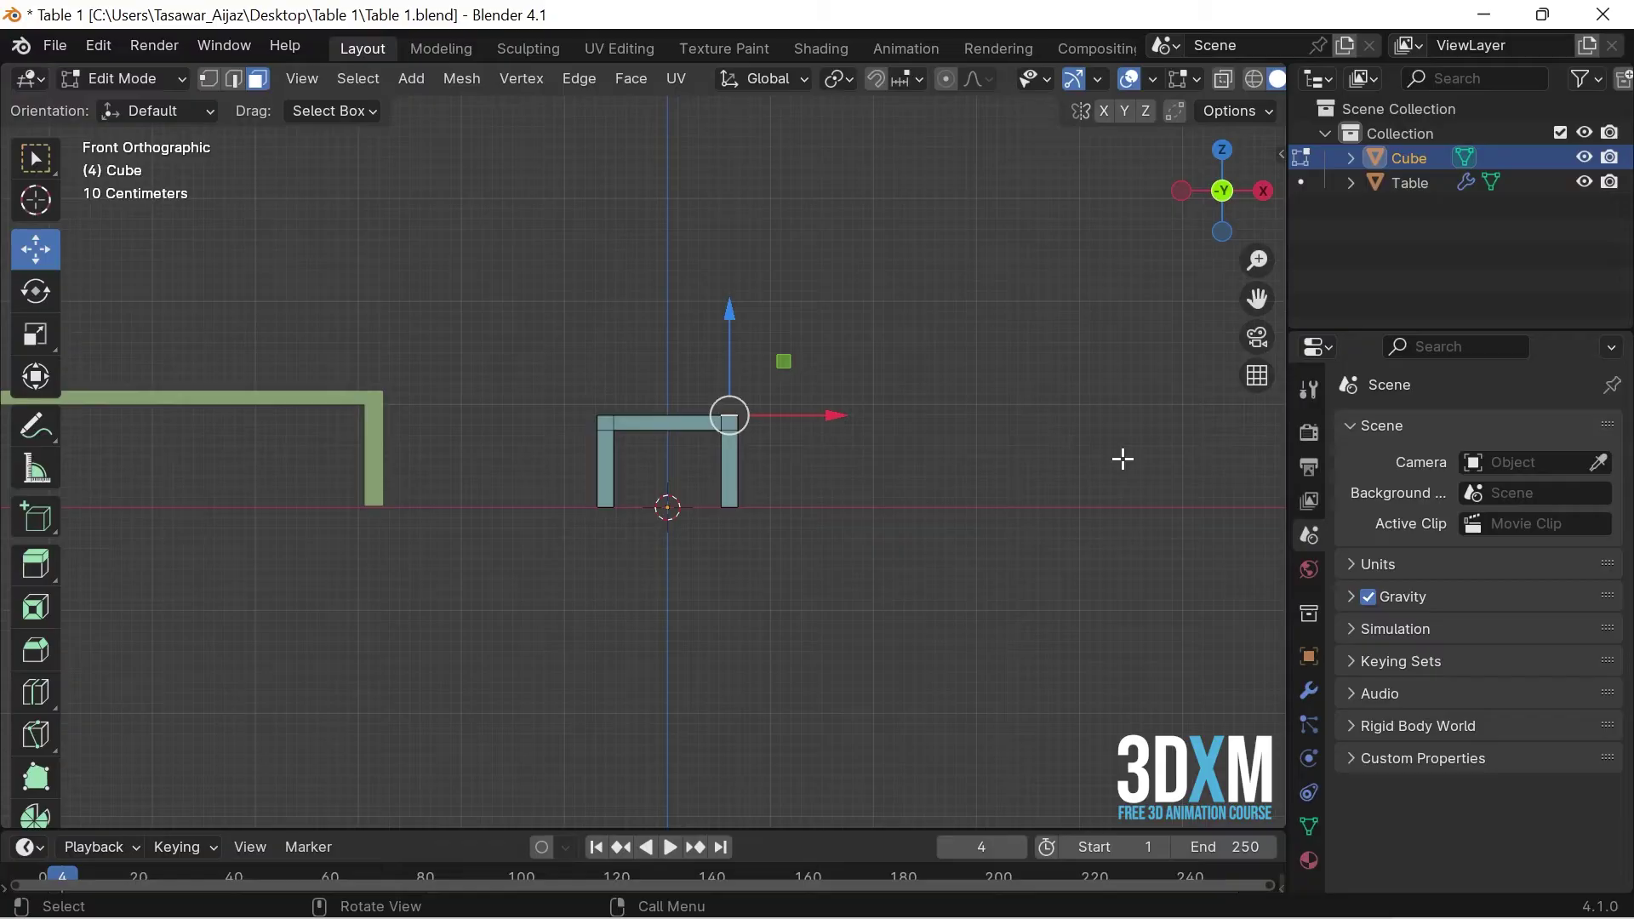
pyautogui.press('e')
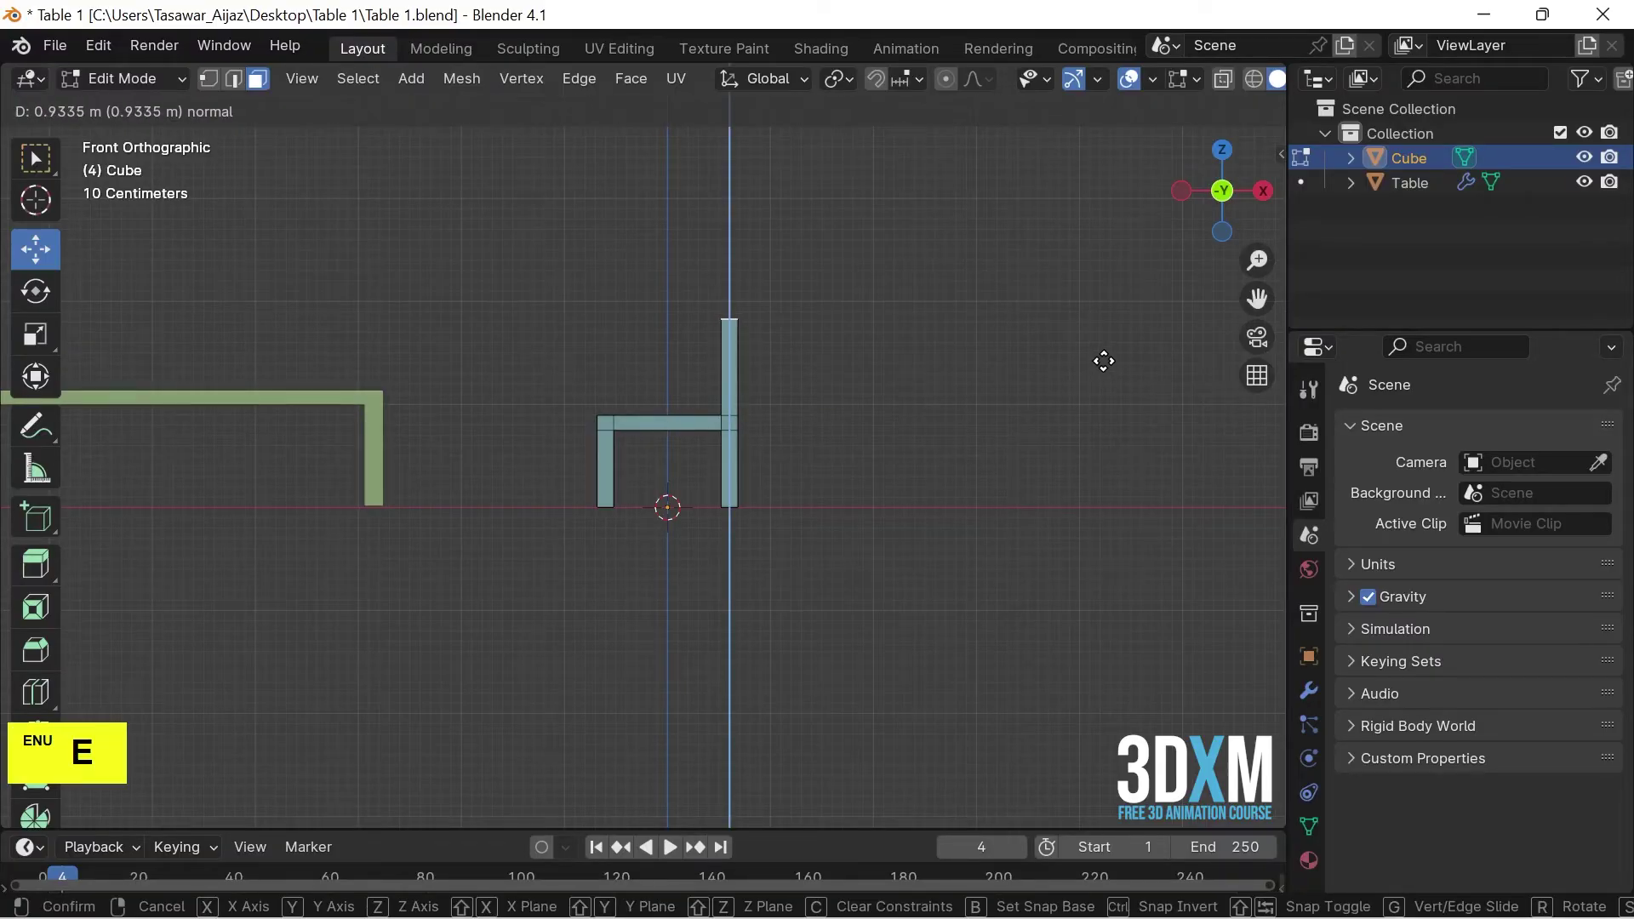
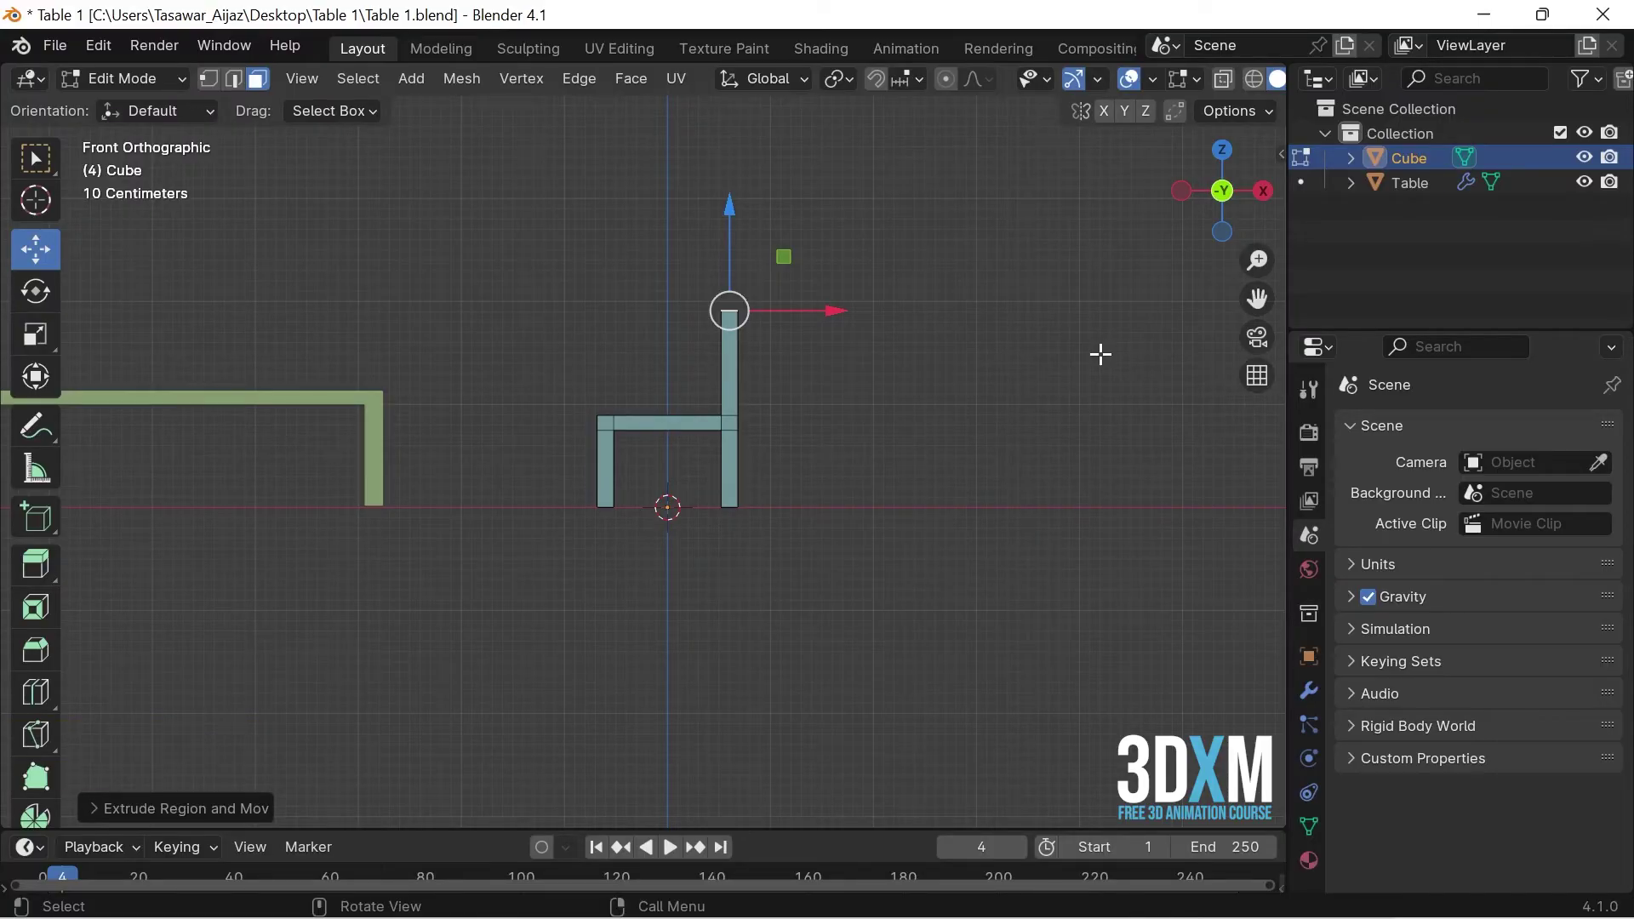
pyautogui.press('Tab')
# Orbit and zoom to view the finished chair beside the table
pyautogui.click(557, 621)
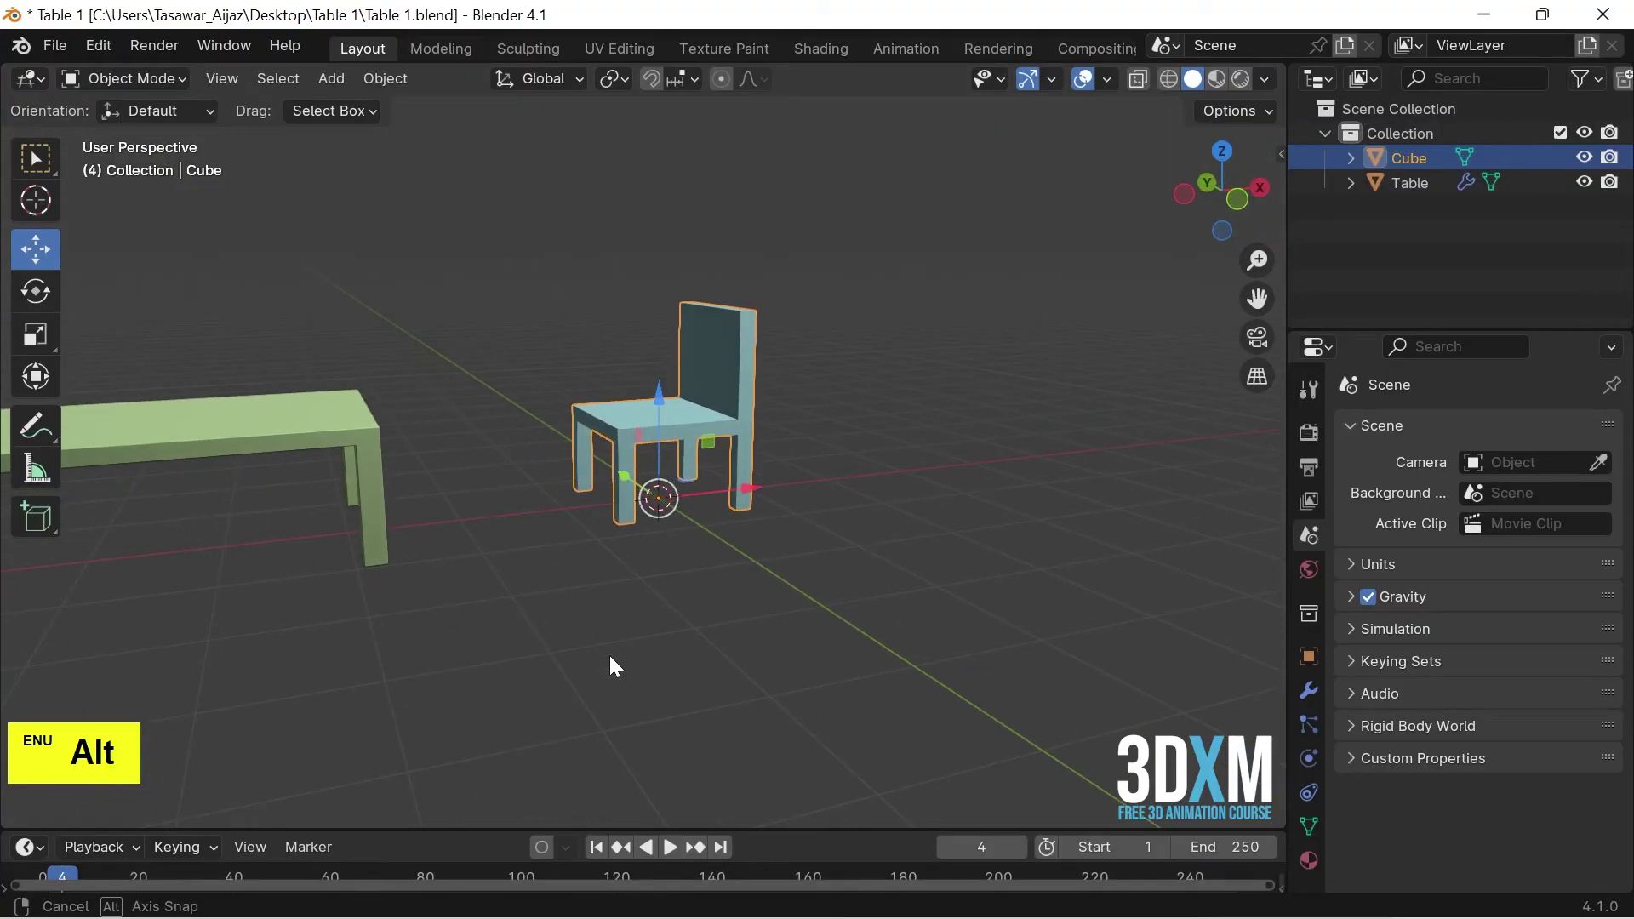
pyautogui.scroll(3)
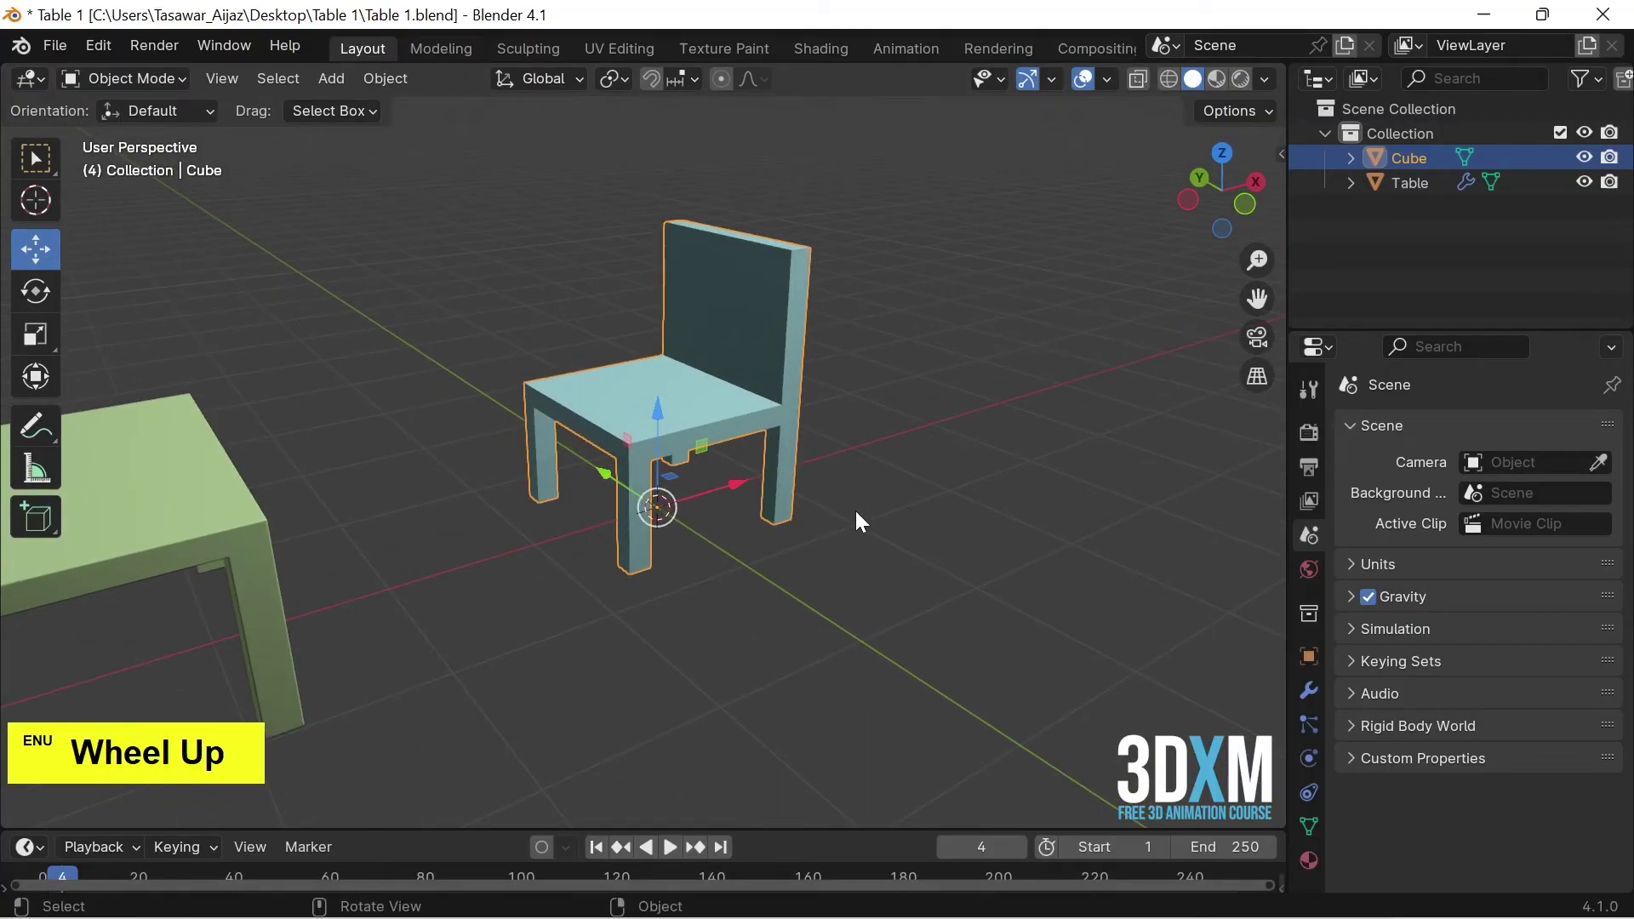
# Add a Bevel modifier with Amount 0.01 m, 3 segments and Harden Normals enabled
pyautogui.click(743, 398)
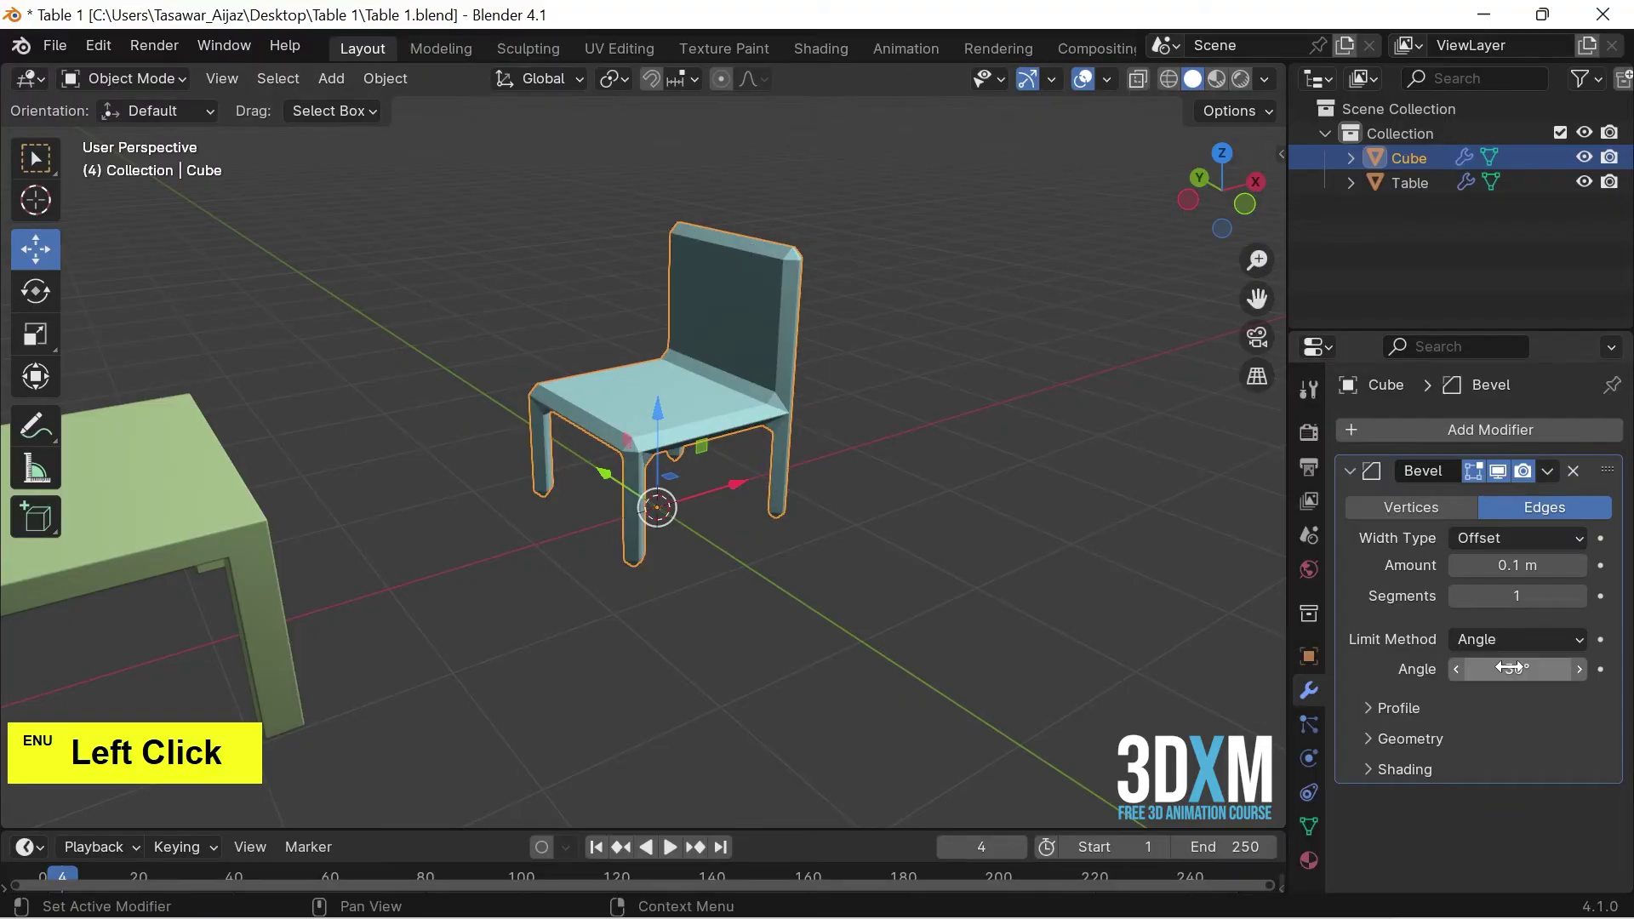
pyautogui.doubleClick(1588, 606)
pyautogui.click(1546, 585)
pyautogui.press('Return')
pyautogui.rightClick(711, 337)
pyautogui.click(679, 360)
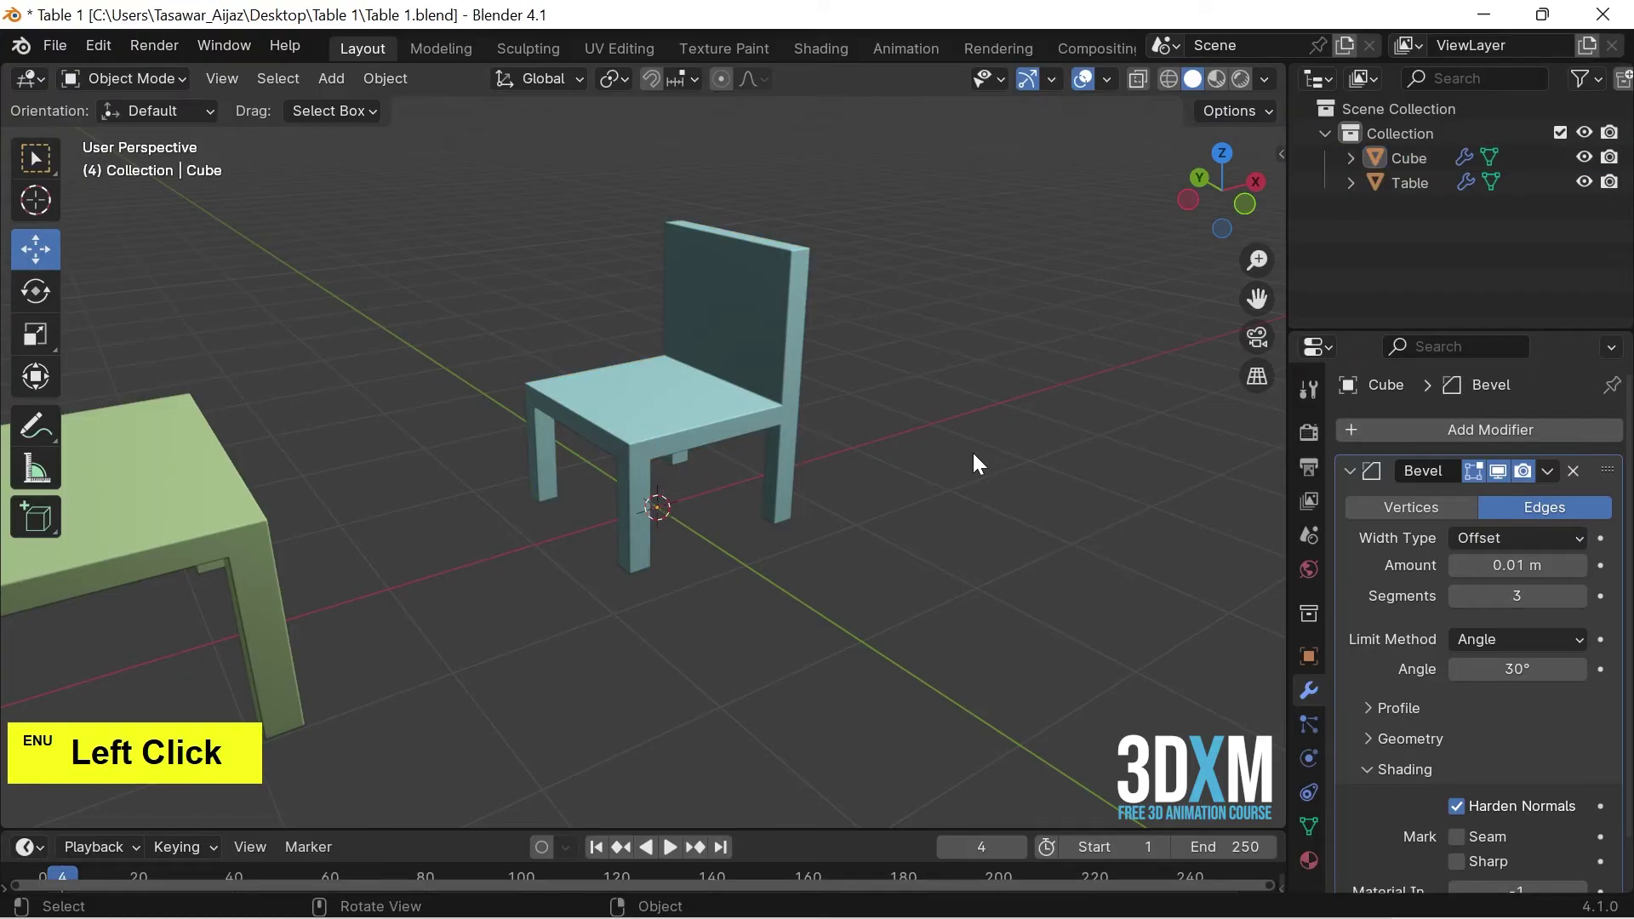
# Tint the chair purple and rename it Chair1
pyautogui.click(825, 557)
pyautogui.doubleClick(834, 560)
pyautogui.click(816, 561)
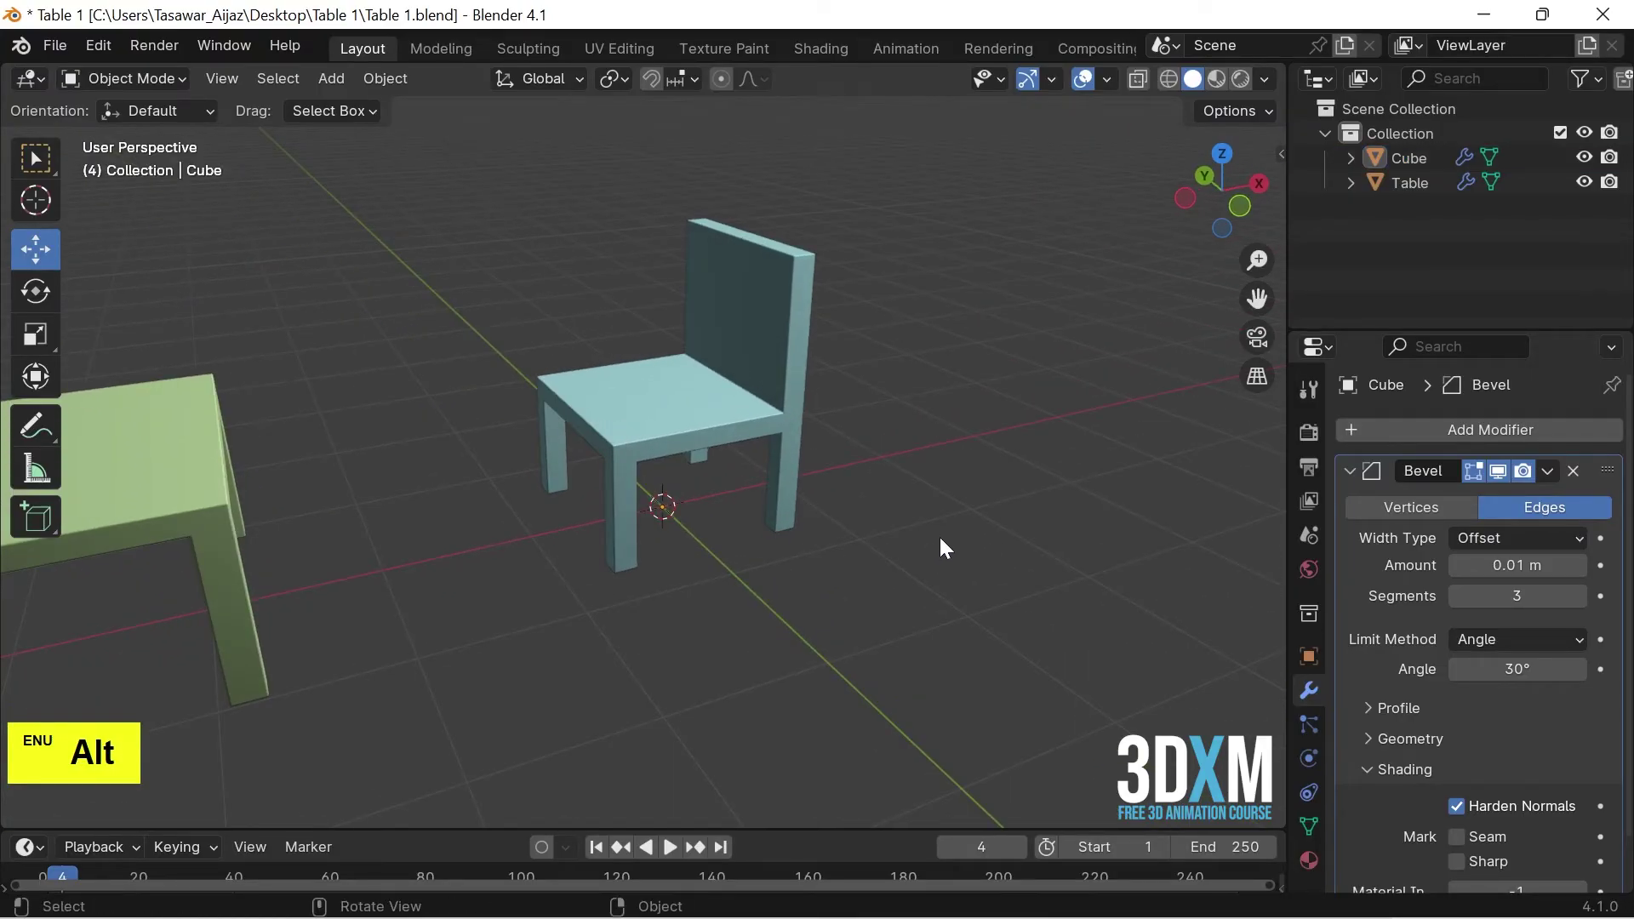
pyautogui.click(1415, 164)
pyautogui.press('F2')
pyautogui.press('r')
pyautogui.press('1')
pyautogui.press('Return')
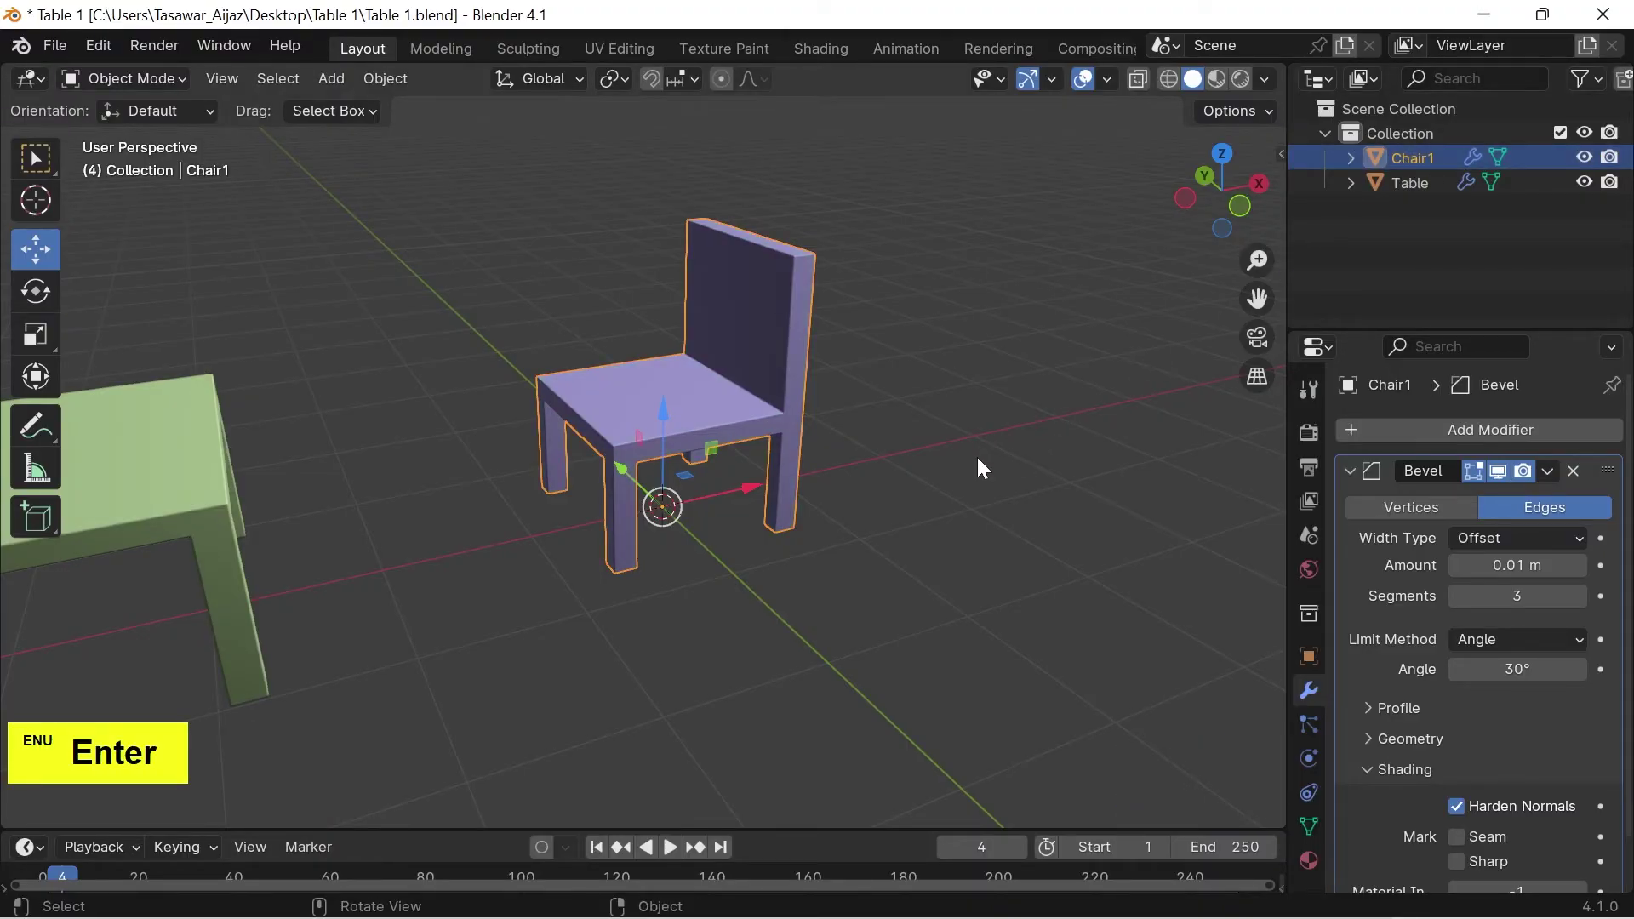
# Duplicate Chair1 and move the copy along X beyond the table's opposite end
pyautogui.press('7')
pyautogui.scroll(-3)
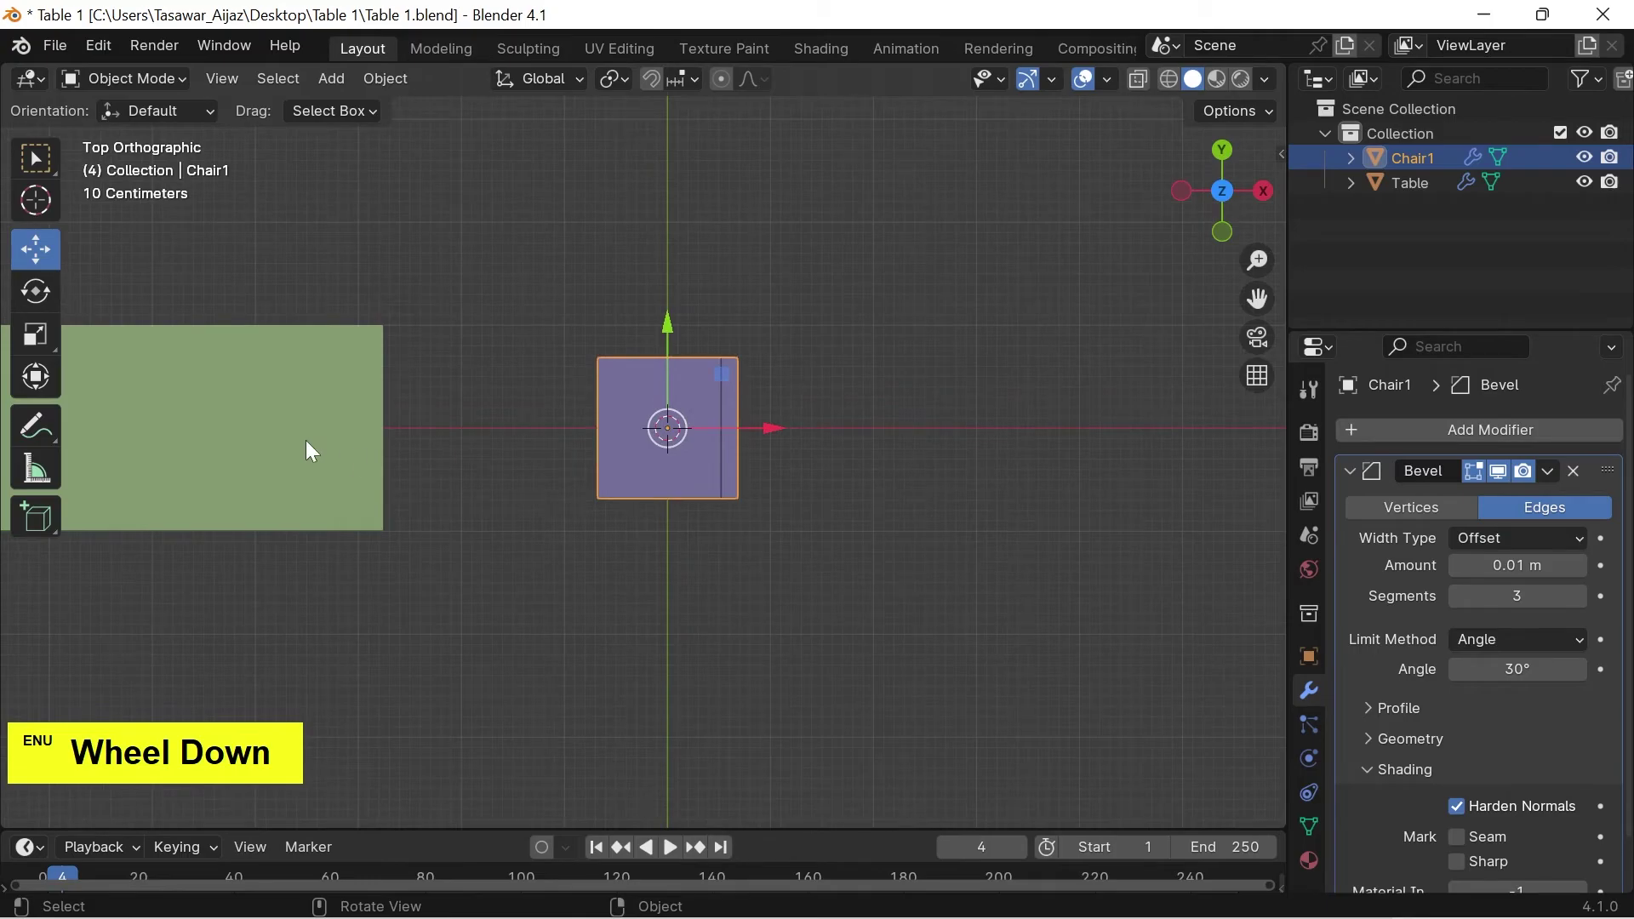
pyautogui.click(313, 447)
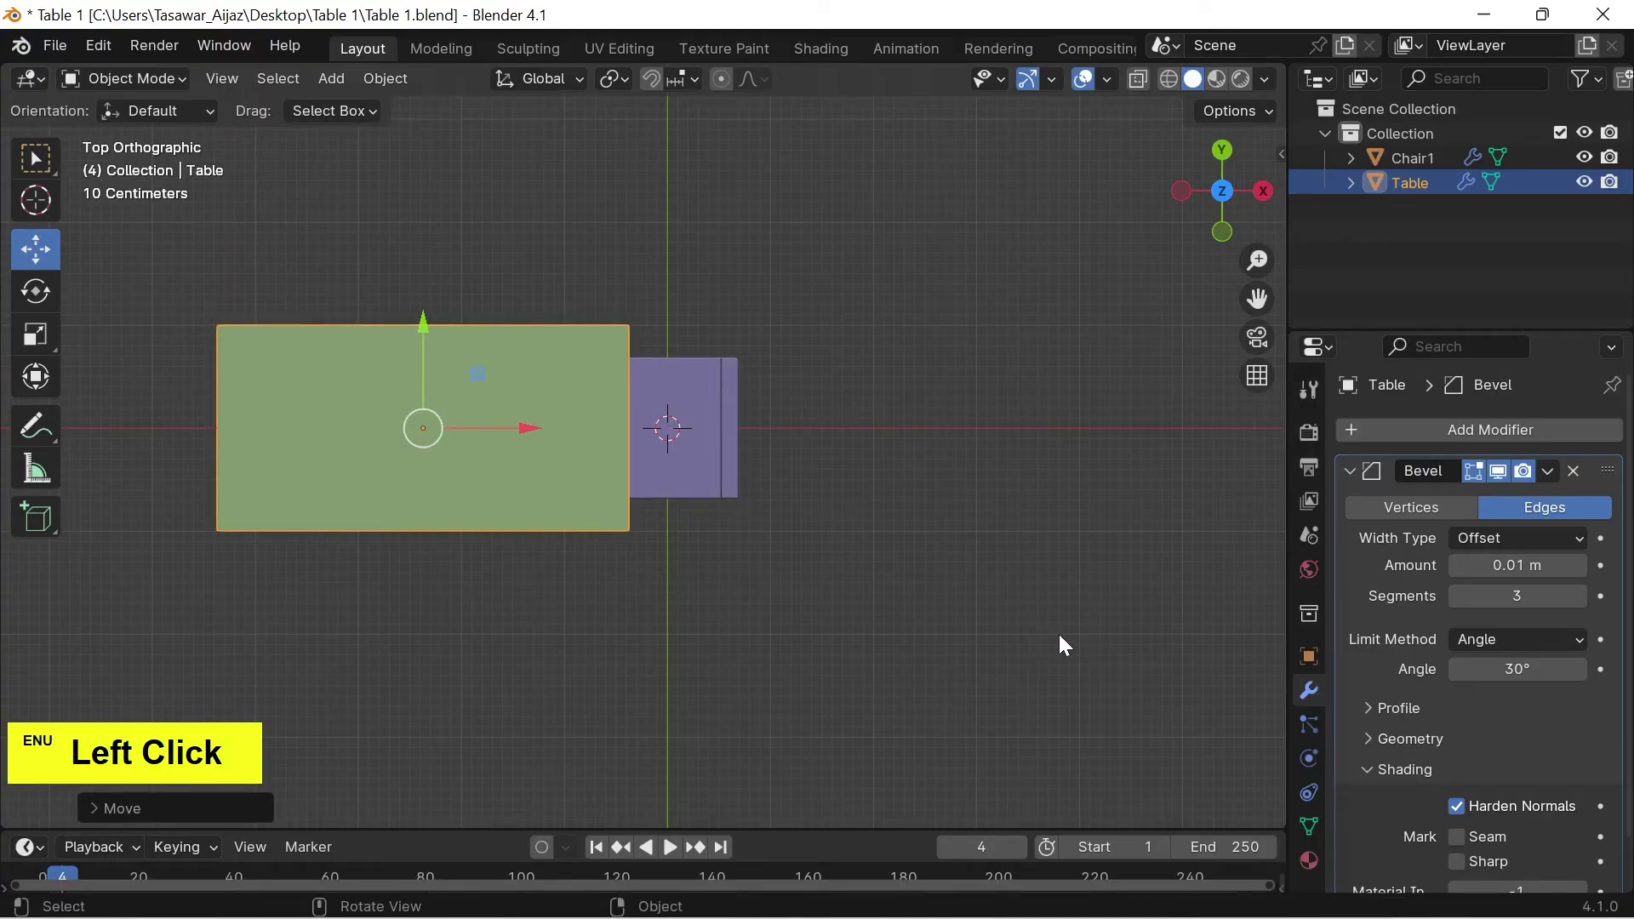
pyautogui.scroll(-3)
pyautogui.press('shift+d')
pyautogui.press('x')
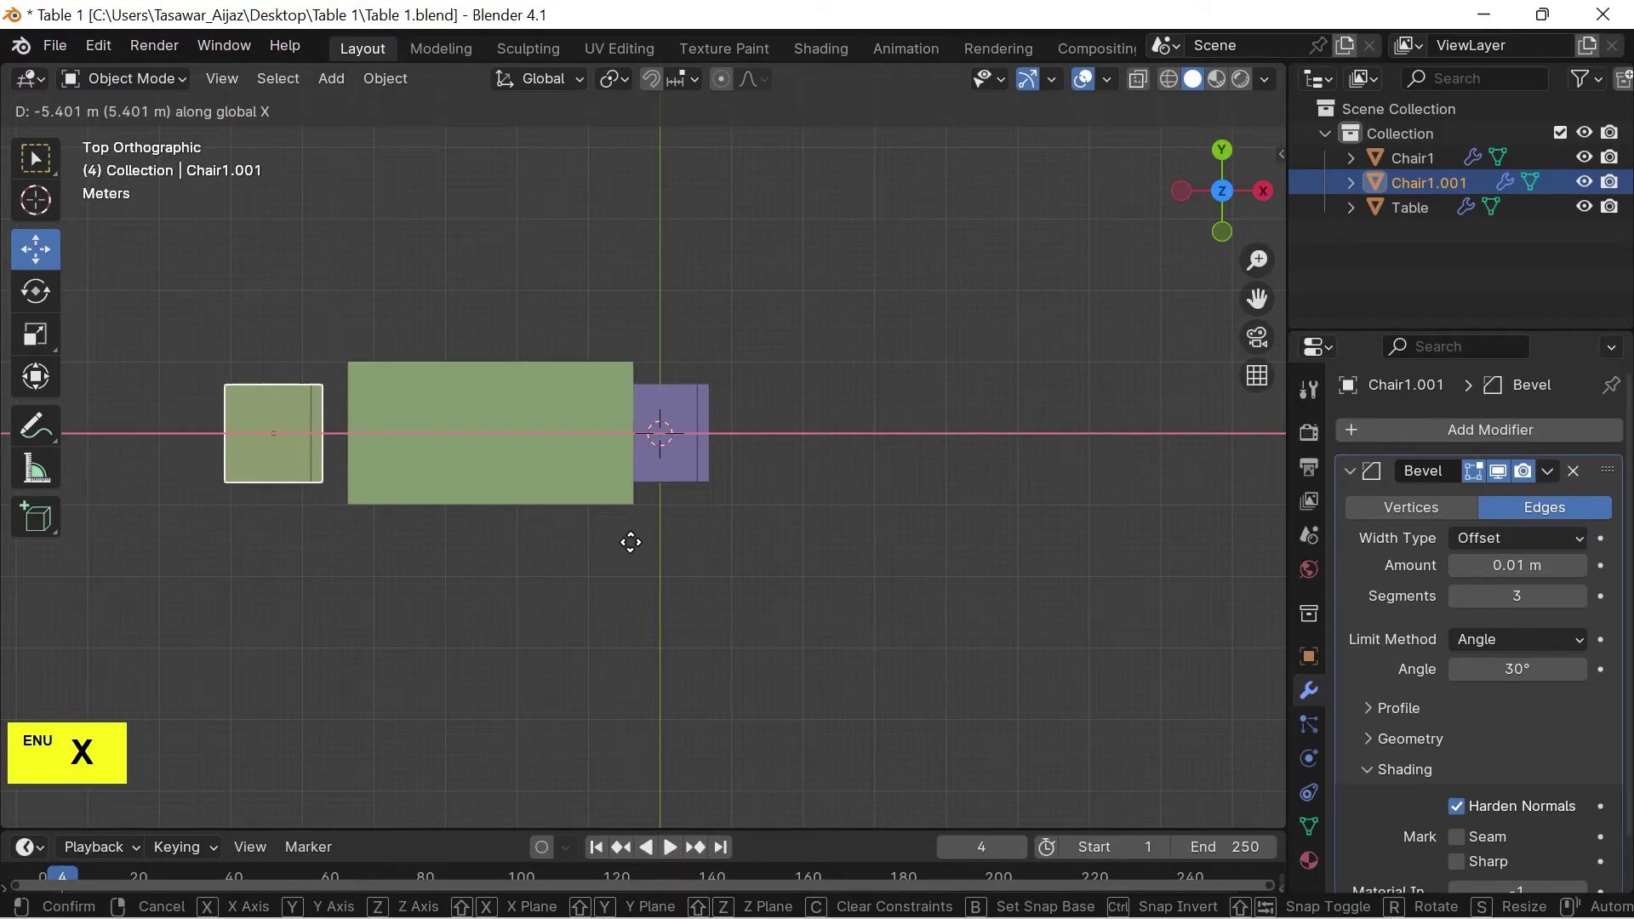
pyautogui.click(639, 549)
pyautogui.click(461, 634)
pyautogui.scroll(-3)
pyautogui.click(720, 657)
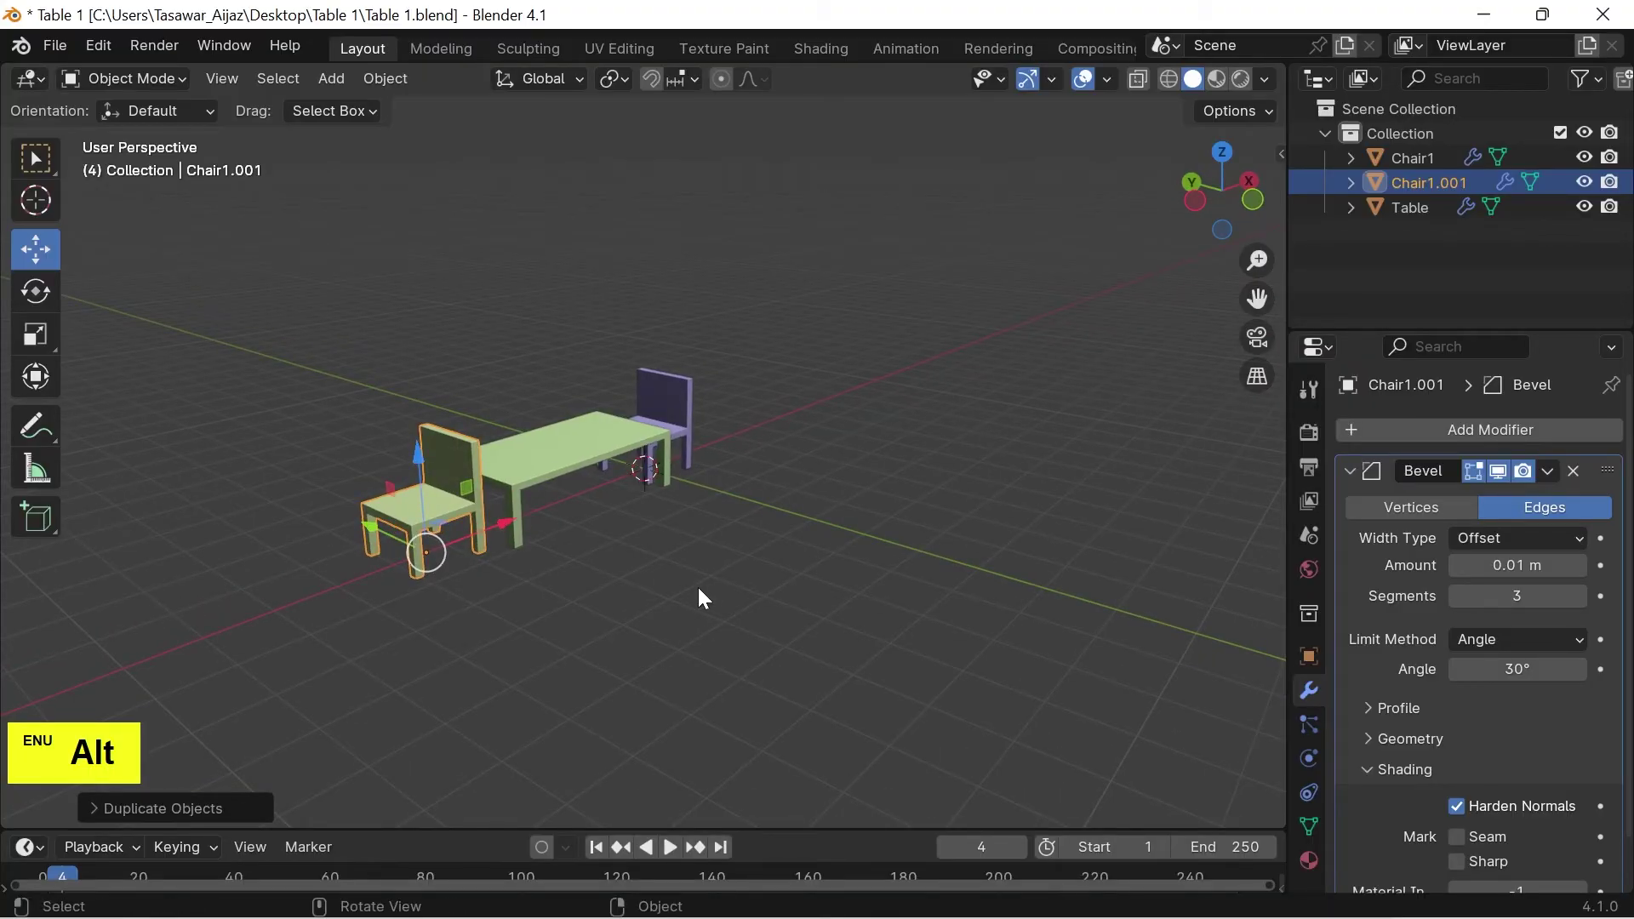
# From top view, turn the copied chair to face the table and settle its spot at the end
pyautogui.press('7')
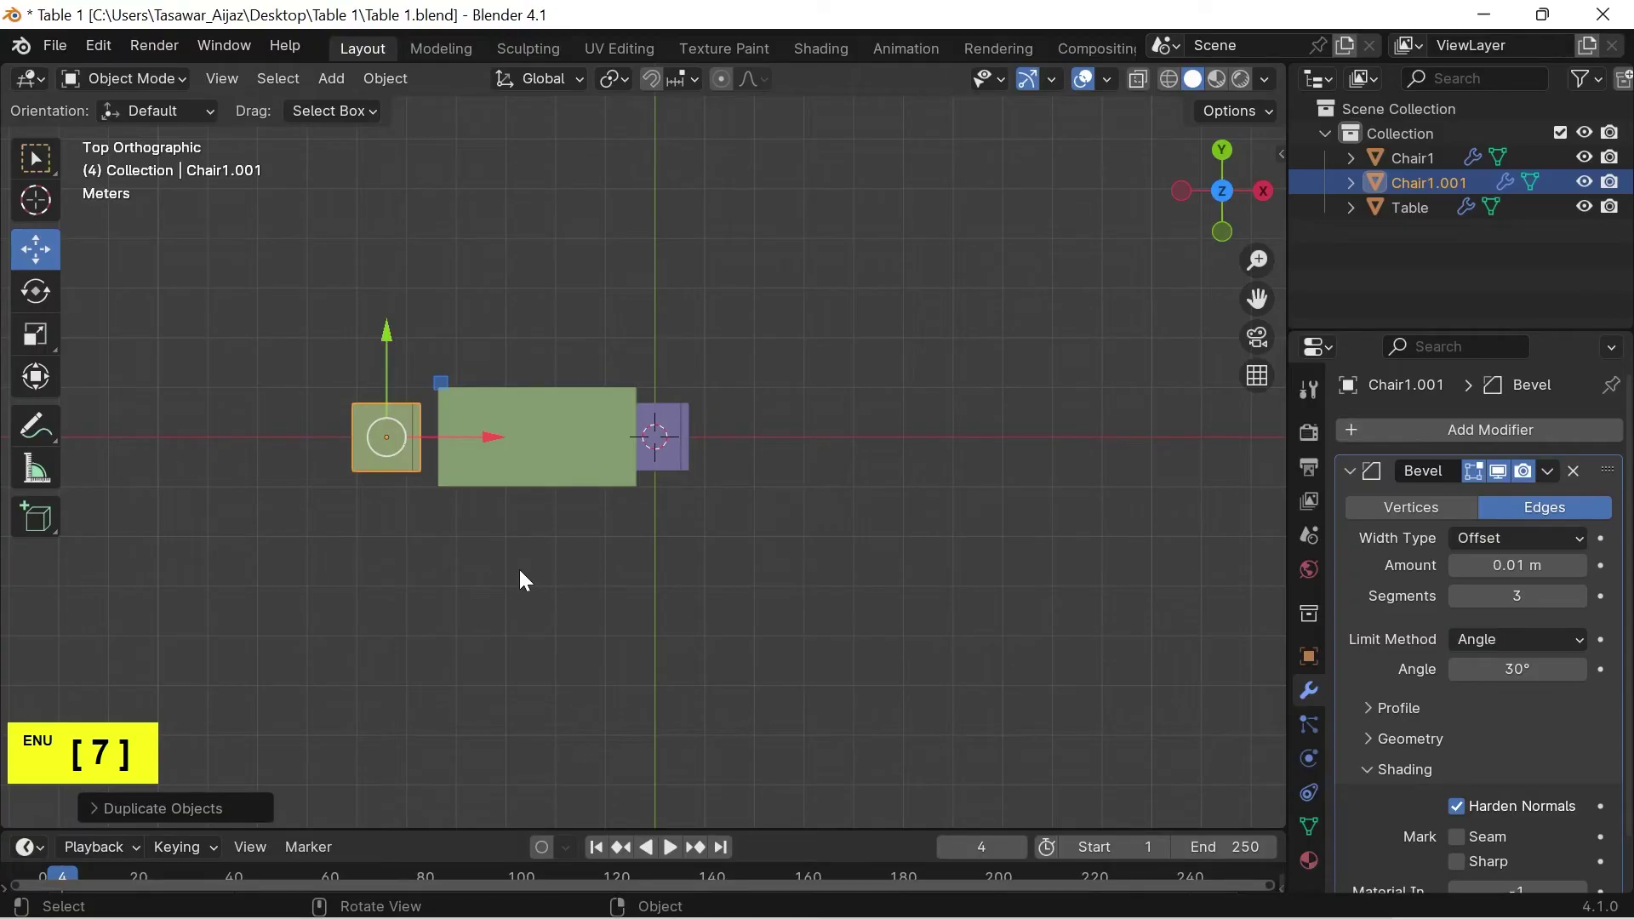
pyautogui.click(401, 467)
pyautogui.press('r')
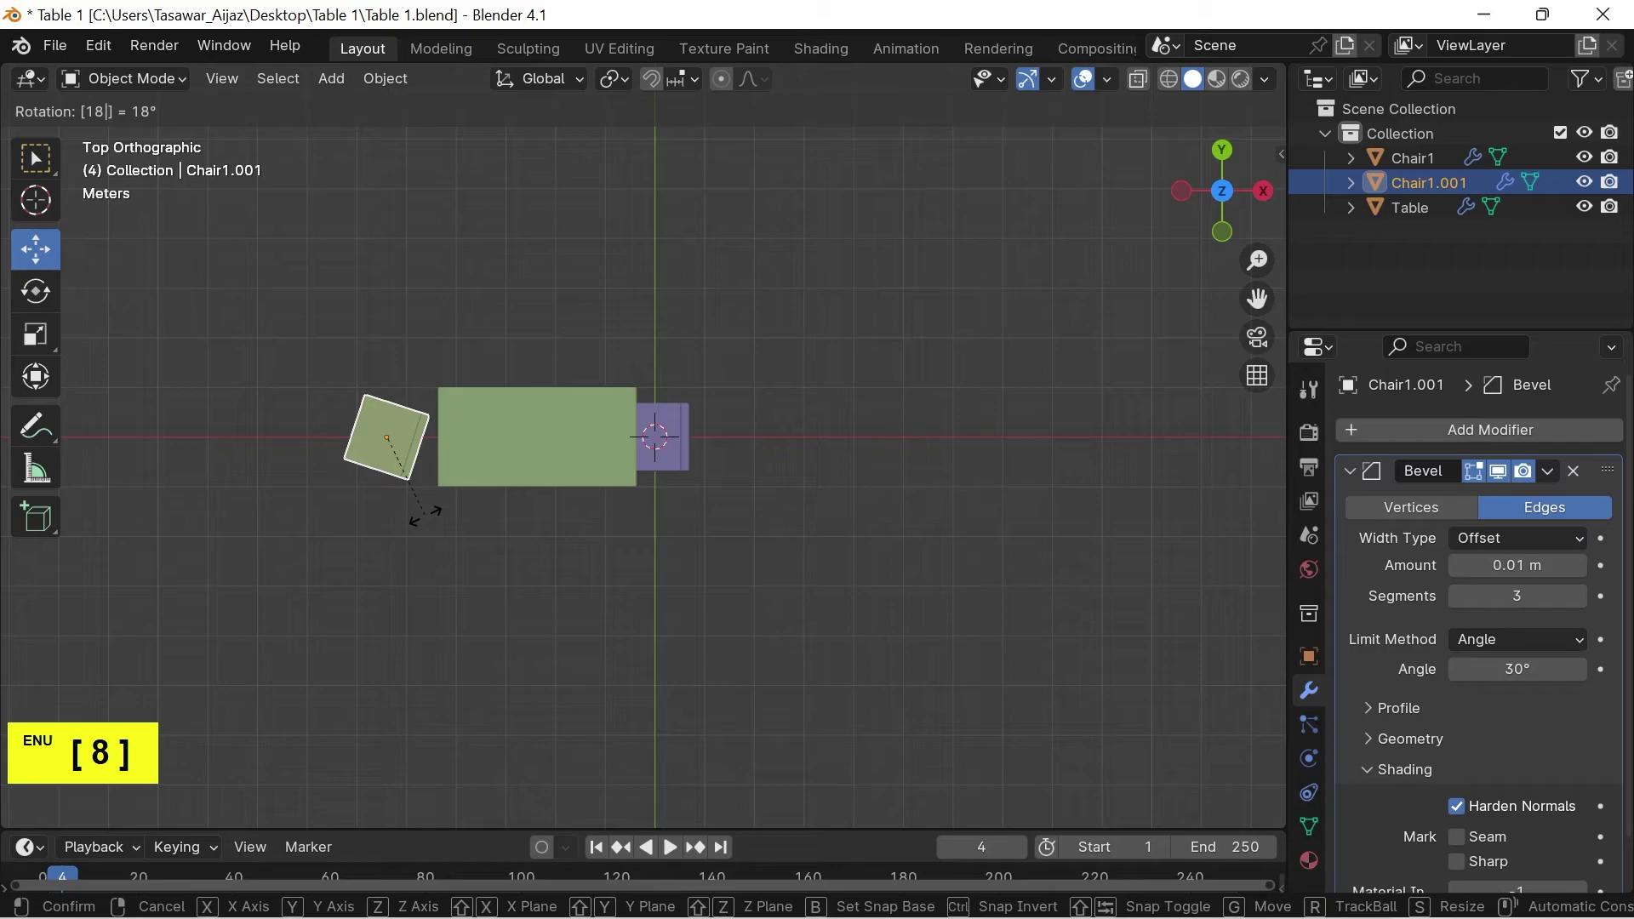
pyautogui.press('Return')
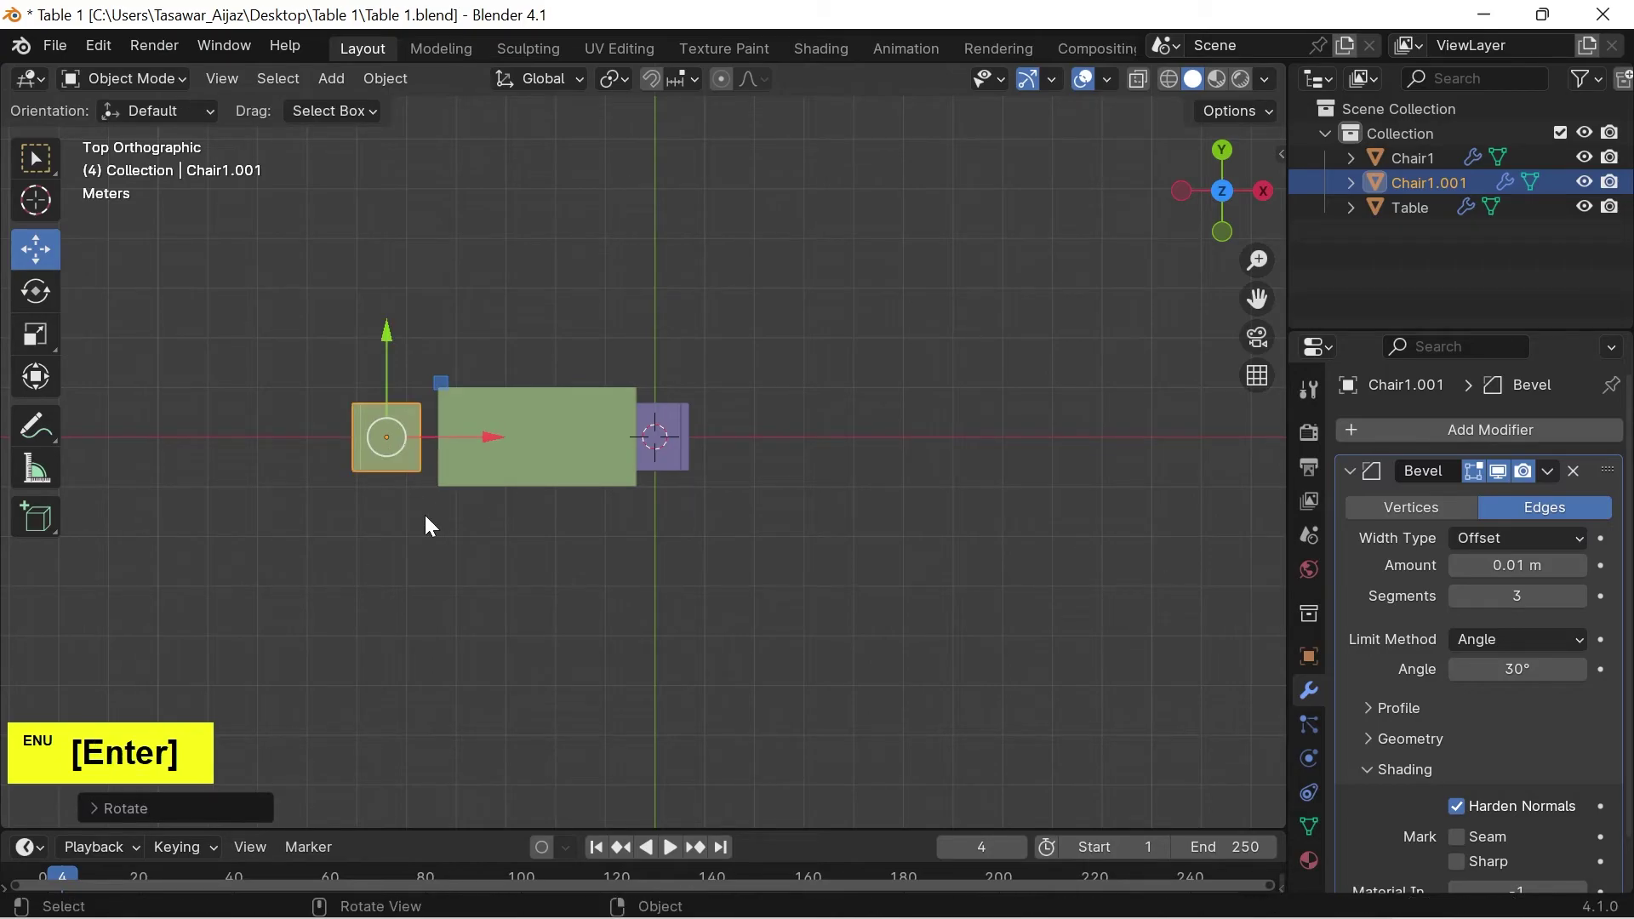
pyautogui.scroll(3)
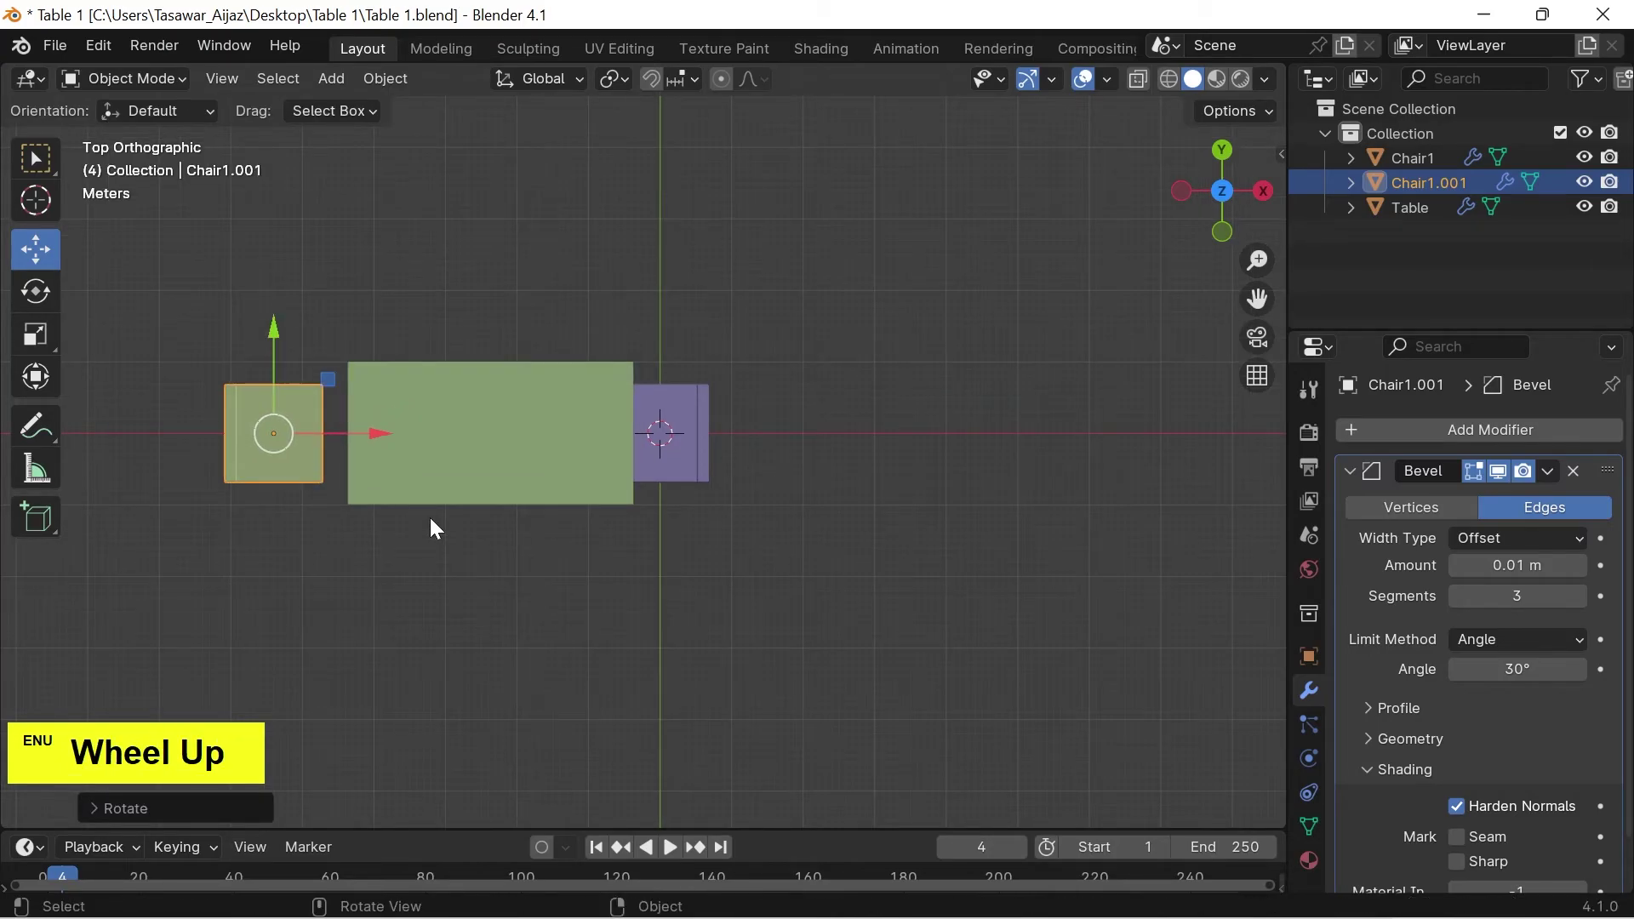
pyautogui.click(391, 438)
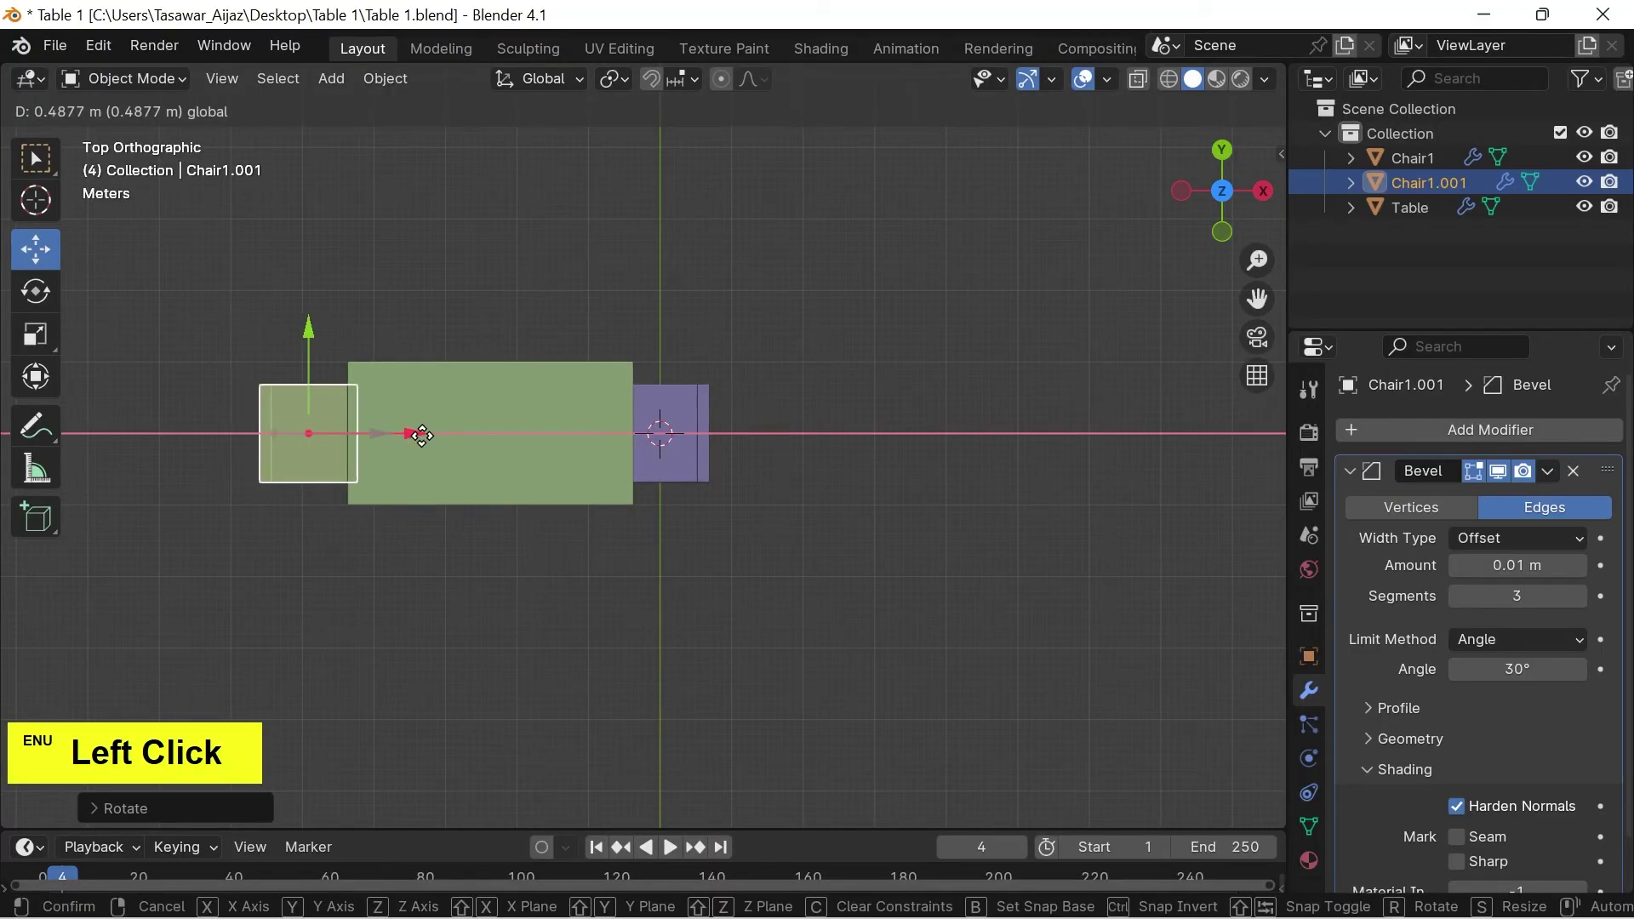
pyautogui.click(852, 690)
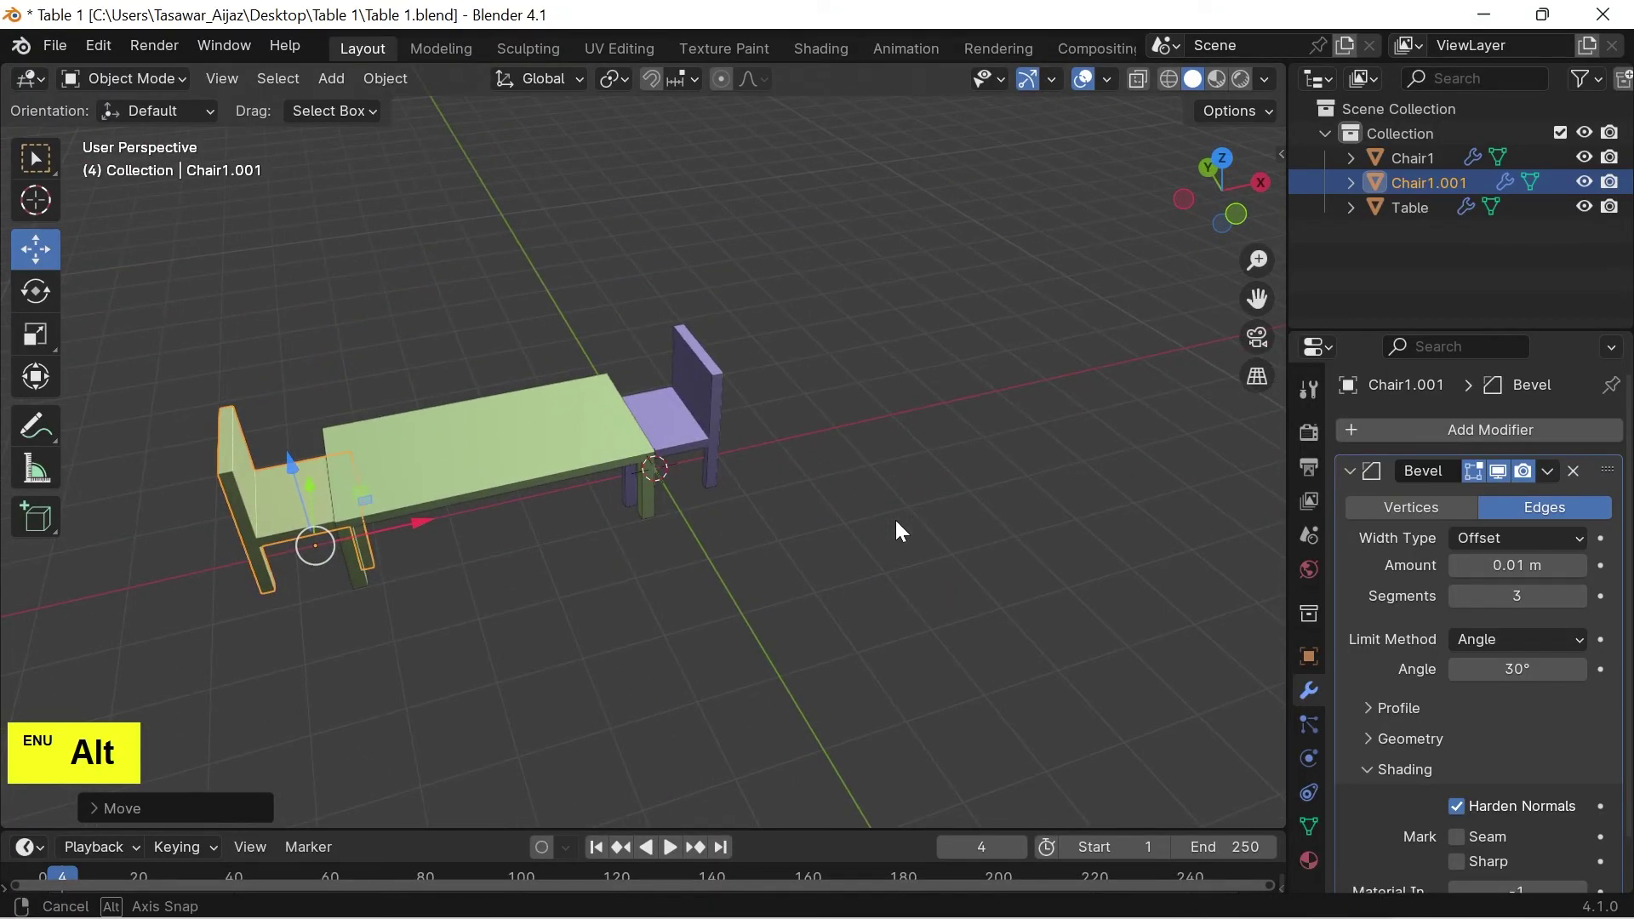
pyautogui.press('7')
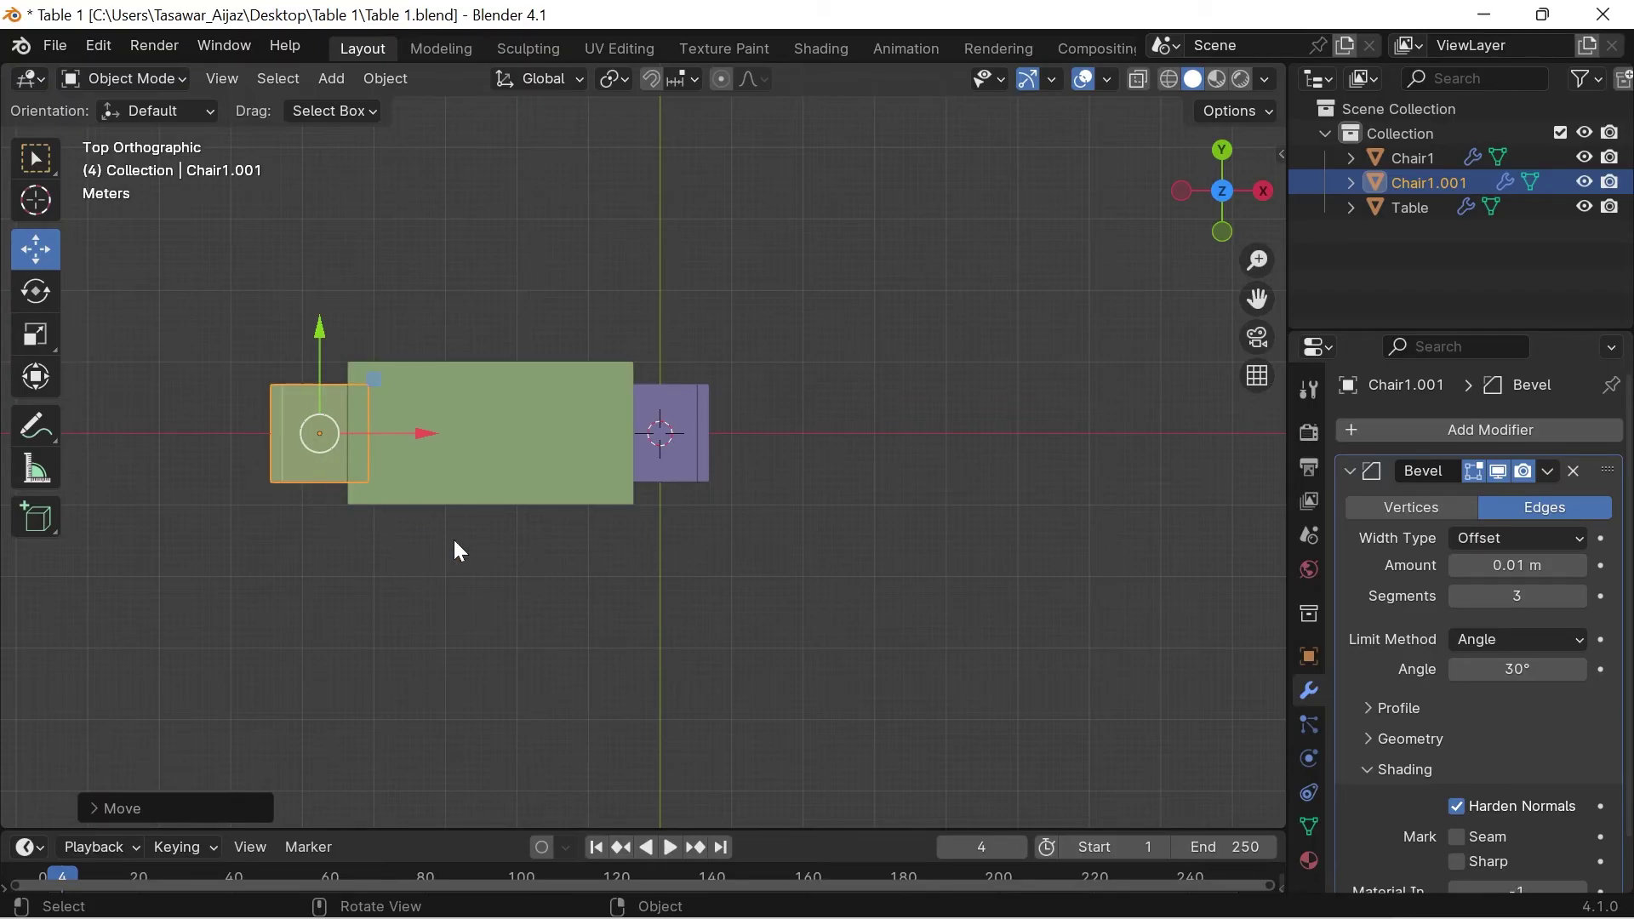
# Duplicate a chair to the table's upper long side, turned 90° to face it and nudged into place
pyautogui.press('shift+d')
pyautogui.press('y')
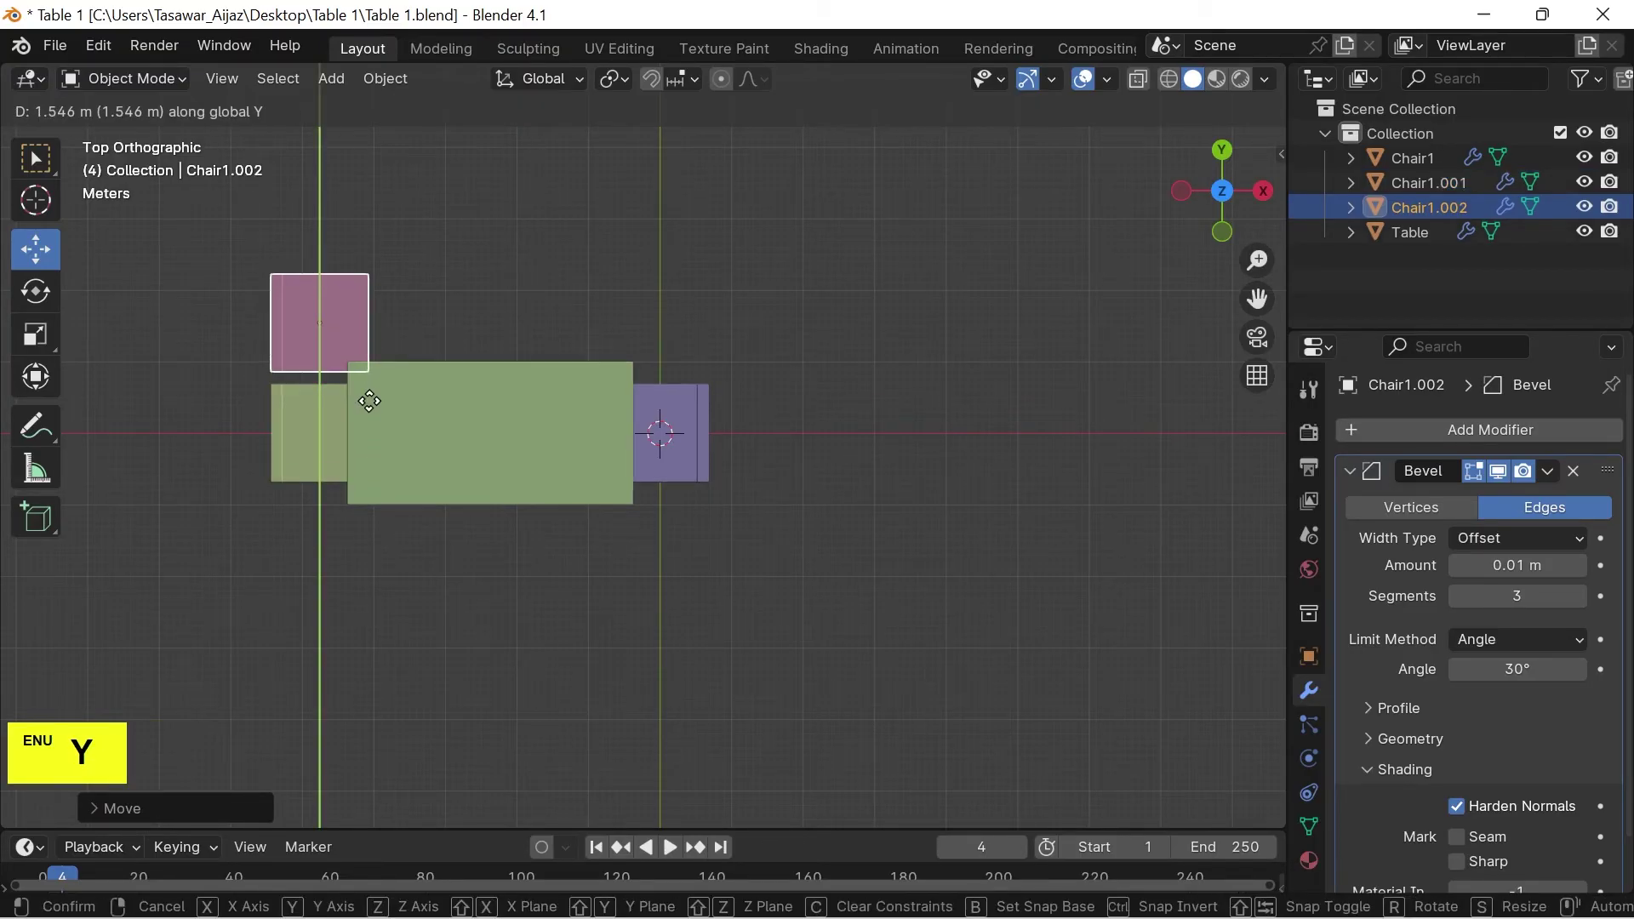
pyautogui.click(379, 378)
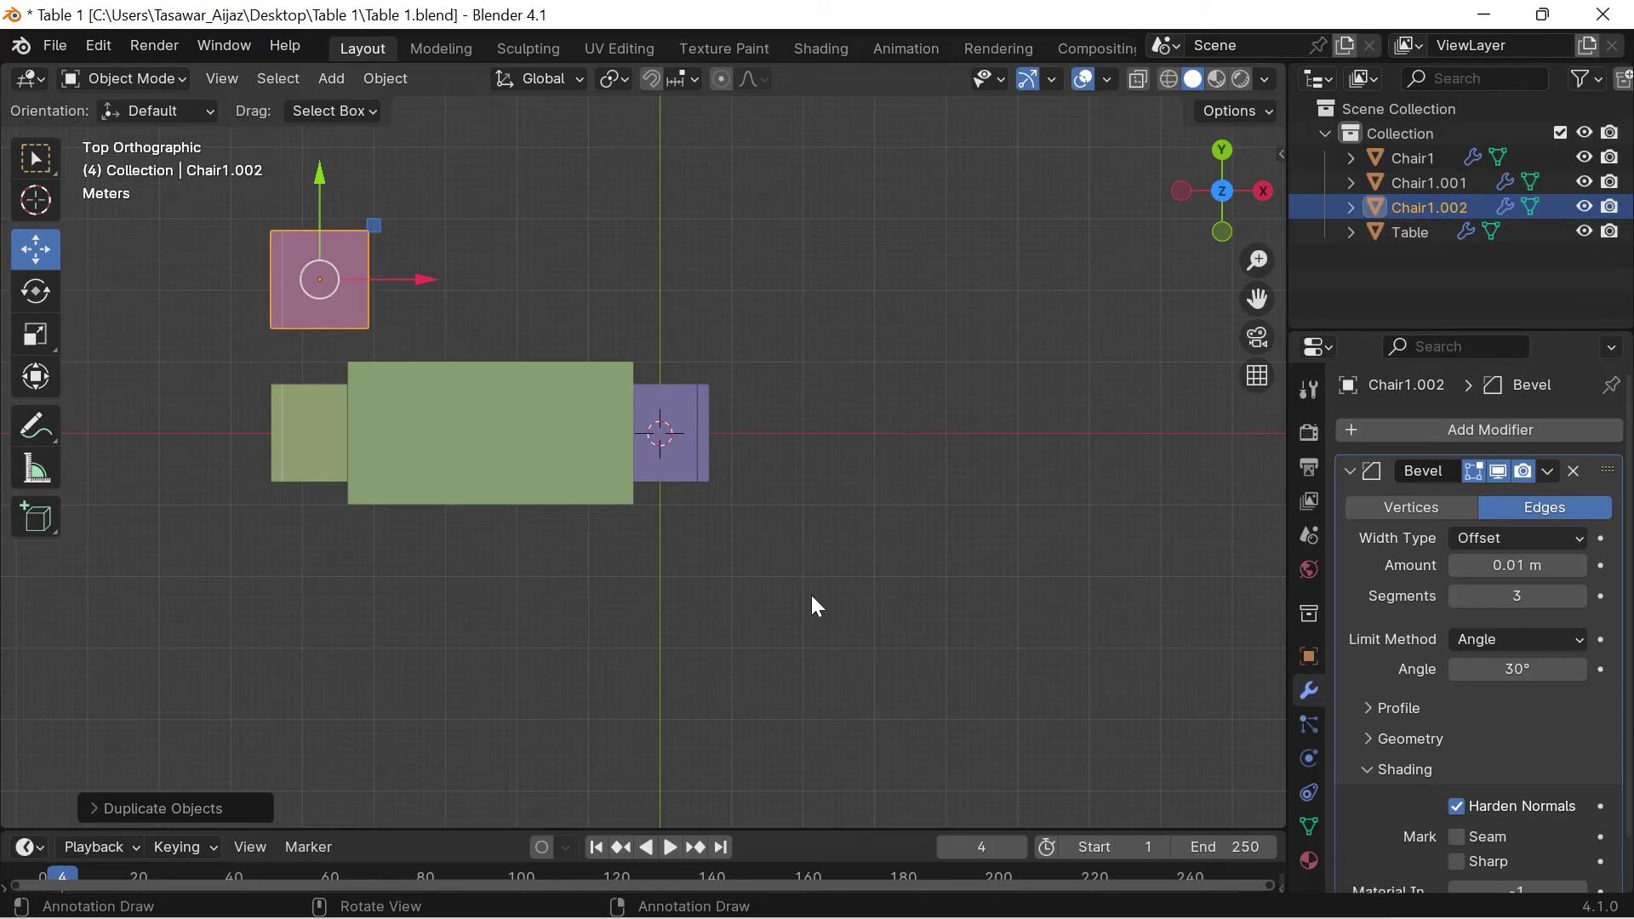
pyautogui.press('r')
pyautogui.press('9')
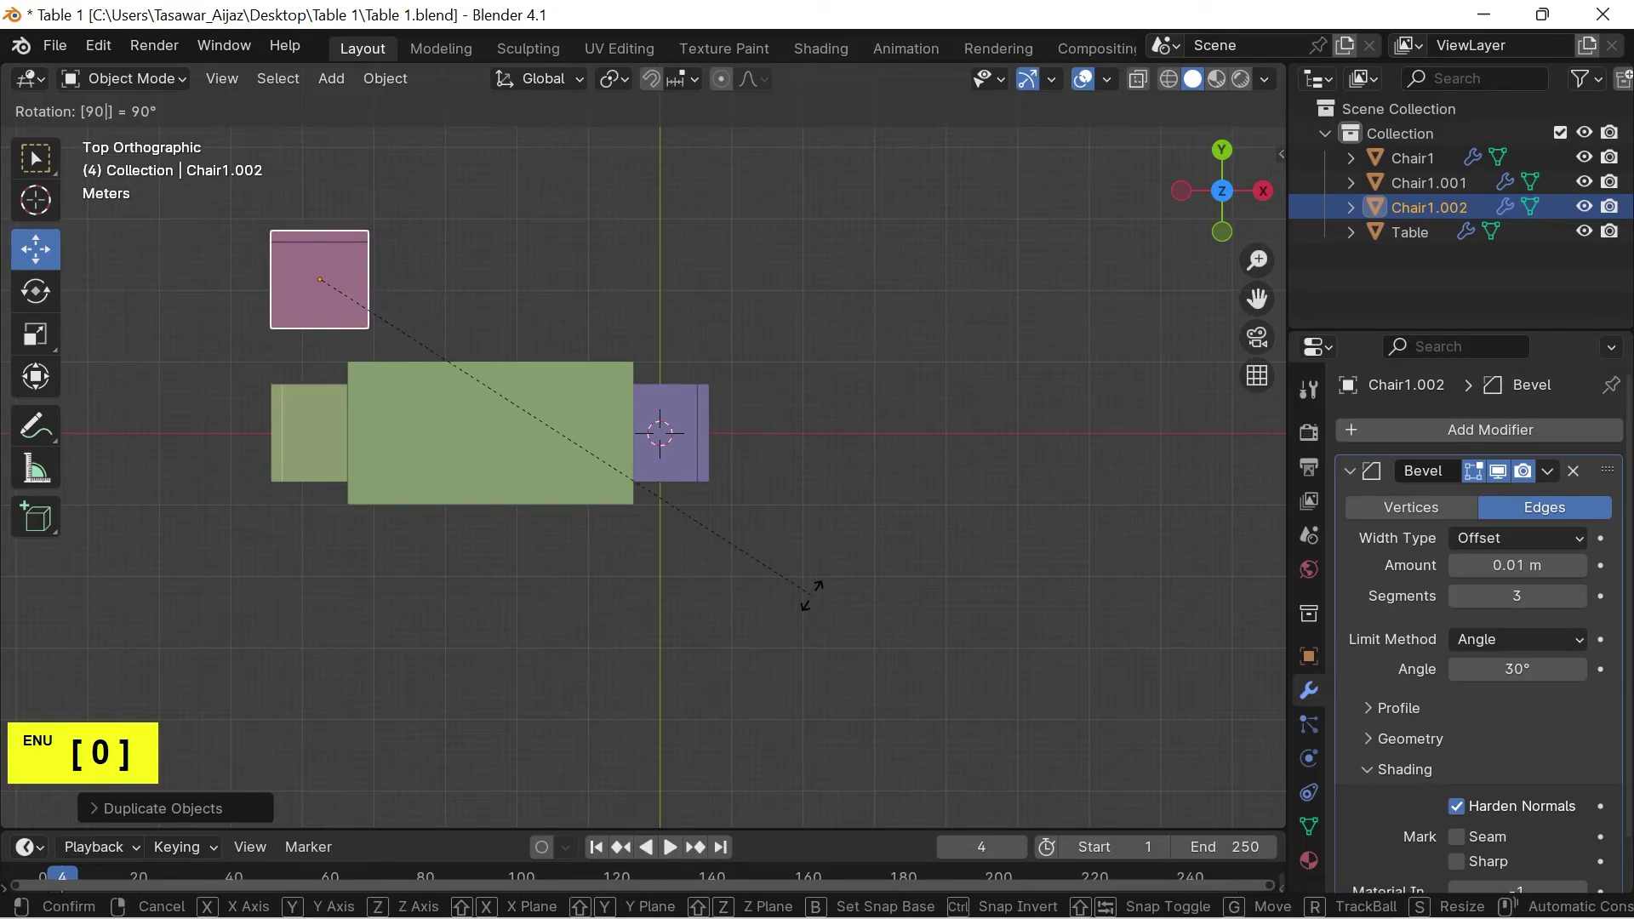
pyautogui.click(819, 602)
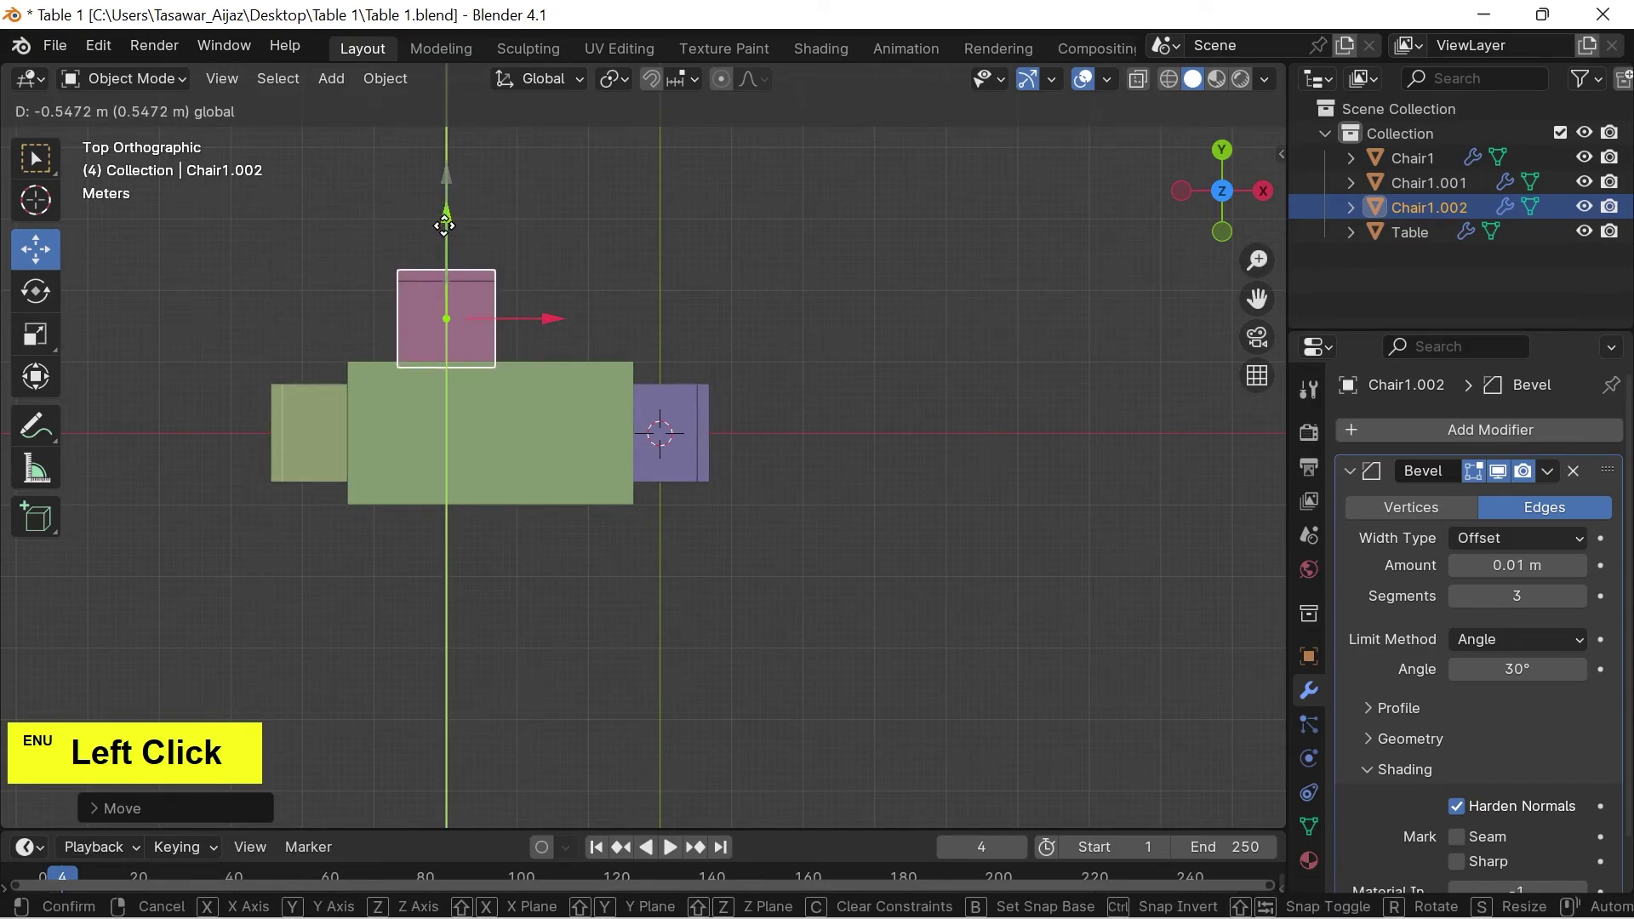
pyautogui.press('alt+z')
pyautogui.scroll(3)
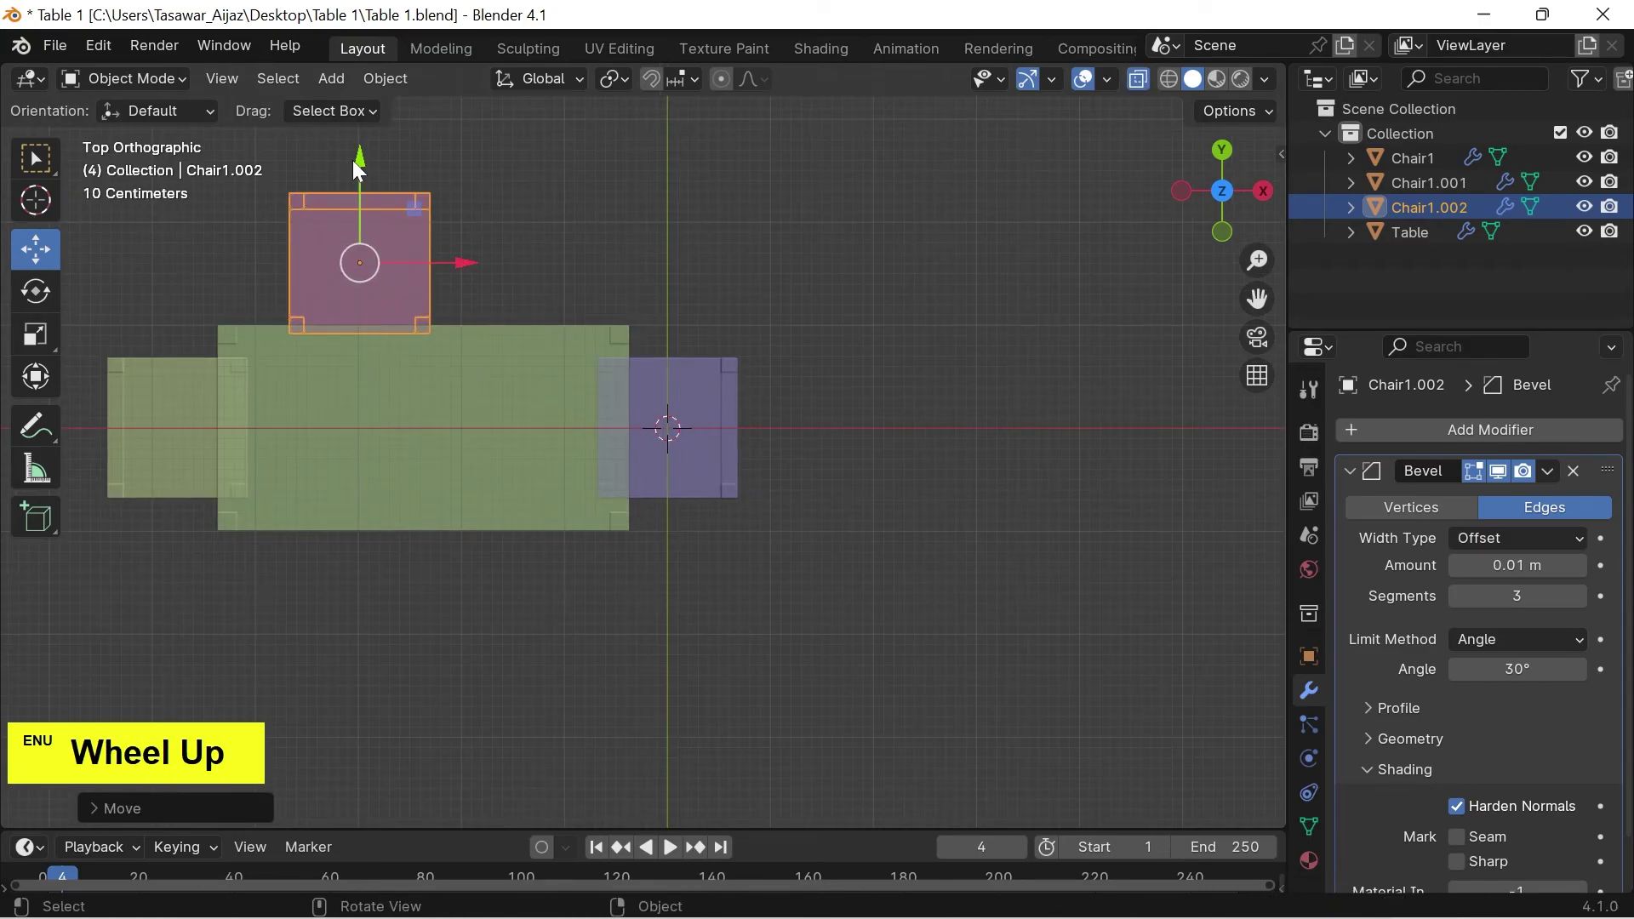
pyautogui.click(375, 164)
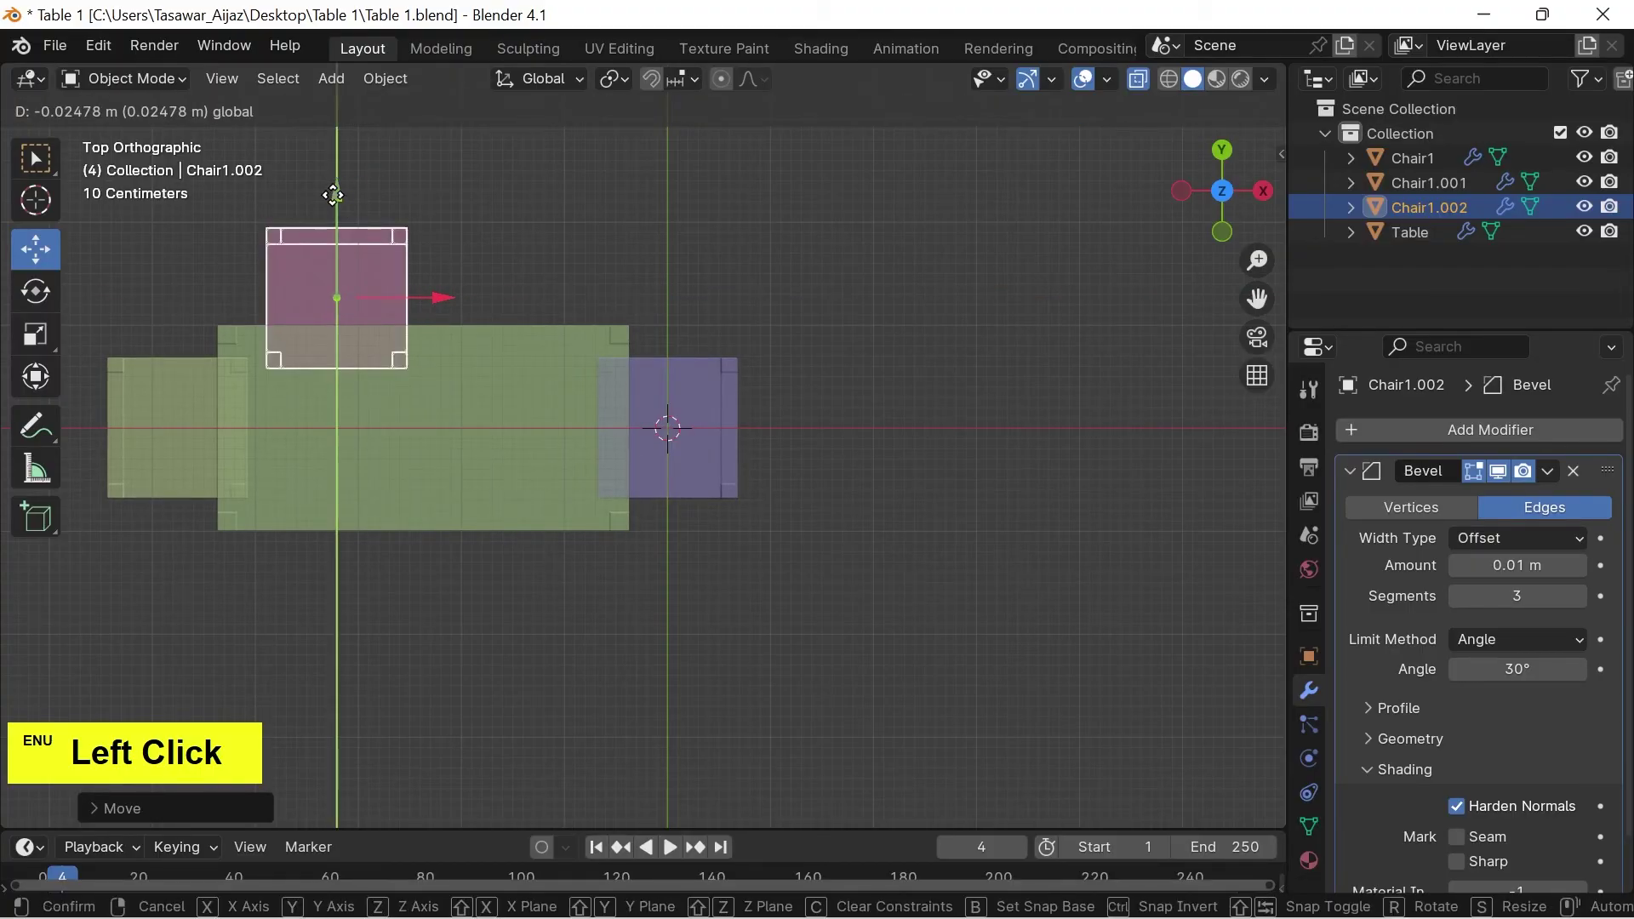
# Duplicate that chair sideways along X to make a second chair on the upper side
pyautogui.press('shift+d')
pyautogui.press('x')
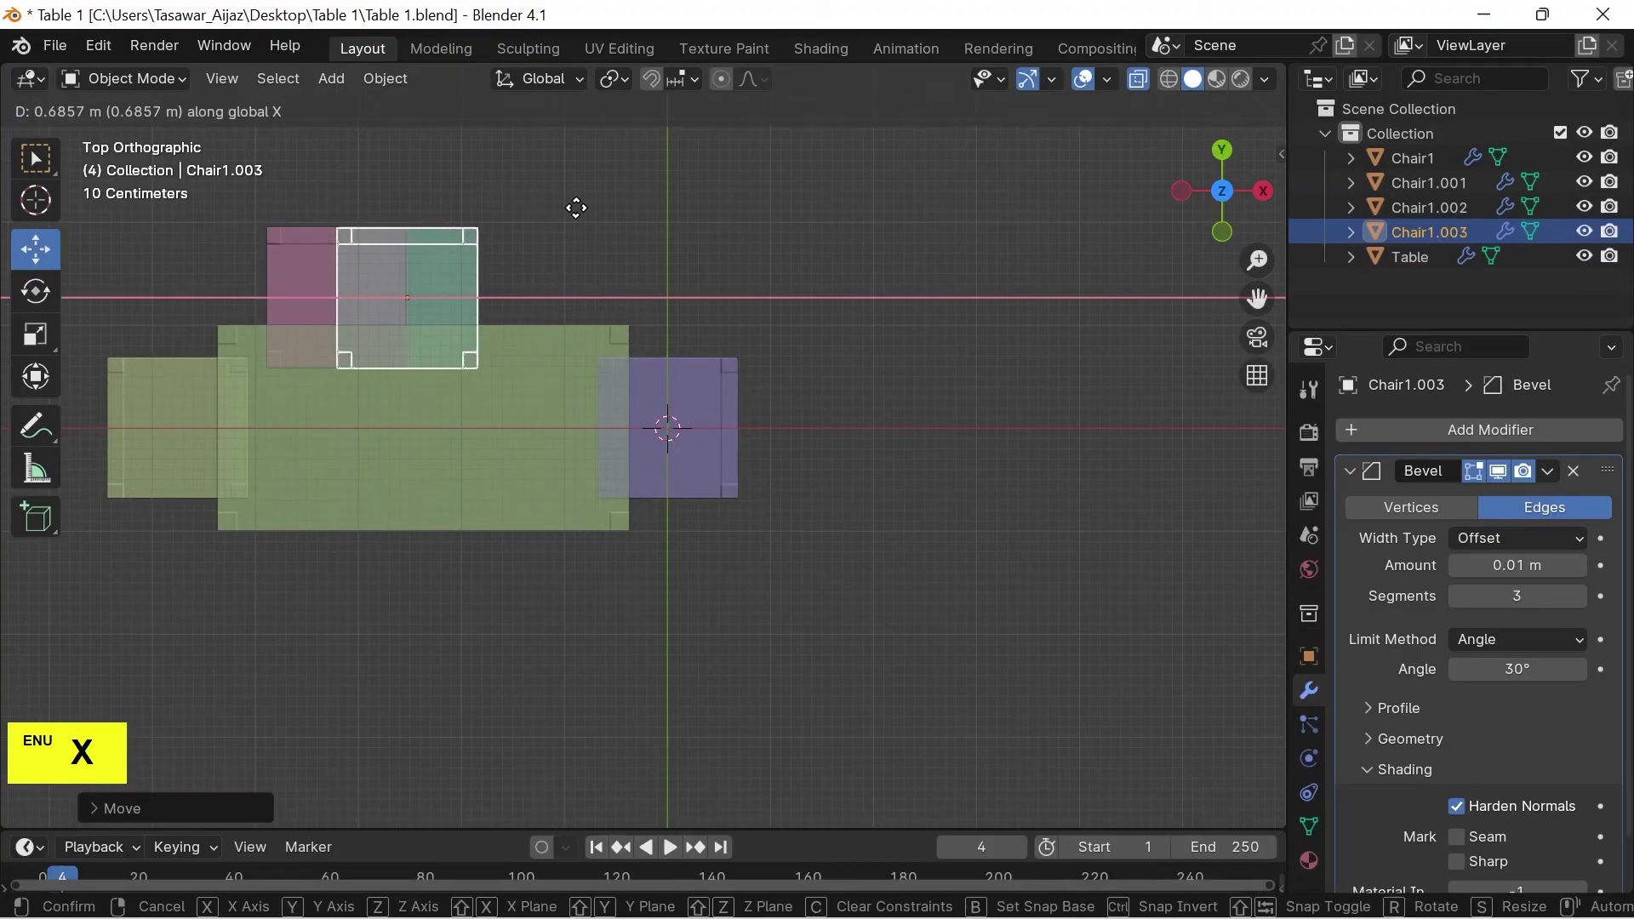
pyautogui.click(665, 215)
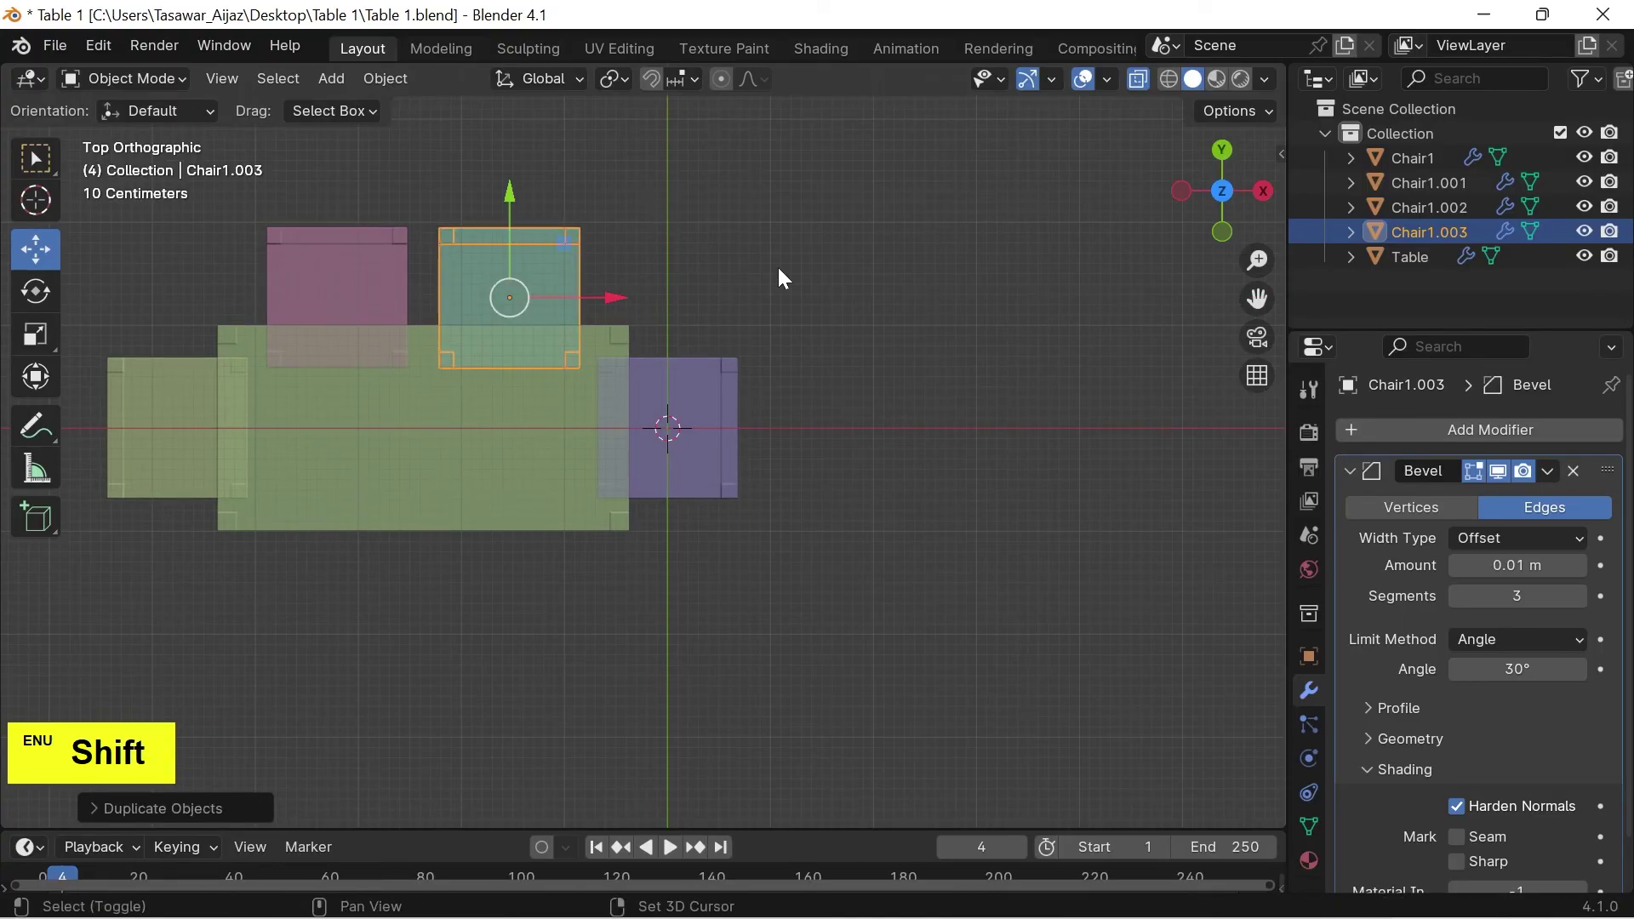
# Duplicate two more chairs onto the lower long side, rotated to face the table
pyautogui.press('shift+d')
pyautogui.press('y')
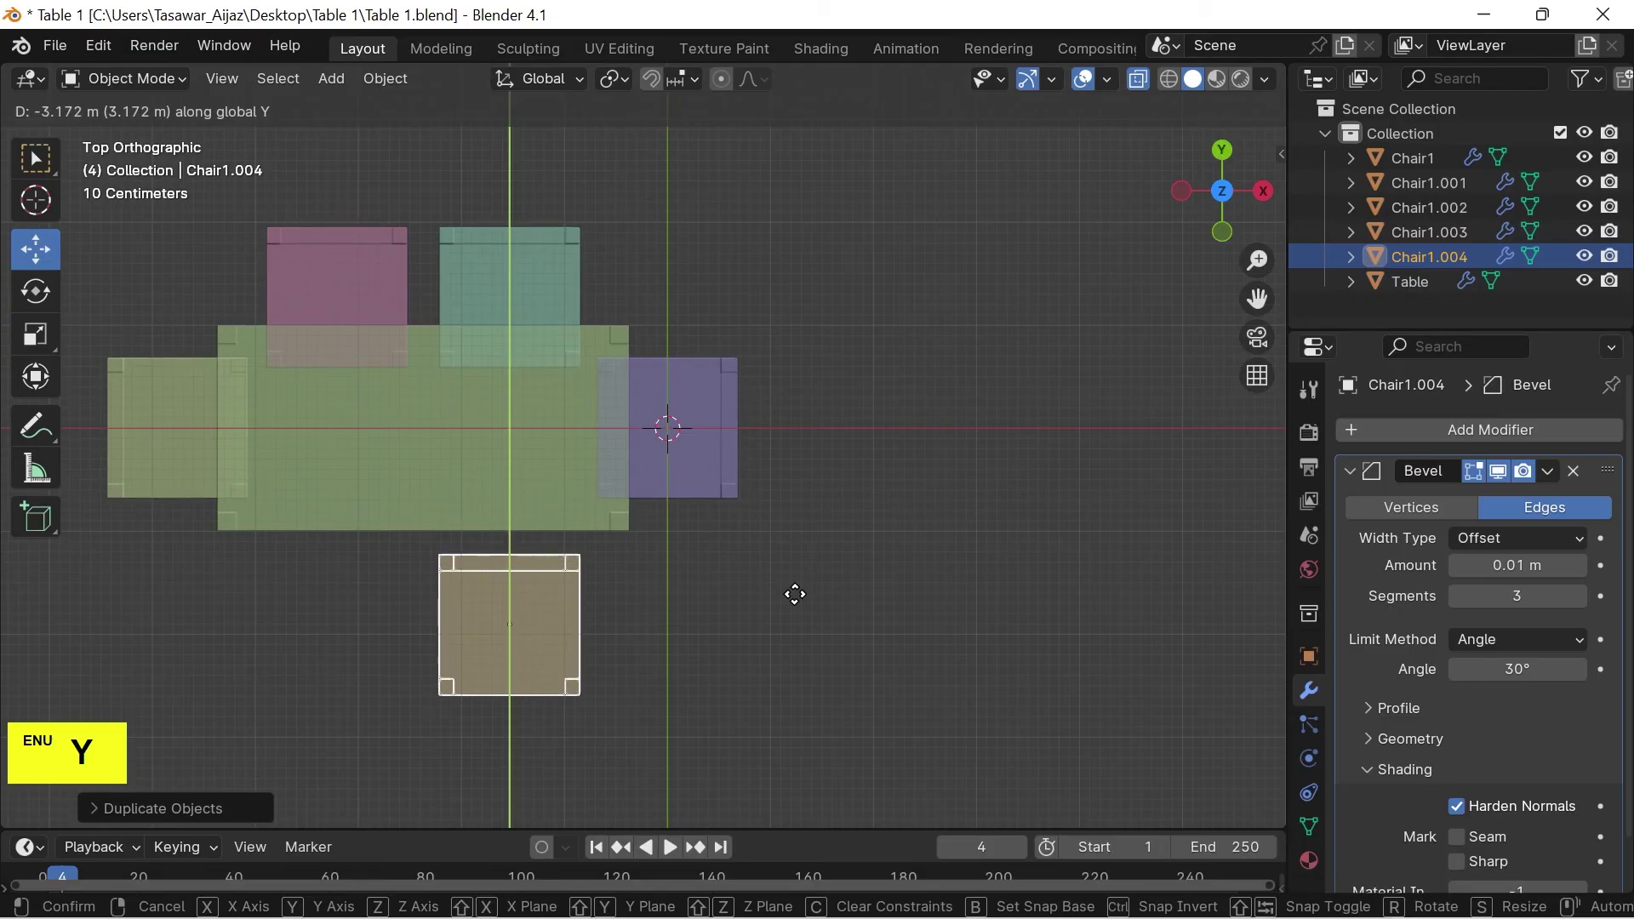
pyautogui.click(803, 601)
pyautogui.press('r')
pyautogui.press('Return')
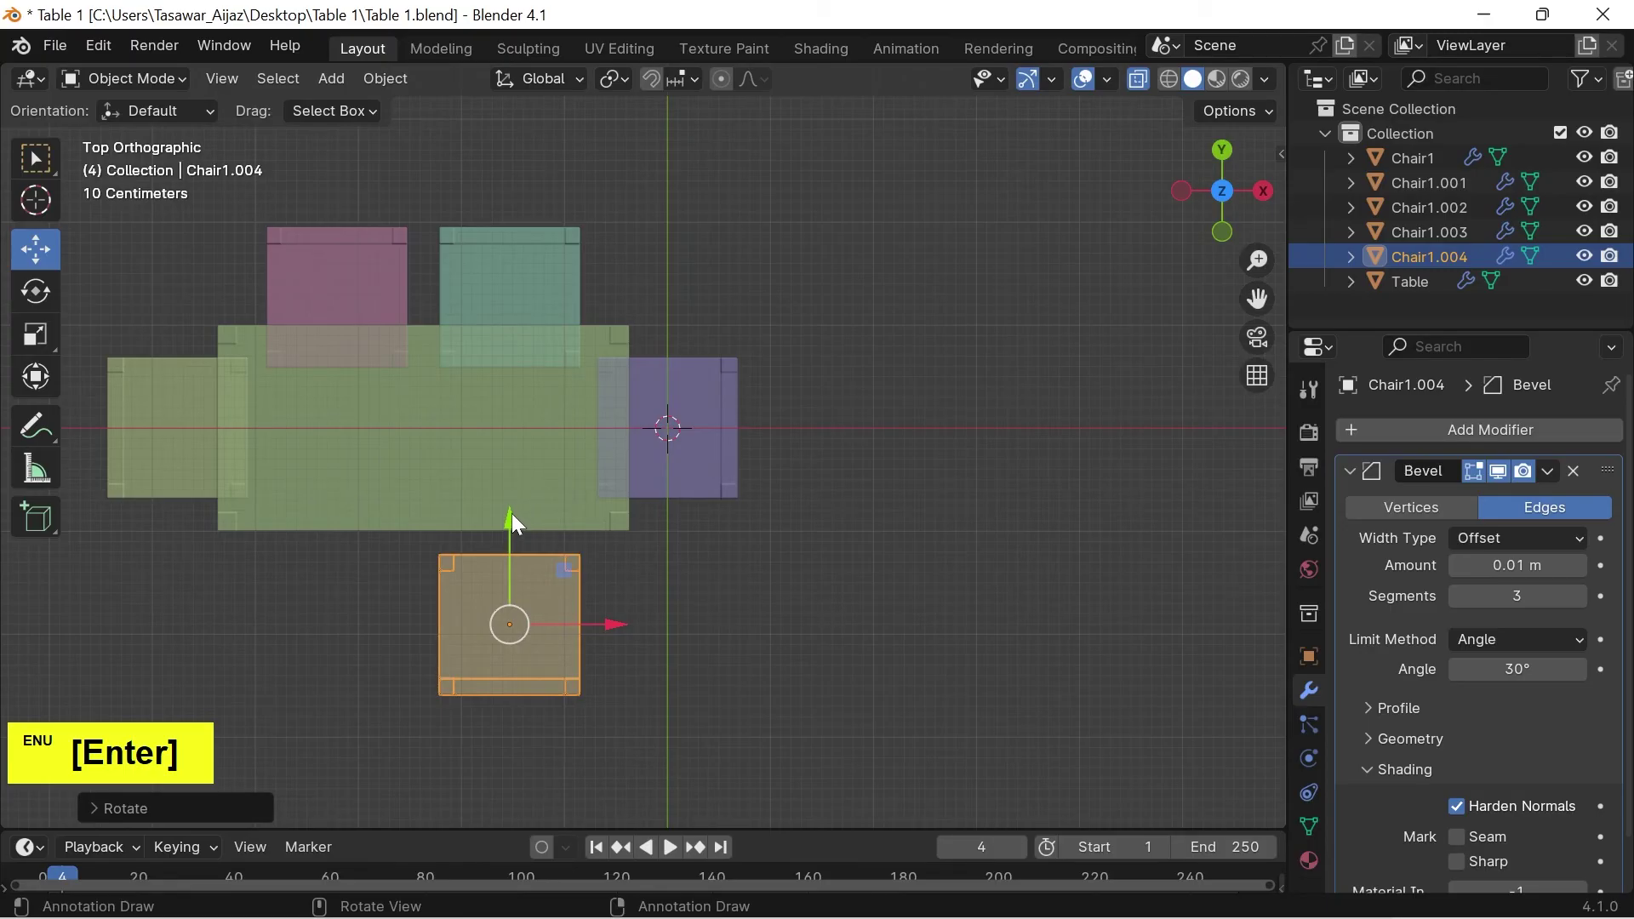
pyautogui.click(519, 524)
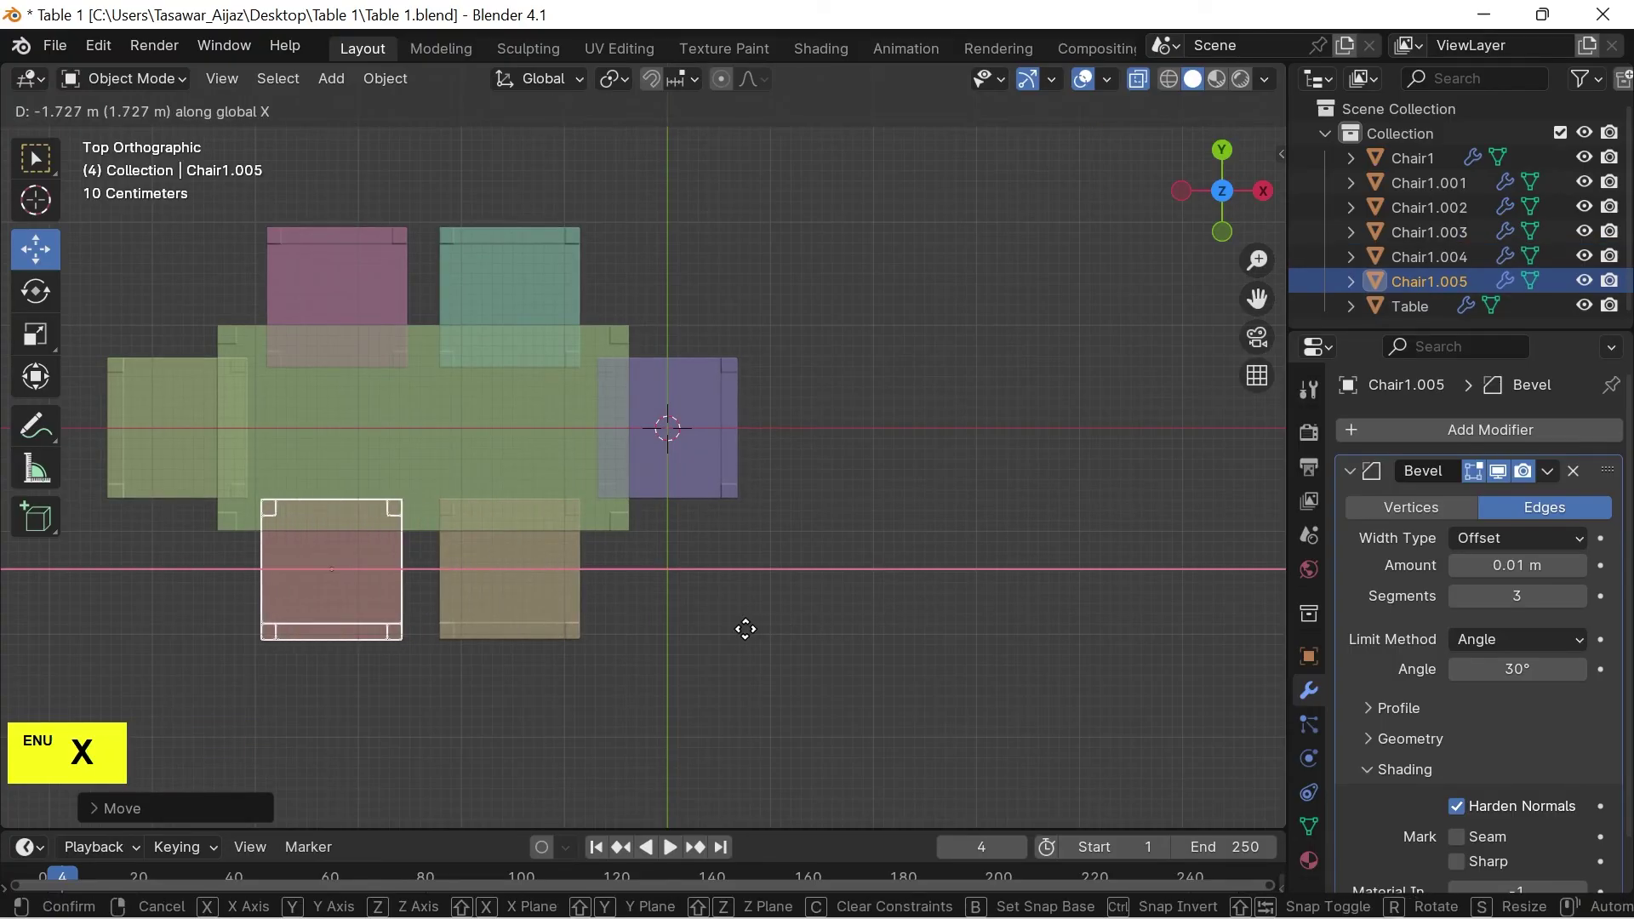
pyautogui.click(771, 636)
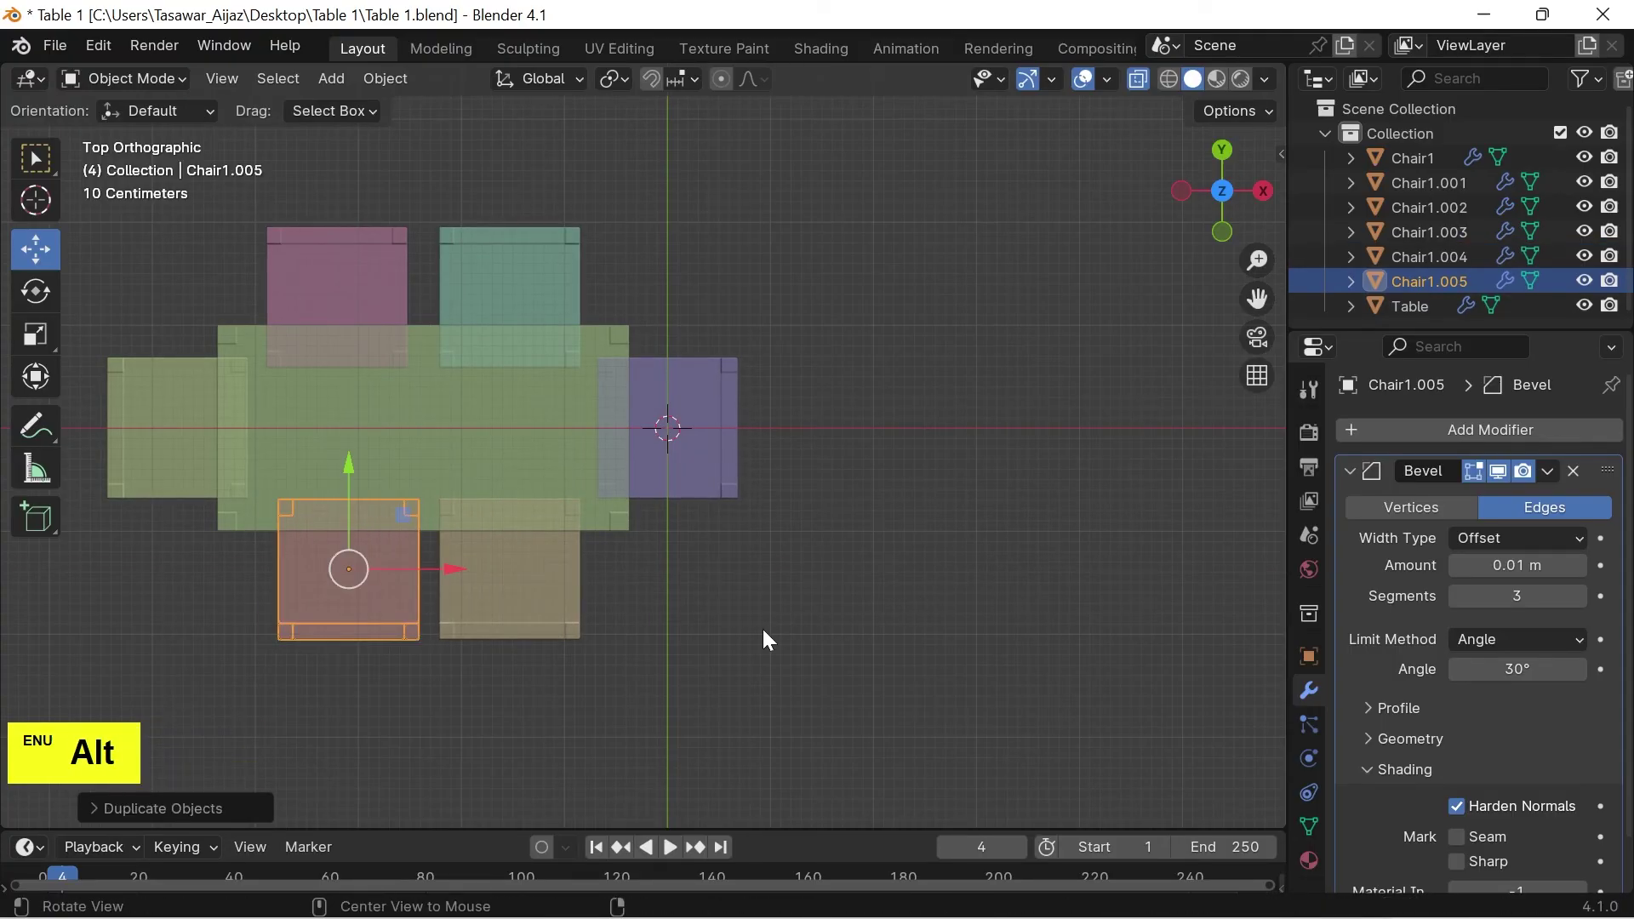
# Turn X-ray off and orbit around the solid dining set to check all six chairs, then select the original chair
pyautogui.press('alt+z')
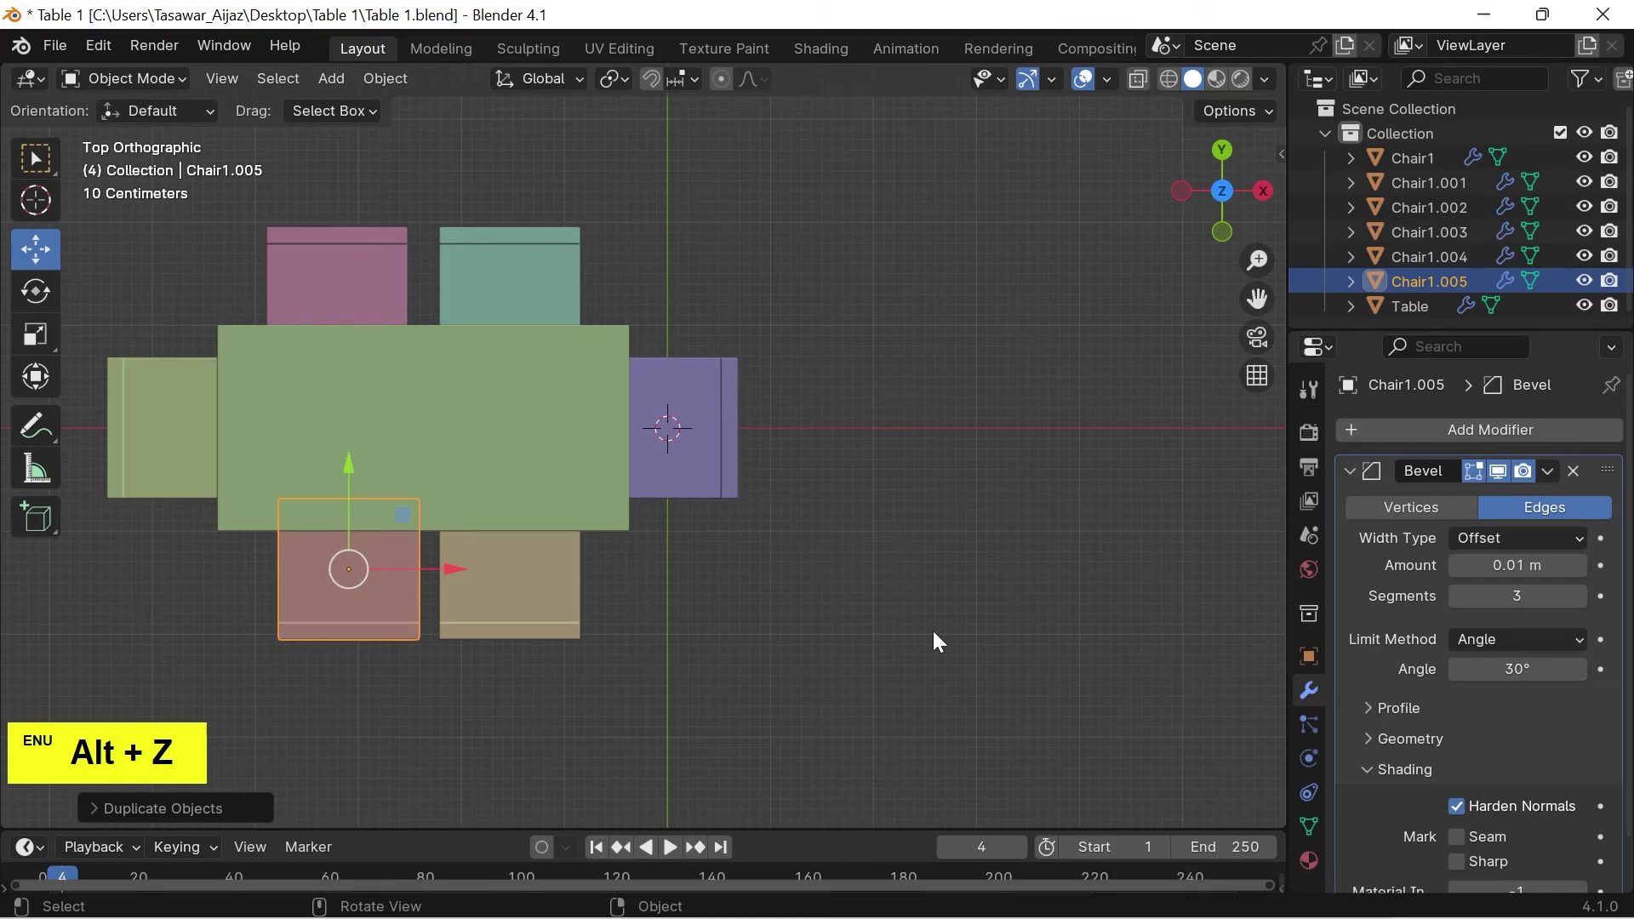
pyautogui.click(965, 645)
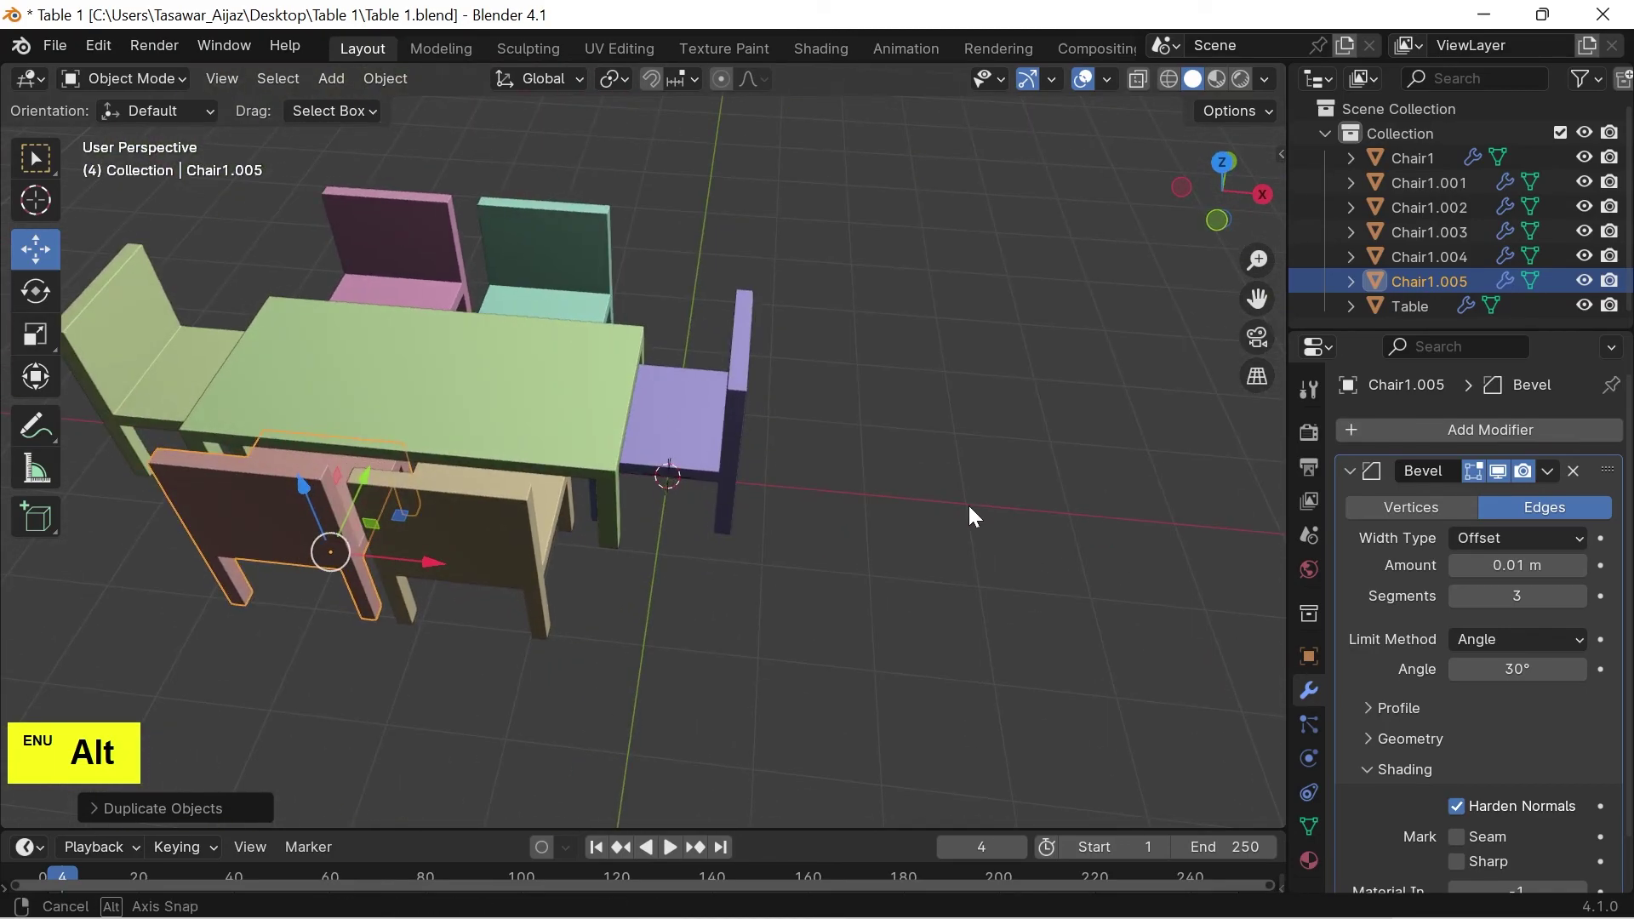
pyautogui.click(704, 630)
pyautogui.click(1045, 634)
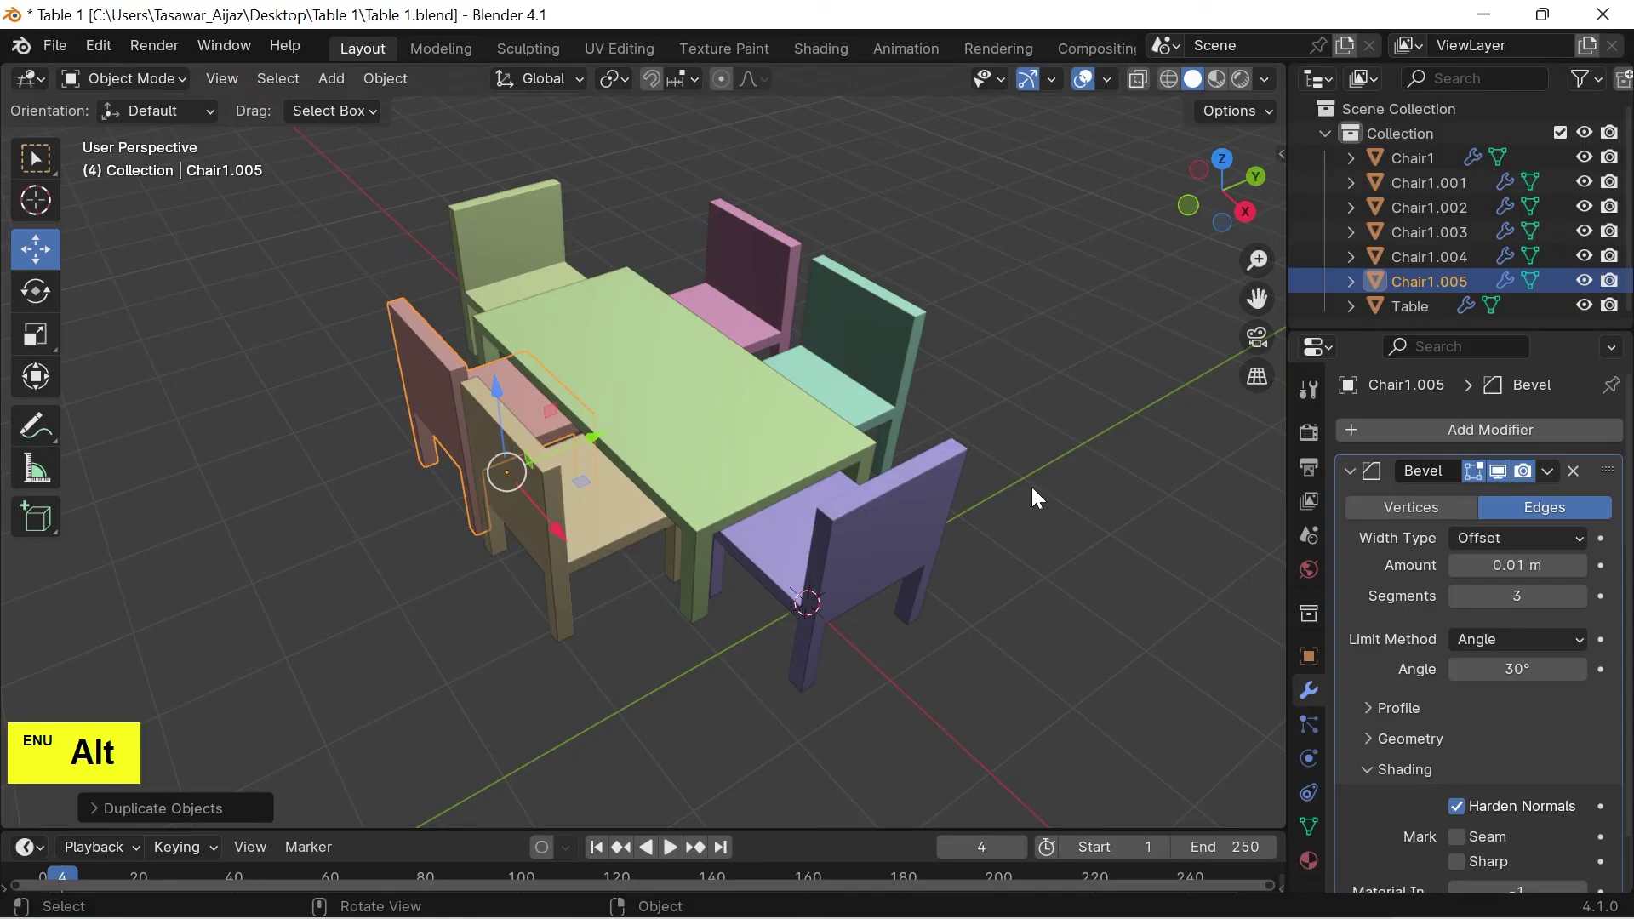
pyautogui.click(1432, 161)
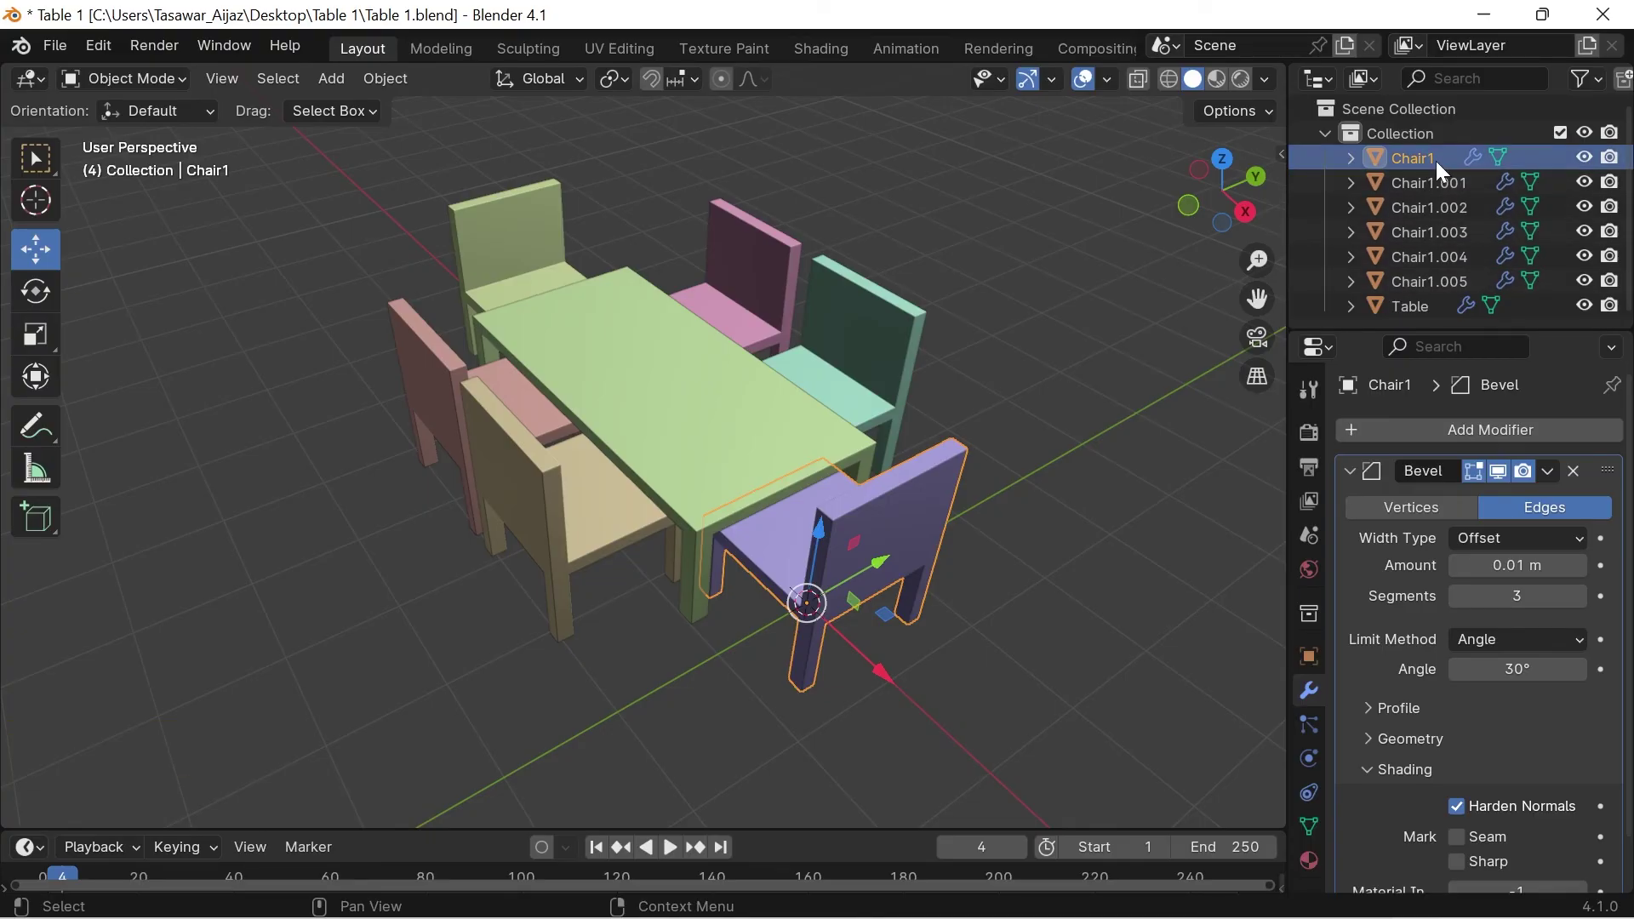
# Rename the first three duplicates in the Outliner to Chair 2, Chair 3 and Chair 4
pyautogui.click(1442, 183)
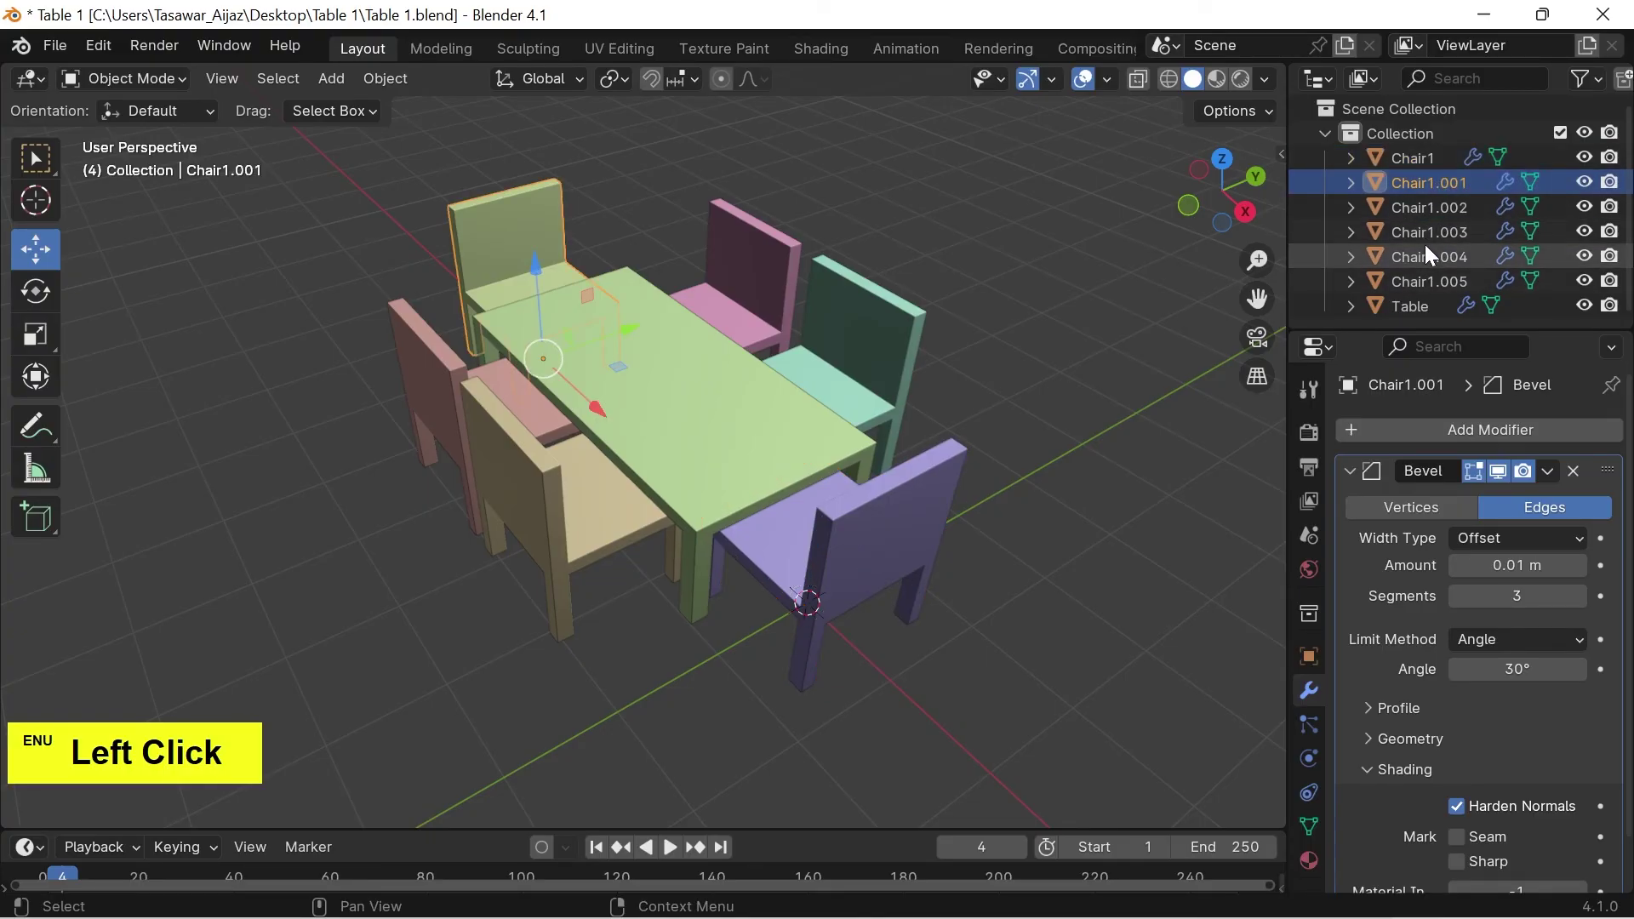
pyautogui.press('F2')
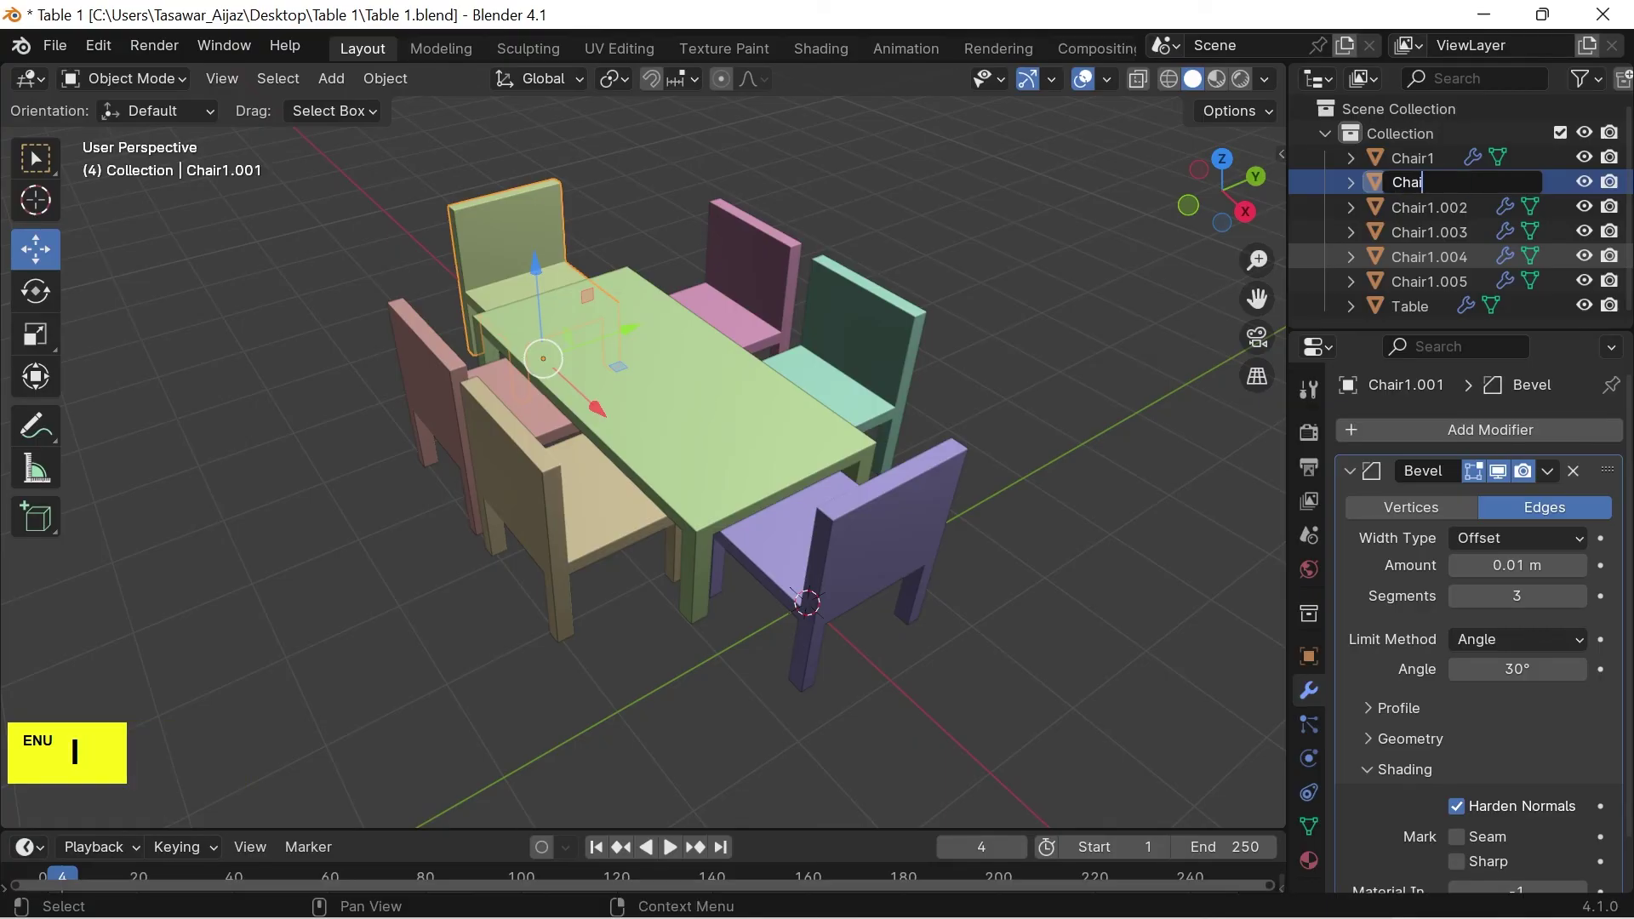
pyautogui.press('space')
pyautogui.click(1428, 213)
pyautogui.press('F2')
pyautogui.press('space')
pyautogui.press('Return')
pyautogui.click(1435, 234)
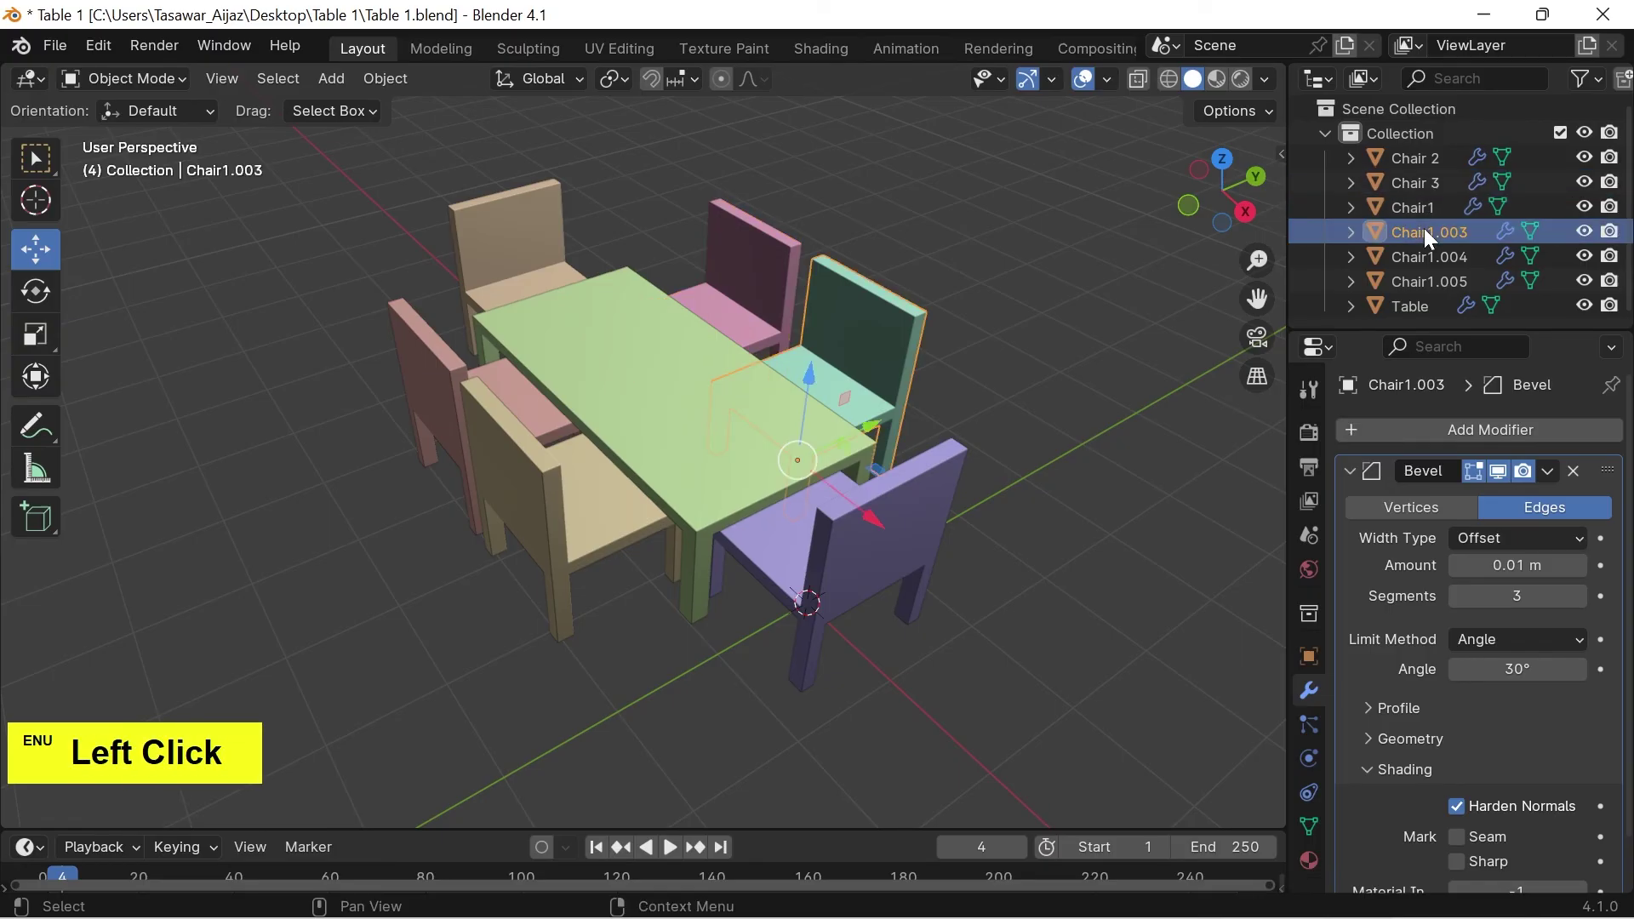
pyautogui.press('F2')
pyautogui.press('space')
pyautogui.press('Return')
# Rename the remaining duplicates Chair 5 and Chair 6 and save Table 1.blend
pyautogui.click(1427, 251)
pyautogui.press('F2')
pyautogui.press('space')
pyautogui.press('Return')
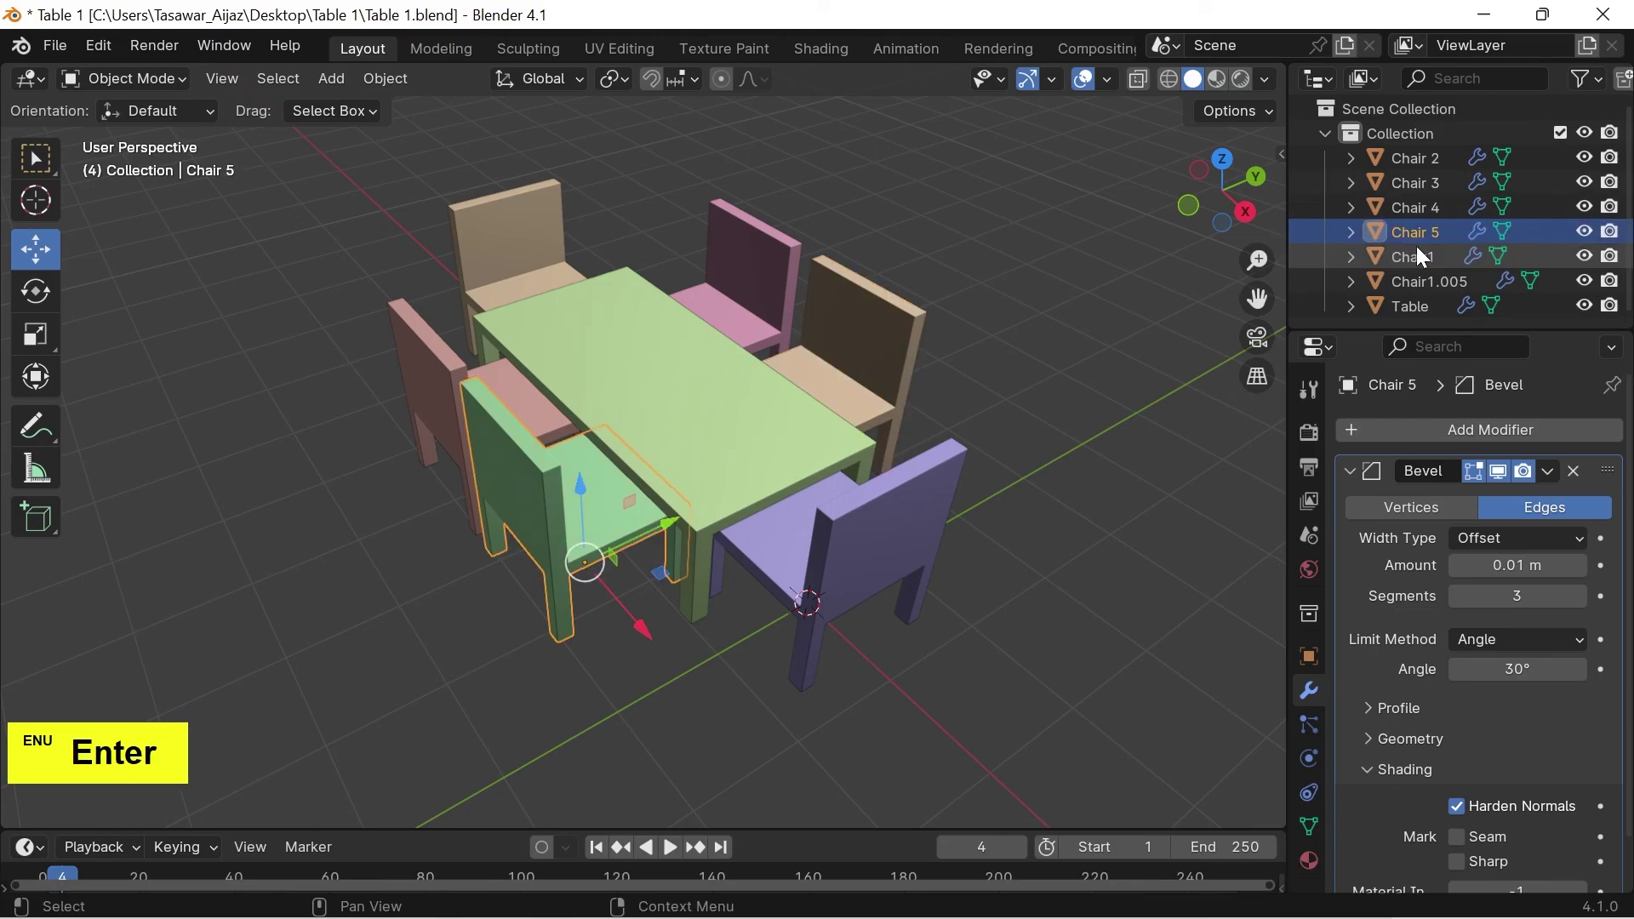
pyautogui.click(1438, 294)
pyautogui.press('F2')
pyautogui.press('space')
pyautogui.press('6')
pyautogui.press('Return')
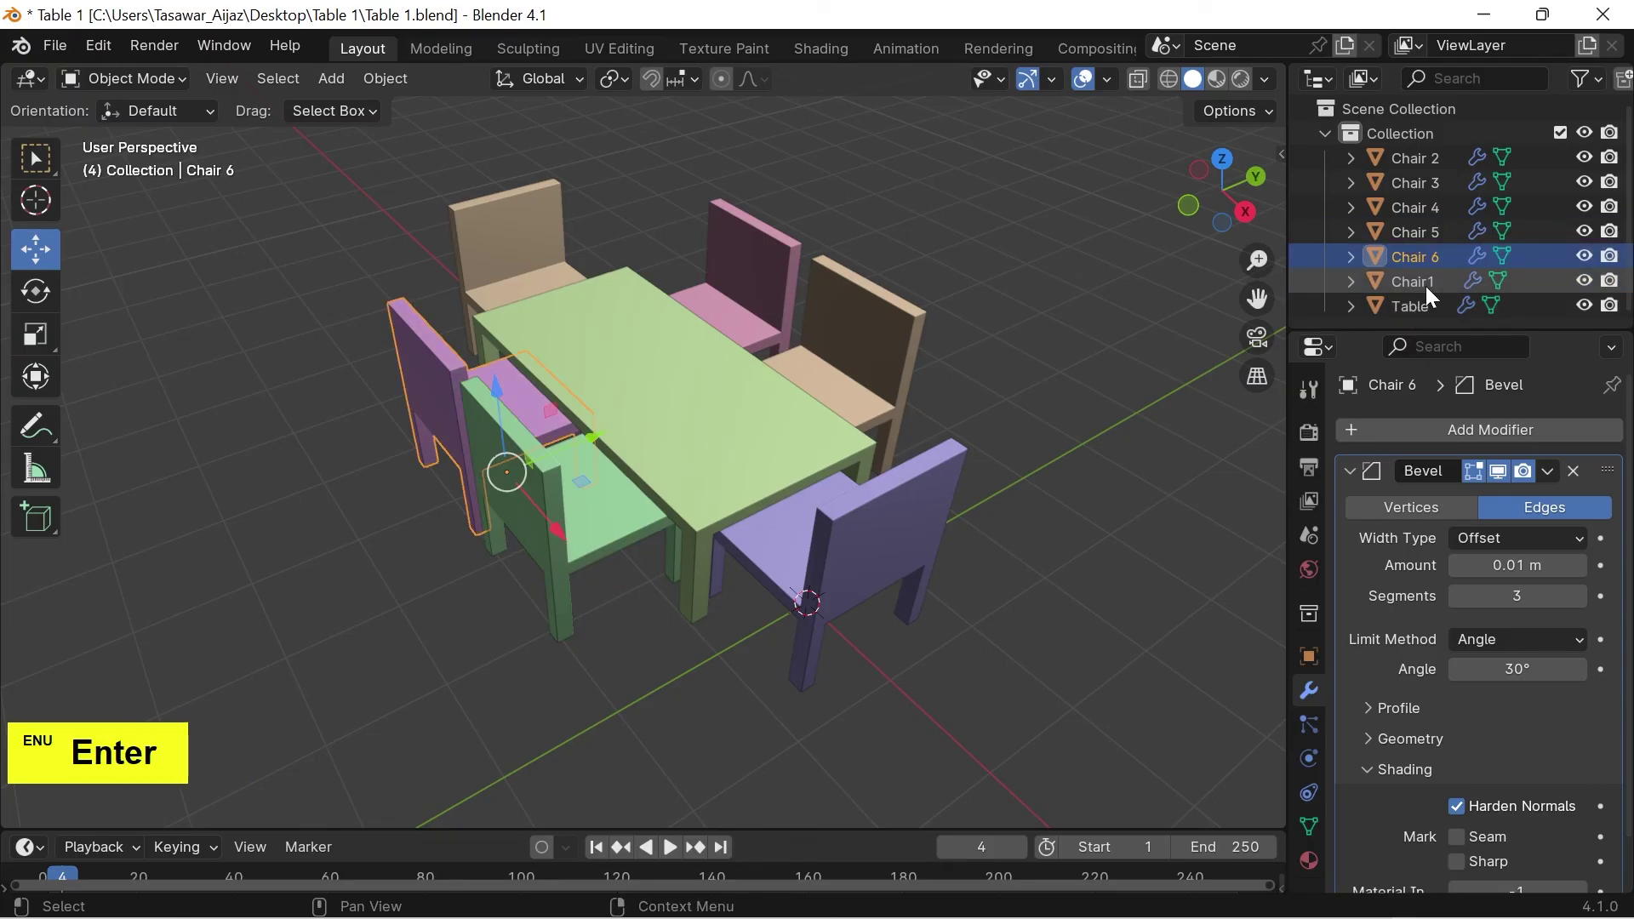
pyautogui.click(1086, 376)
pyautogui.press('ctrl+s')
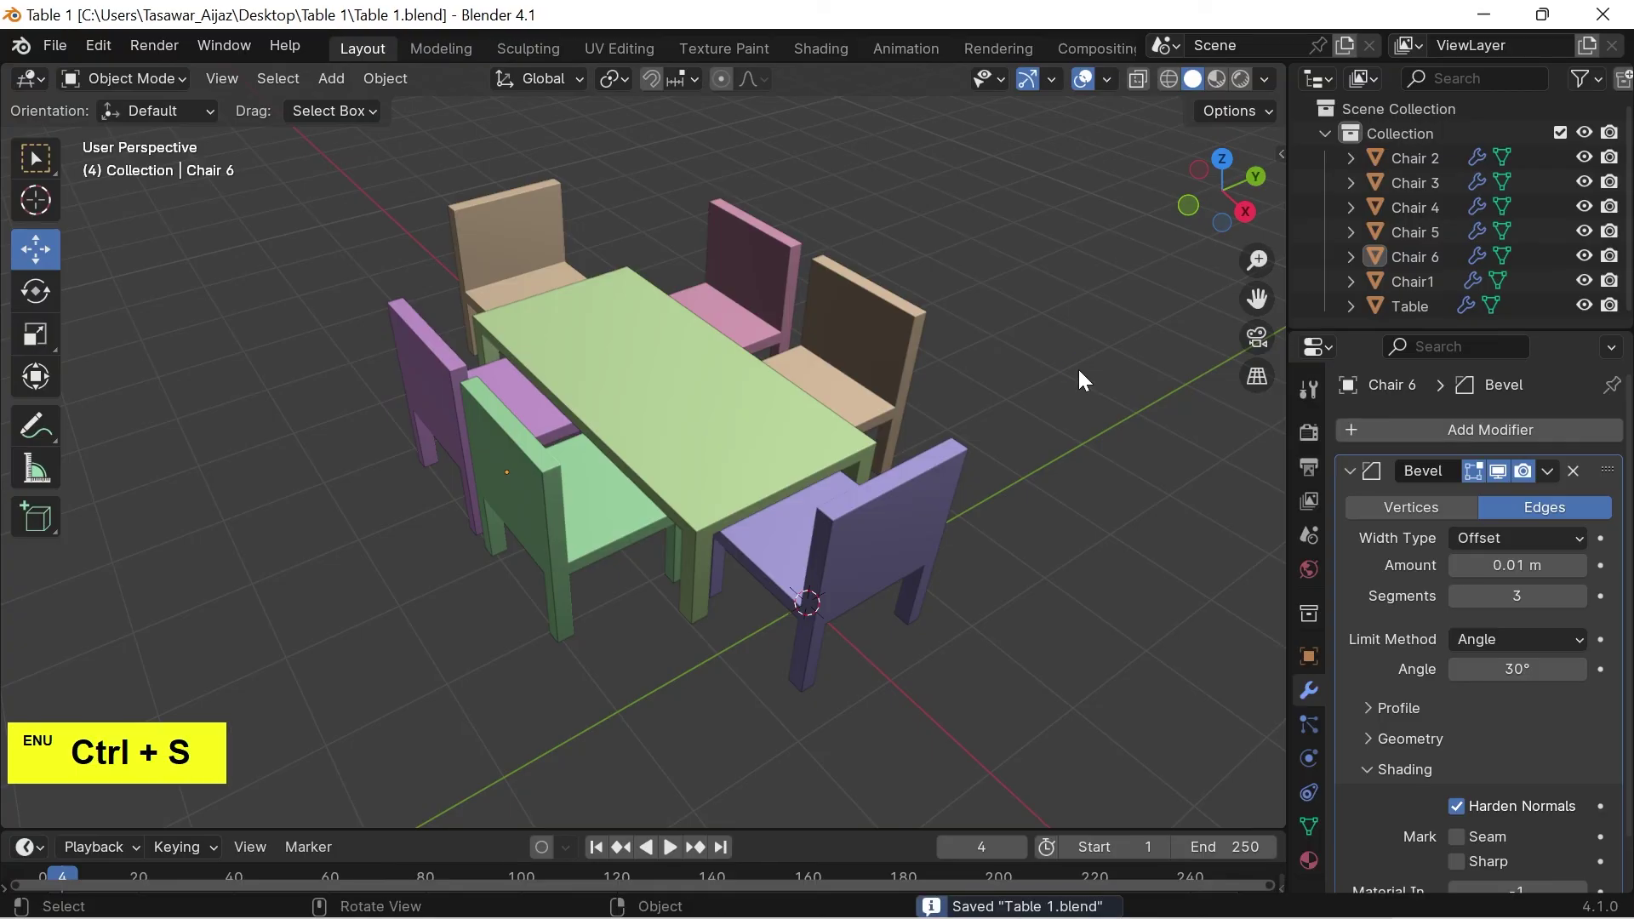